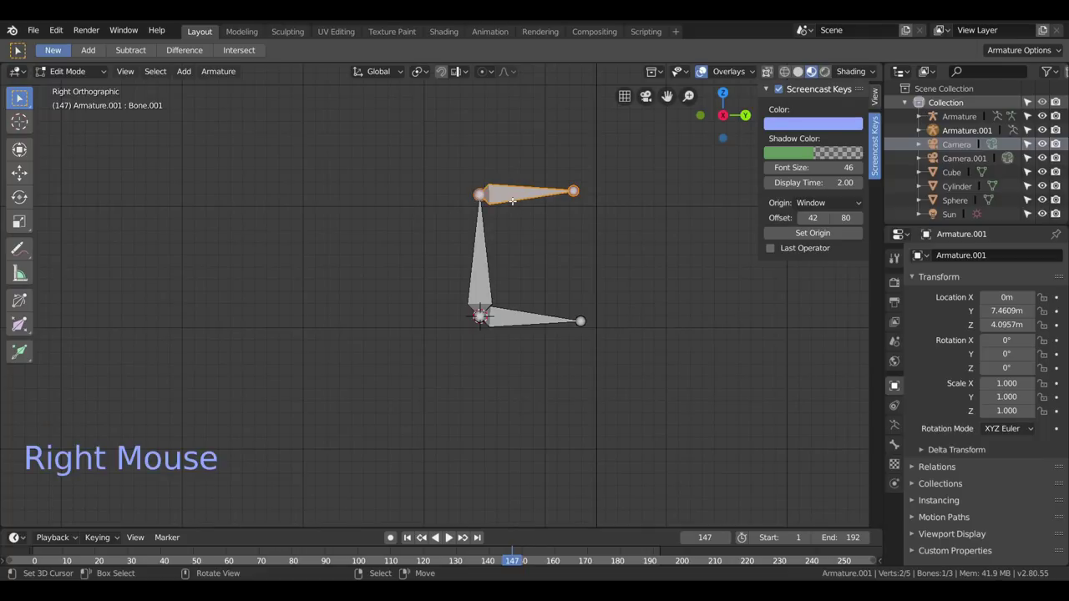
Trial-move the side bones, then undo the moves so the three-bone chain returns to its original arrangement.
{"action": "key", "text": "r"}
{"action": "key", "text": "g"}
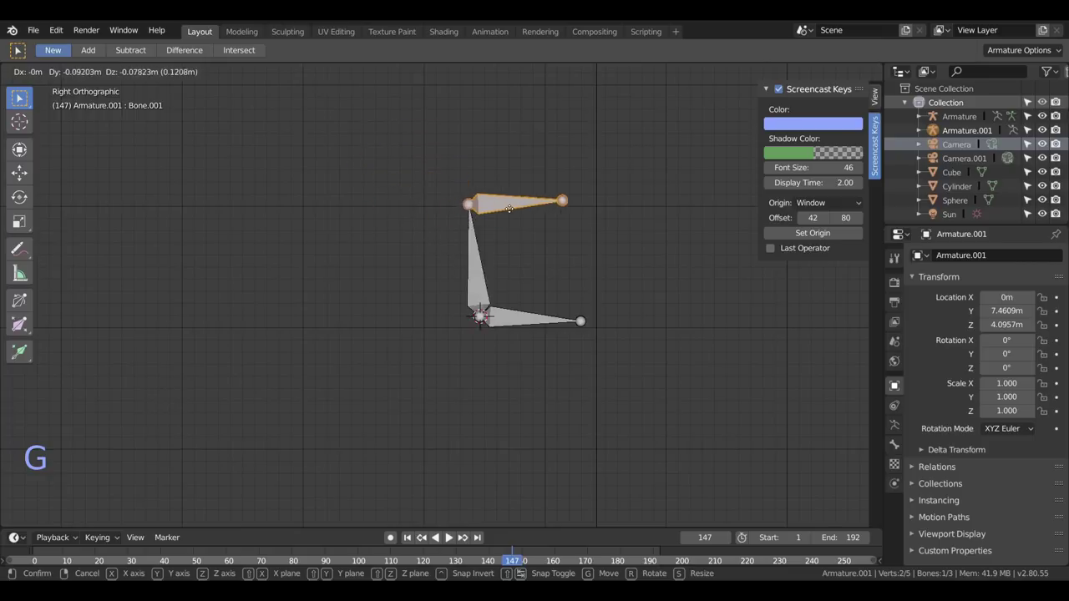
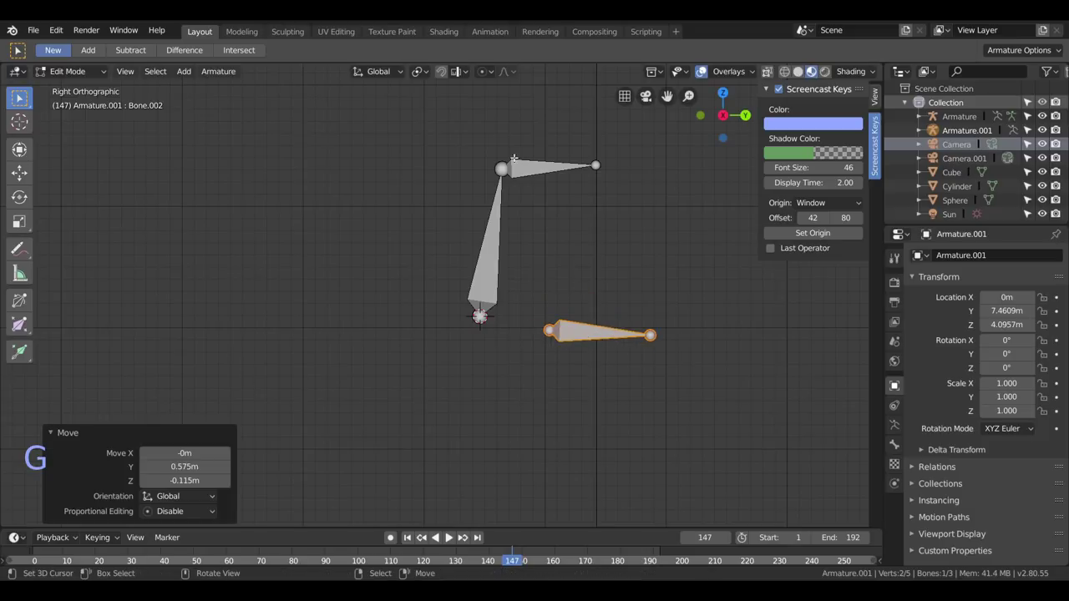
{"action": "key", "text": "ctrl+z"}
{"action": "key", "text": "ctrl+z"}
{"action": "key", "text": "ctrl+z"}
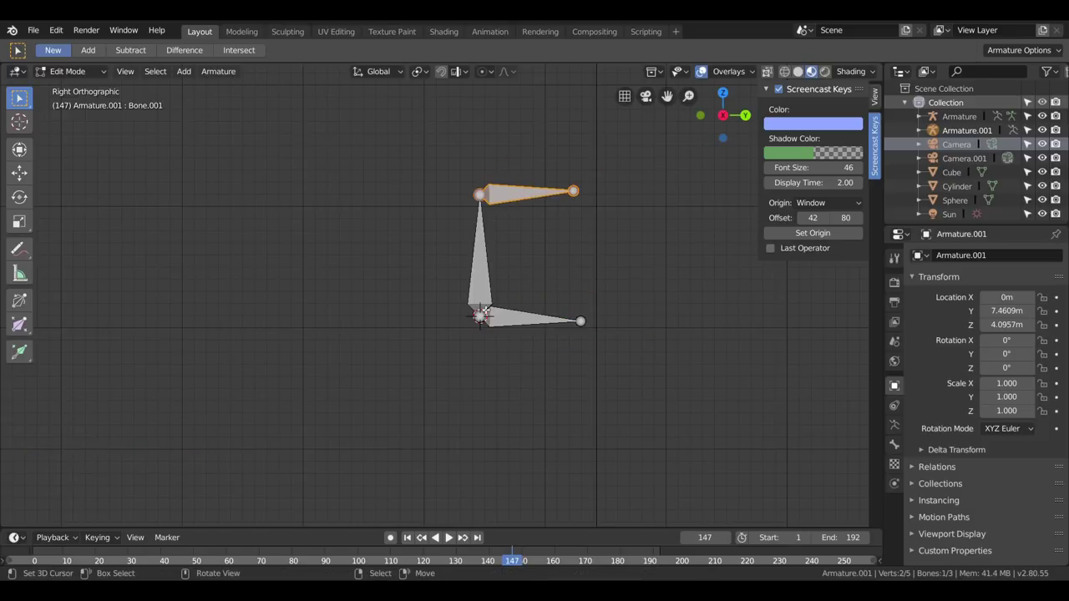
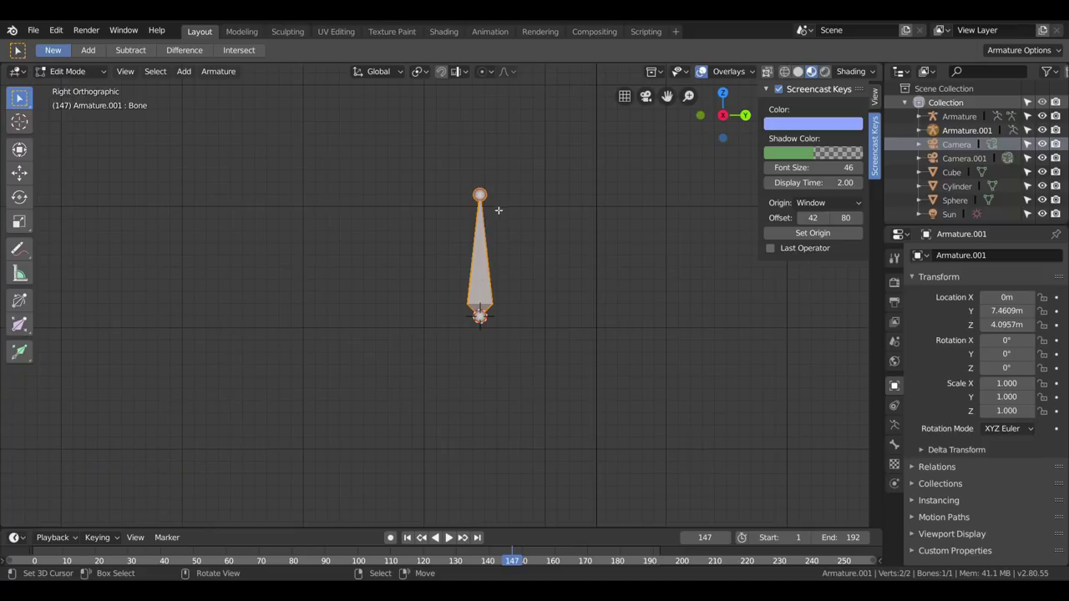
Trial-rotate the chain and undo it, leaving the four connected bones (through Bone.003) upright.
{"action": "key", "text": "r"}
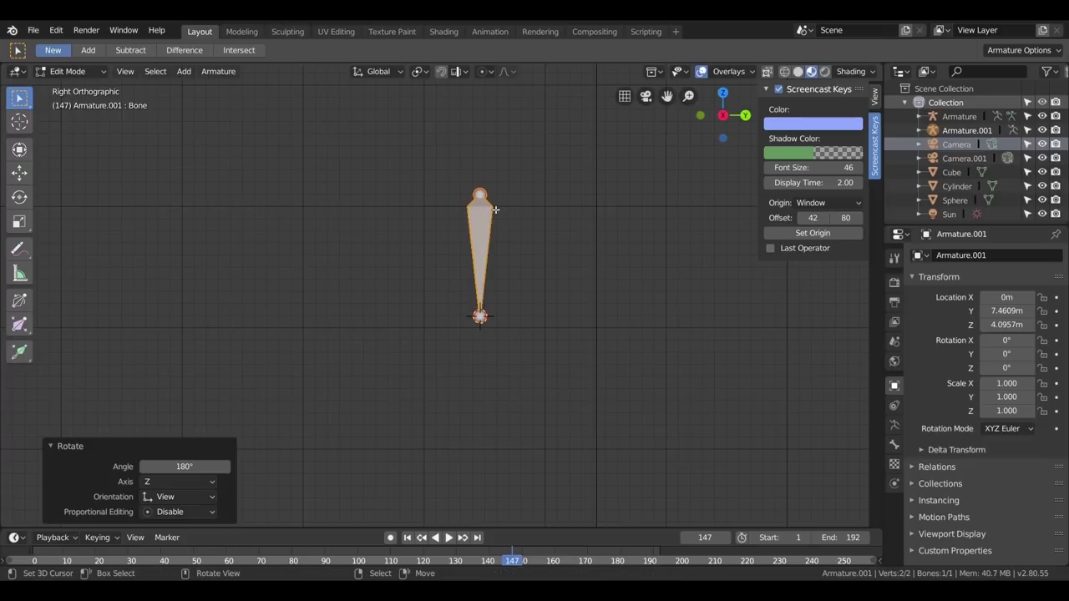
{"action": "scroll", "scroll_direction": "down", "scroll_amount": 3}
{"action": "scroll", "scroll_direction": "up", "scroll_amount": 3}
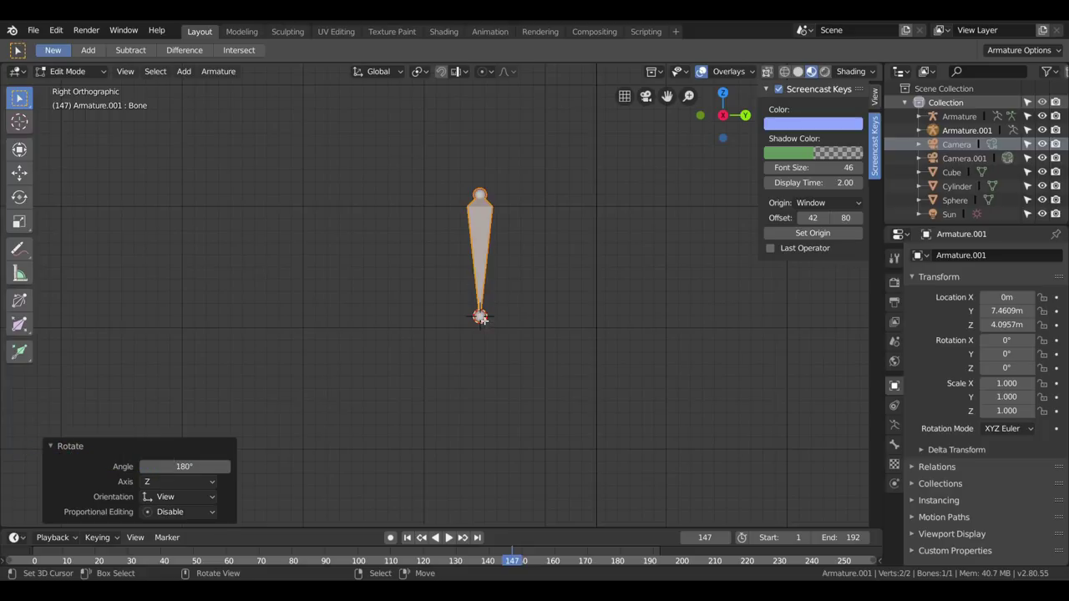
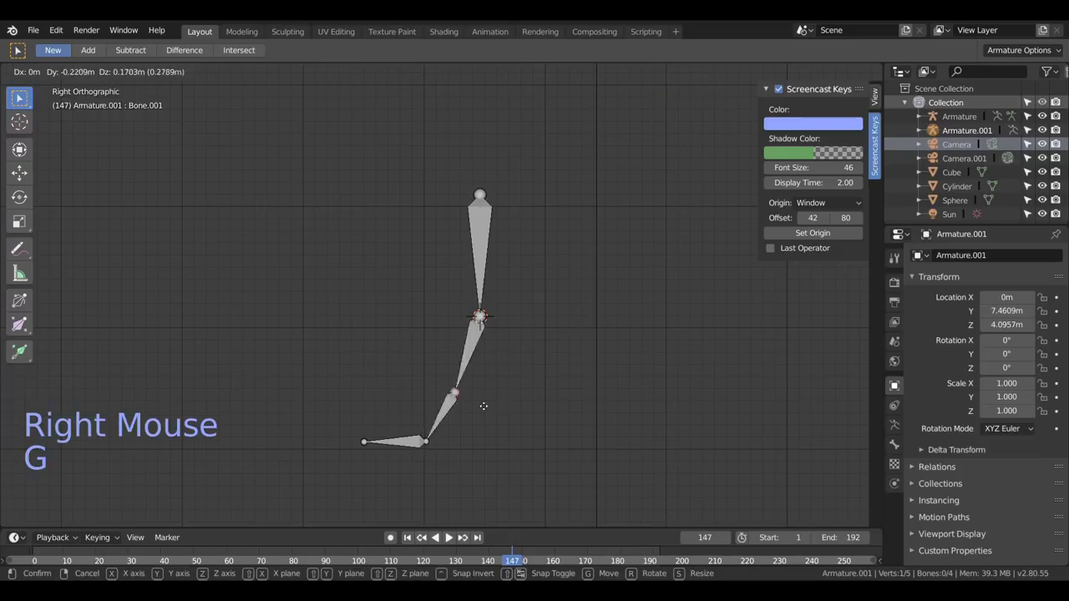
{"action": "key", "text": "ctrl+z"}
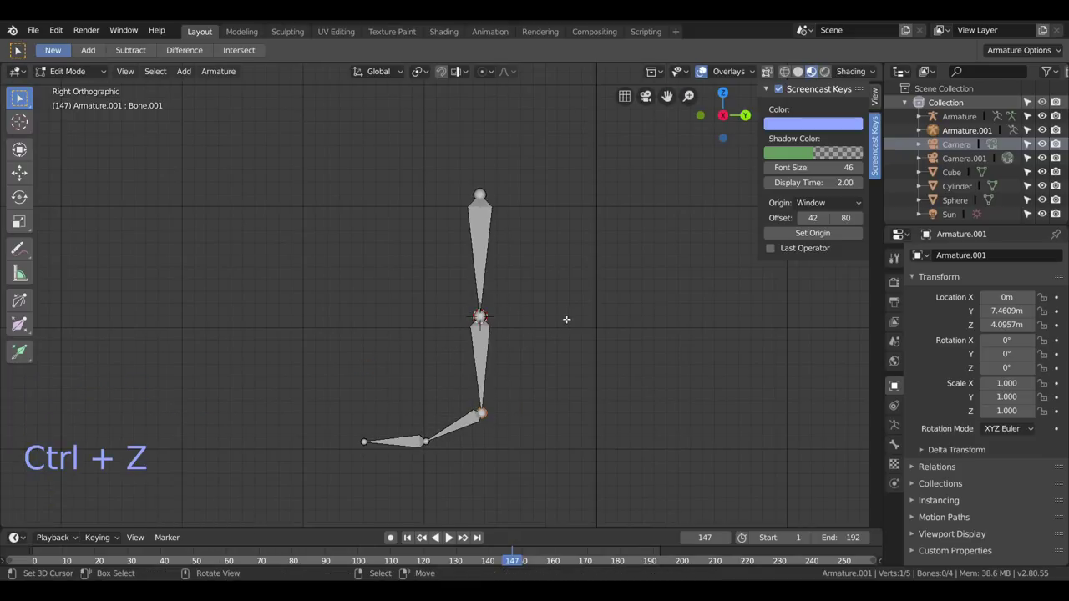
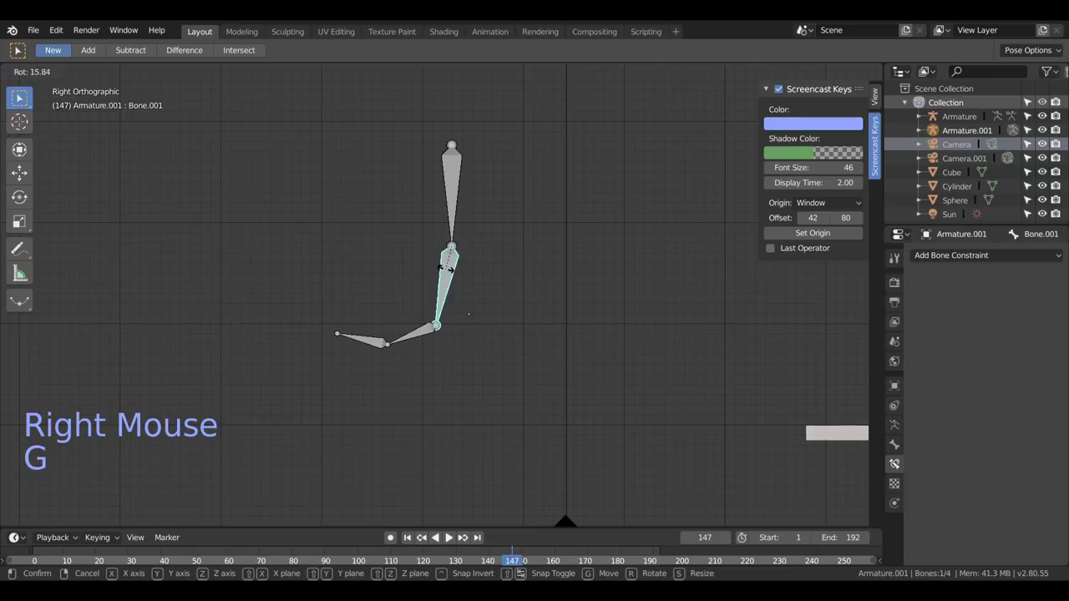
Select bones along the chain one by one and start posing the lower bone.
{"action": "right_click", "coordinate": [421, 329]}
{"action": "right_click", "coordinate": [373, 344]}
{"action": "right_click", "coordinate": [432, 333]}
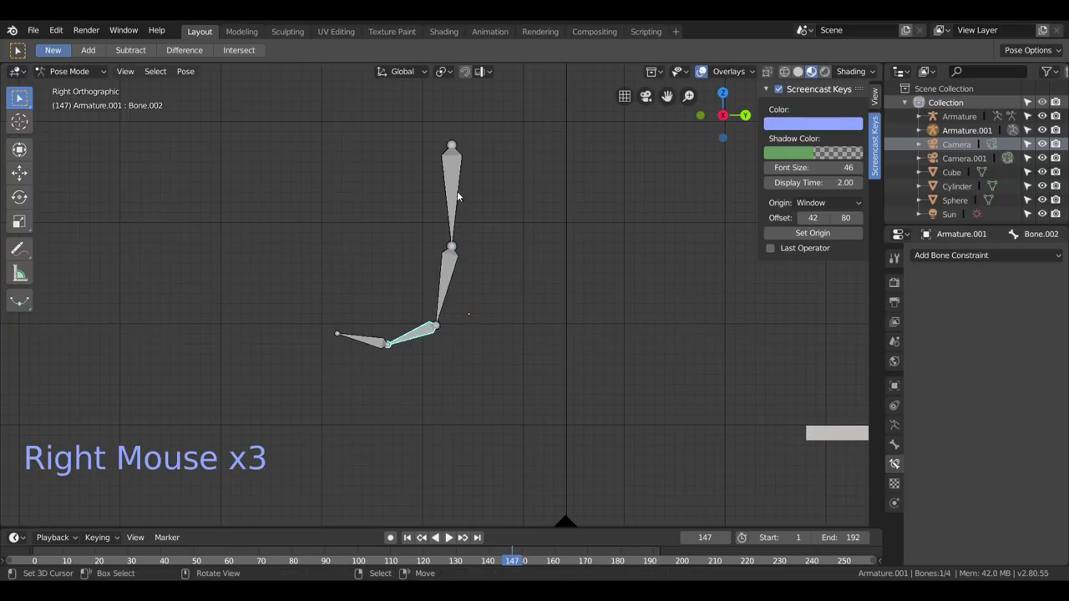
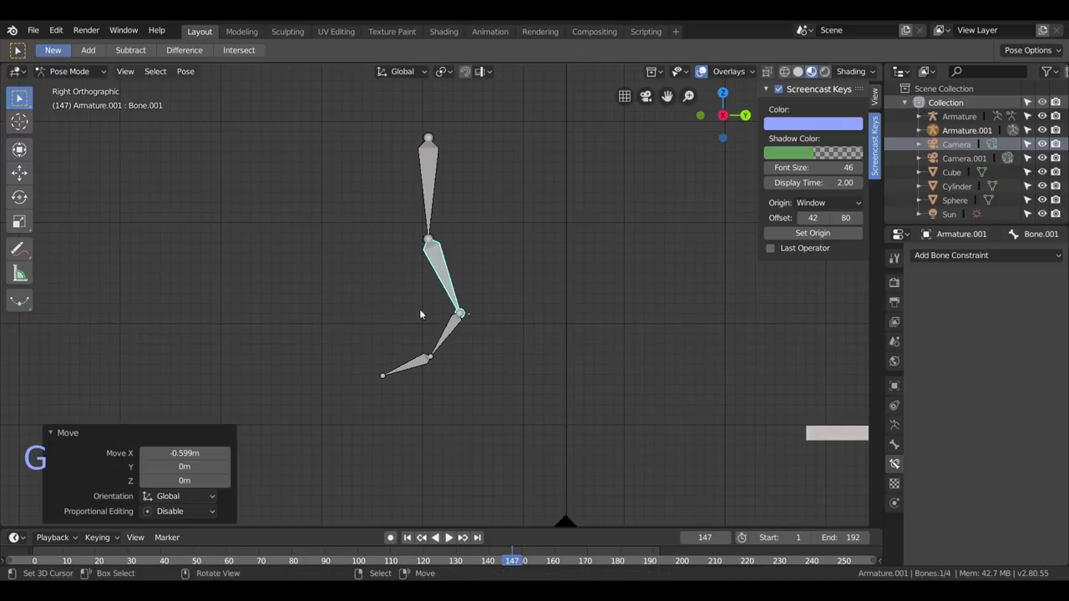
{"action": "right_click", "coordinate": [451, 326]}
{"action": "key", "text": "g"}
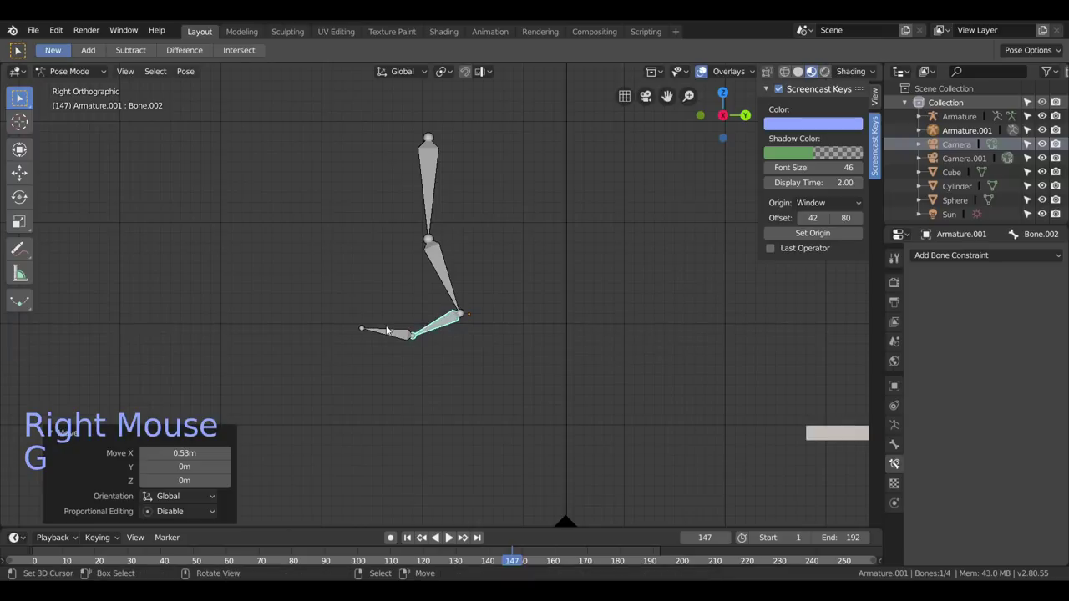
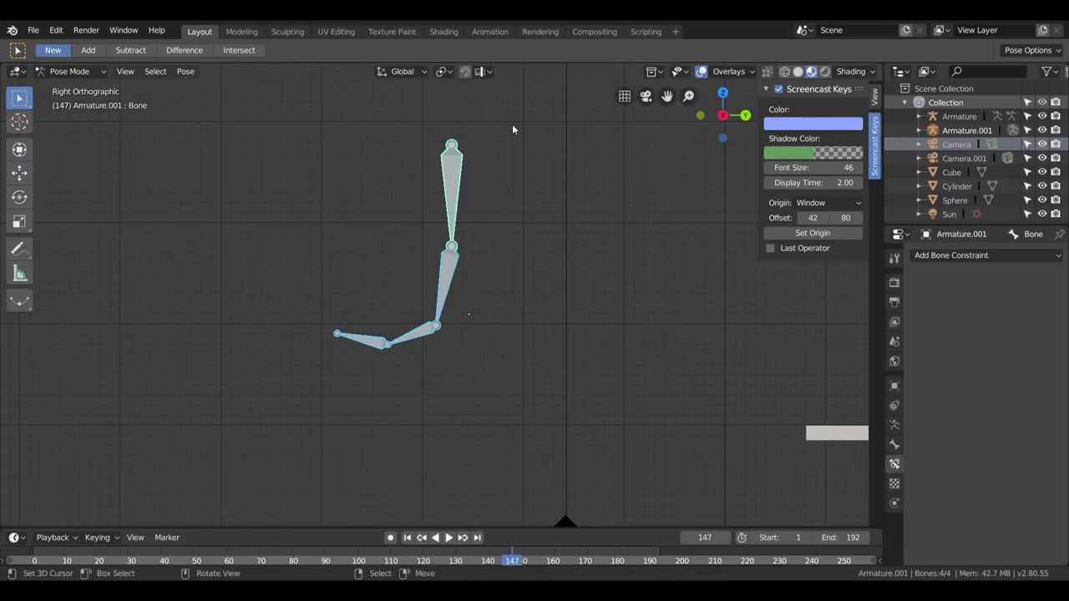
Clear location, rotation and scale of the posed bones so the chain stands upright in its rest pose.
{"action": "key", "text": "alt+g"}
{"action": "key", "text": "alt+e"}
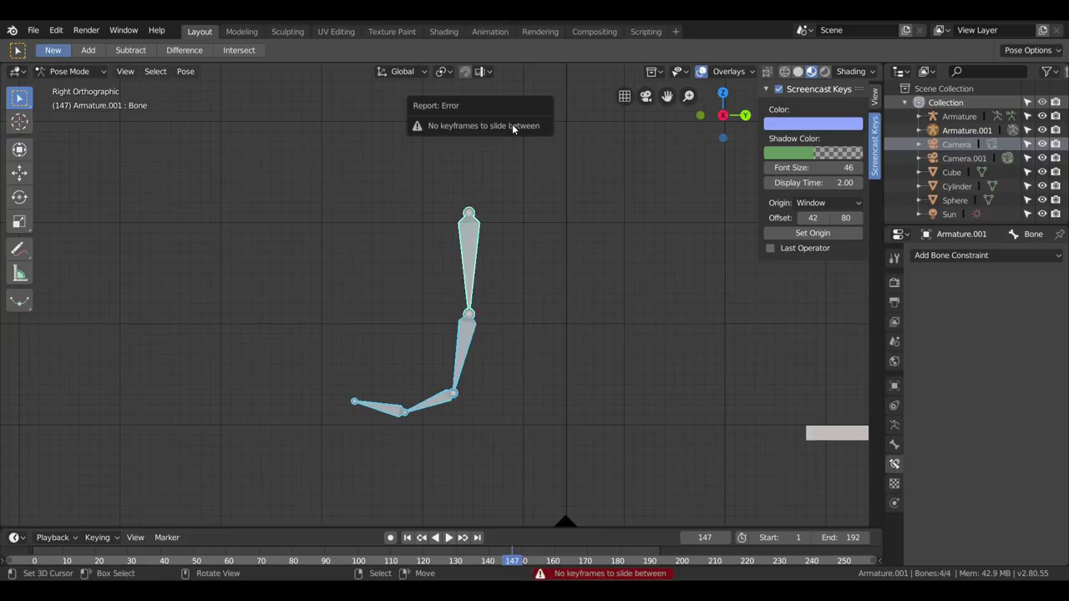
{"action": "key", "text": "alt+r"}
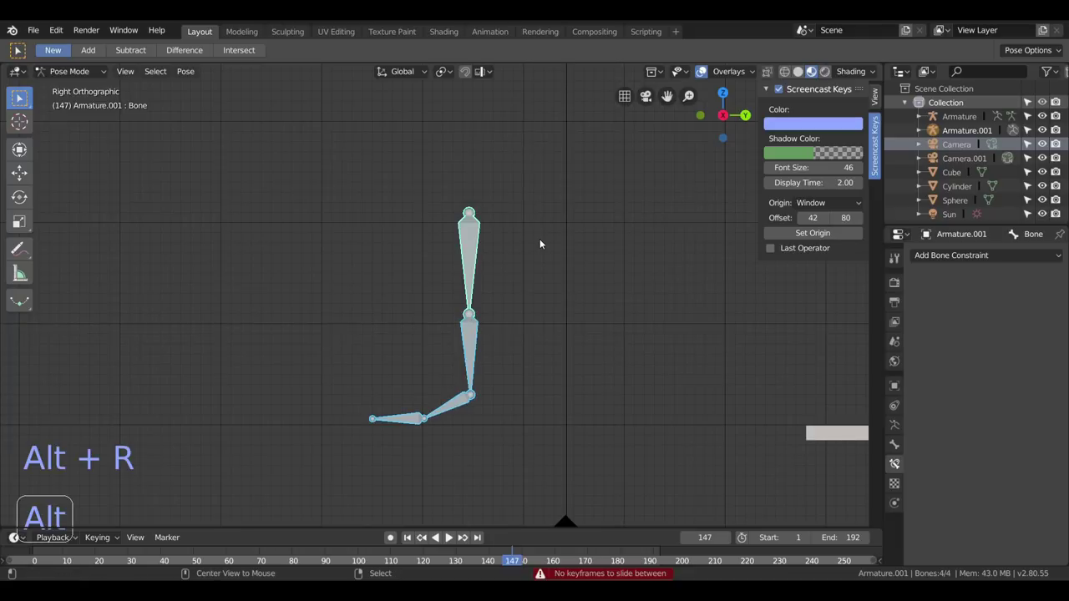
{"action": "key", "text": "alt+s"}
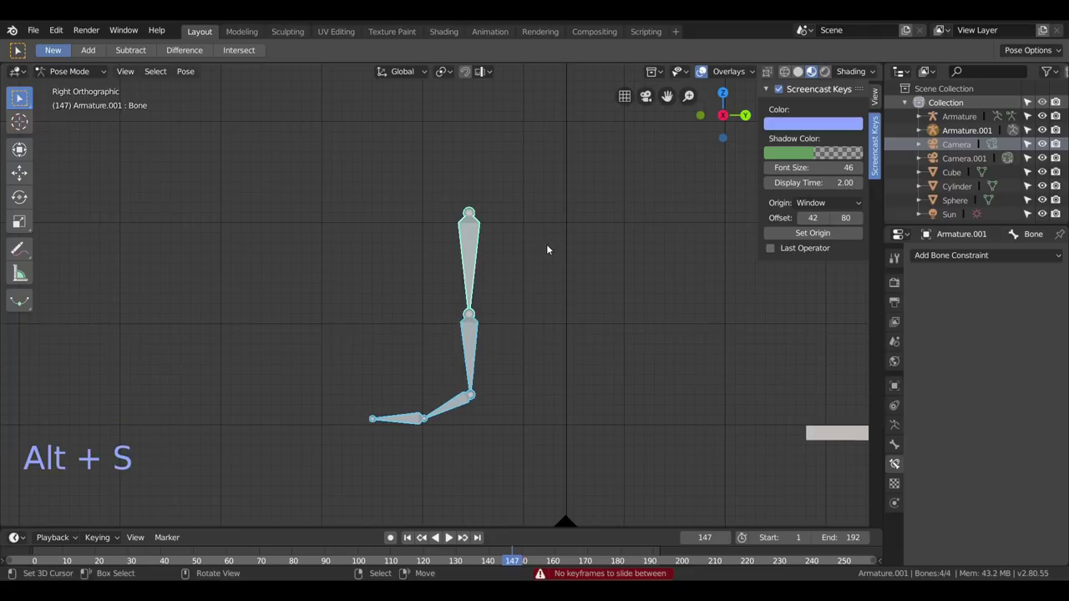
{"action": "scroll", "scroll_direction": "up", "scroll_amount": 3}
{"action": "left_click", "coordinate": [513, 333]}
{"action": "scroll", "scroll_direction": "down", "scroll_amount": 3}
{"action": "middle_click", "coordinate": [521, 339]}
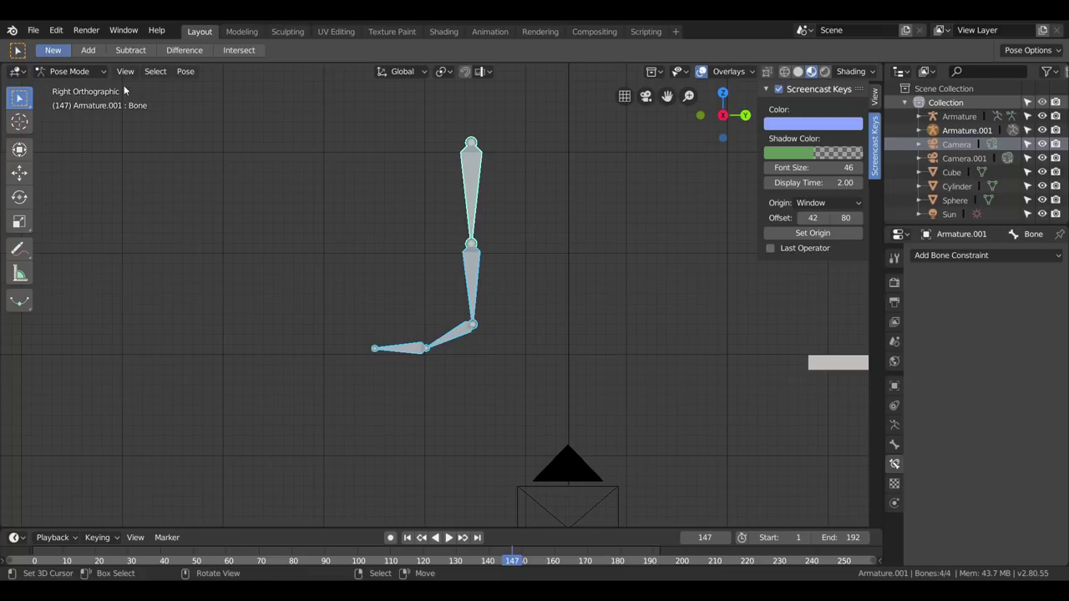
Pose the lower bone and move the top bone of the chain to test the rig.
{"action": "right_click", "coordinate": [462, 341]}
{"action": "key", "text": "g"}
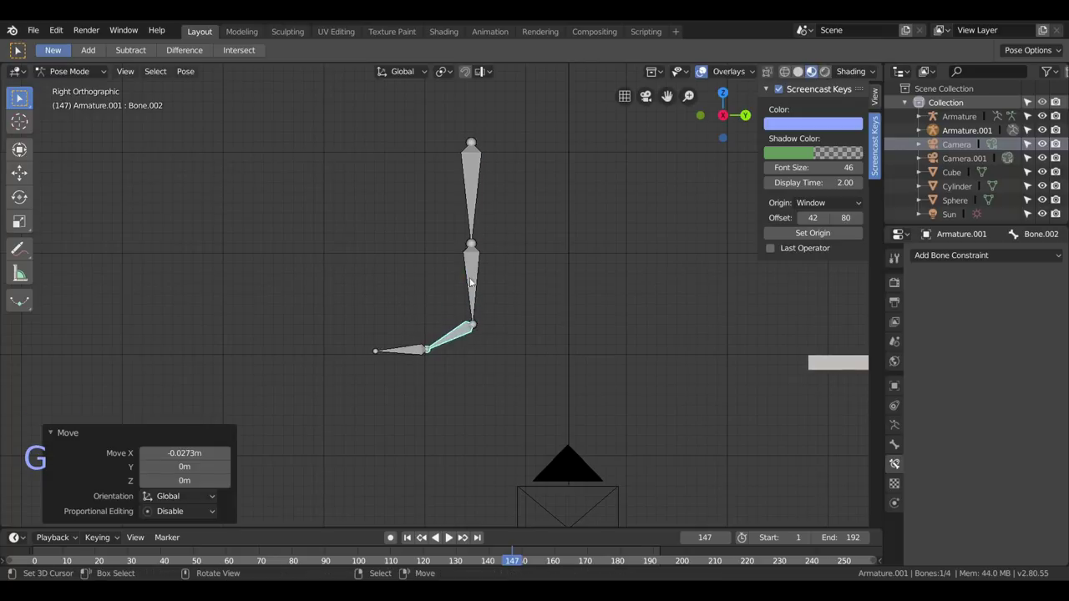
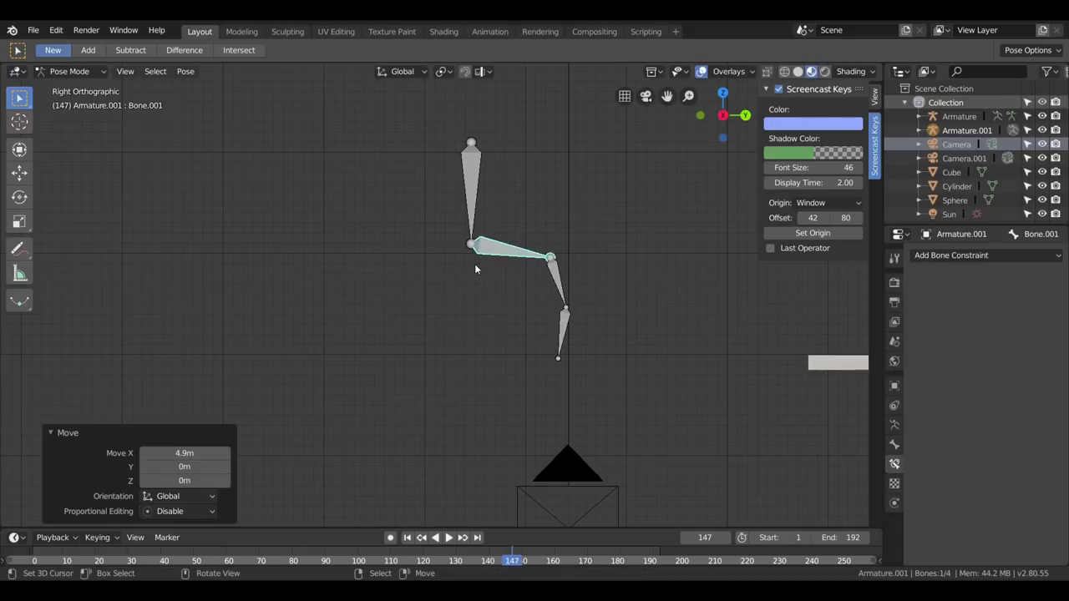
{"action": "right_click", "coordinate": [473, 163]}
{"action": "key", "text": "g"}
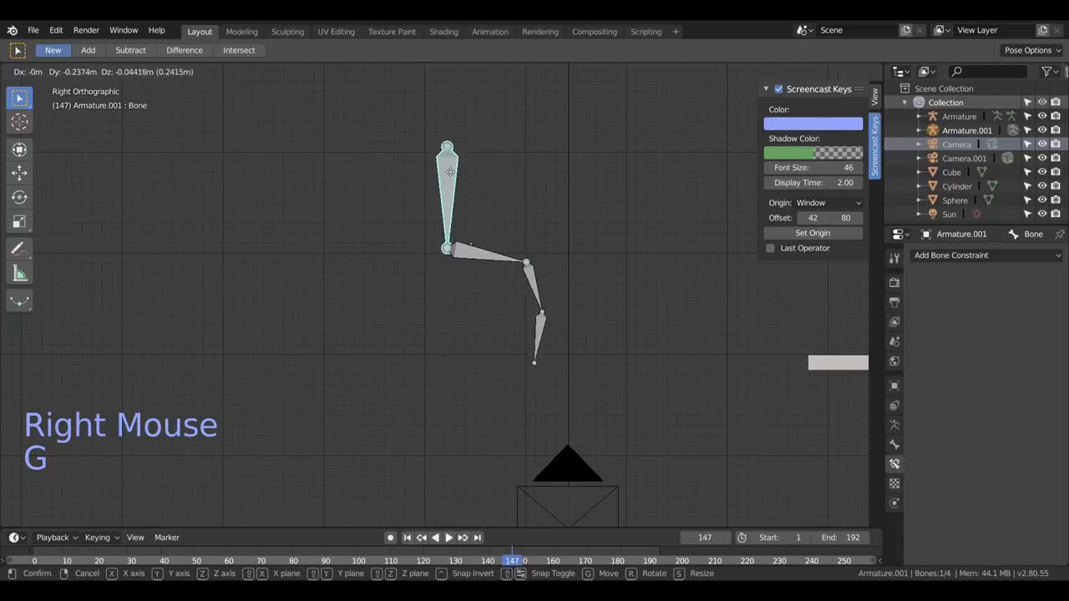
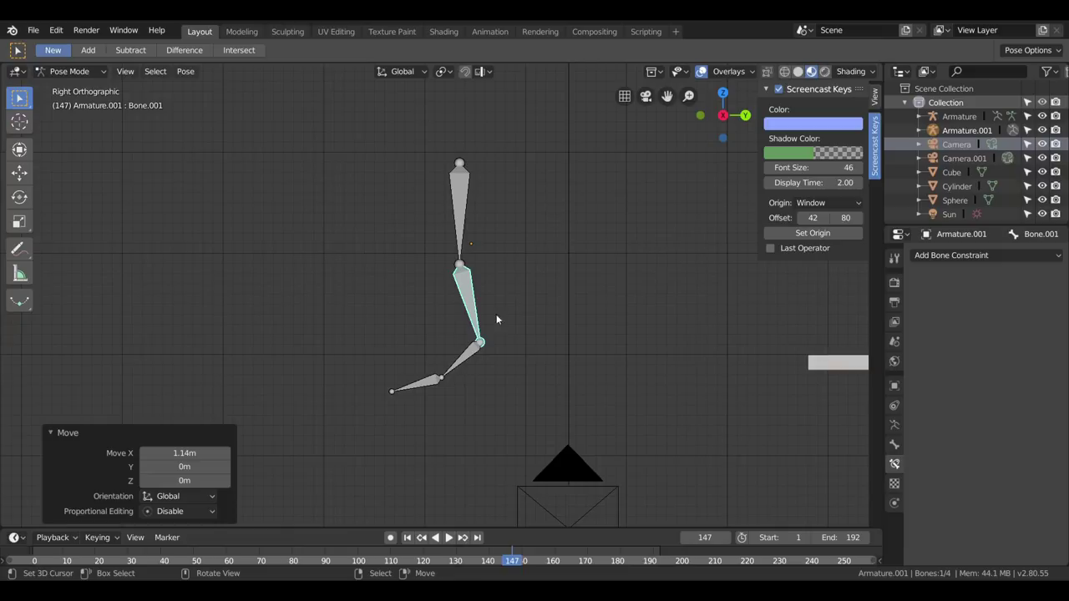
Select every bone and clear location, rotation and scale, resetting the chain to its rest pose.
{"action": "key", "text": "alt+g"}
{"action": "key", "text": "a"}
{"action": "key", "text": "alt+g"}
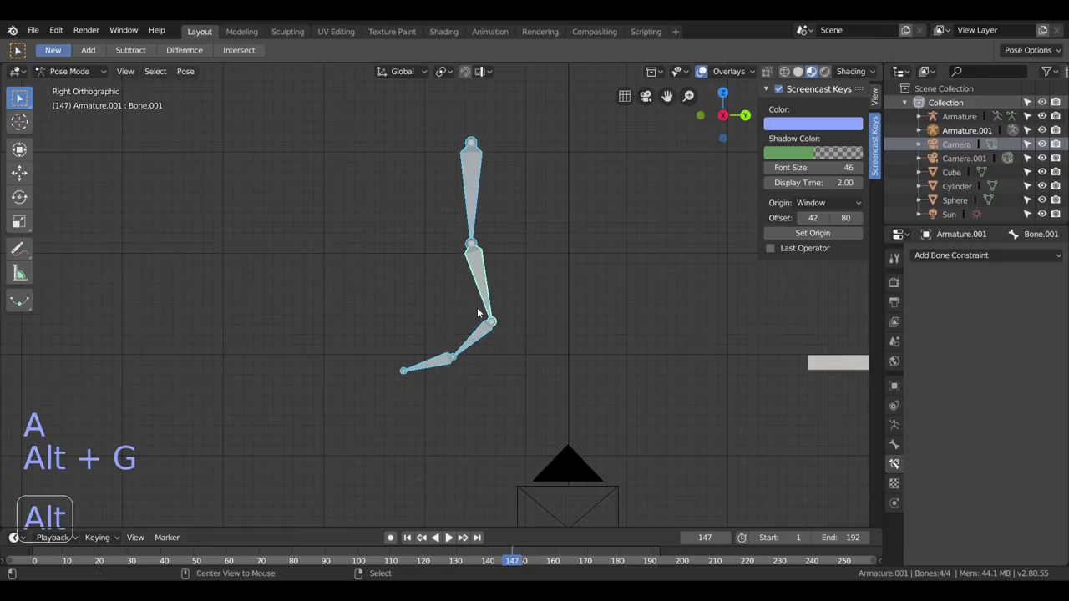
{"action": "key", "text": "alt+r"}
{"action": "key", "text": "alt+s"}
{"action": "scroll", "scroll_direction": "up", "scroll_amount": 3}
{"action": "scroll", "scroll_direction": "down", "scroll_amount": 3}
{"action": "middle_click", "coordinate": [494, 279]}
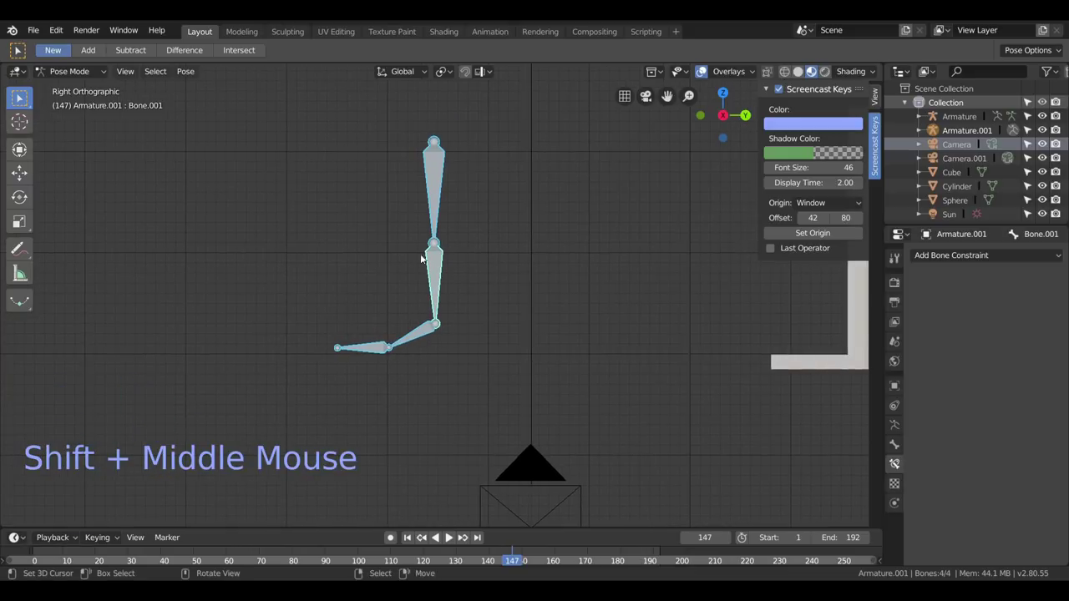
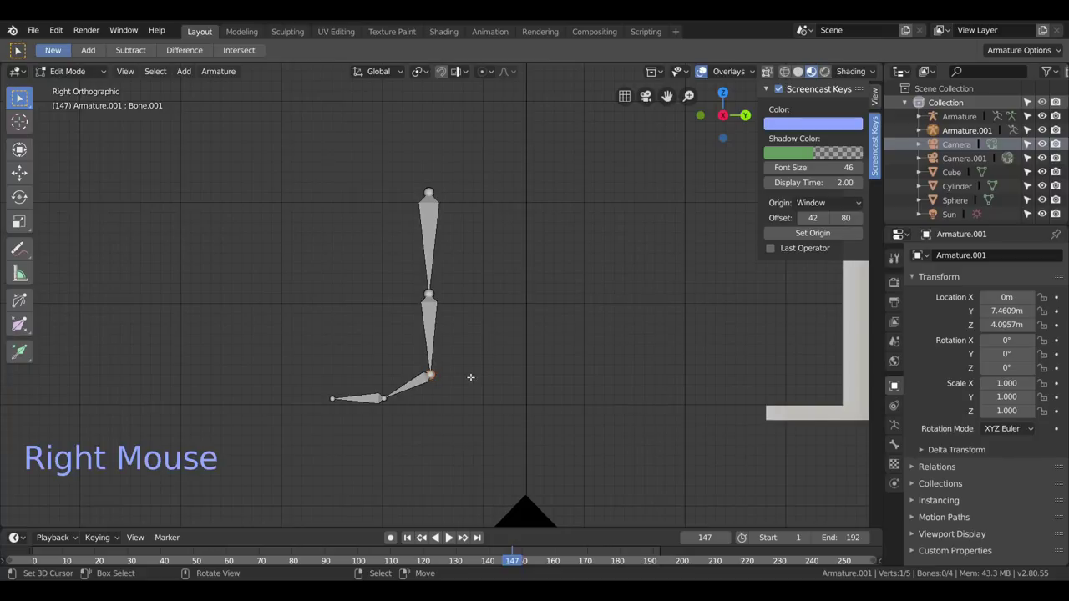
Extrude Bone.004 sideways from the chain and clear its trial rotation in Pose Mode.
{"action": "key", "text": "e"}
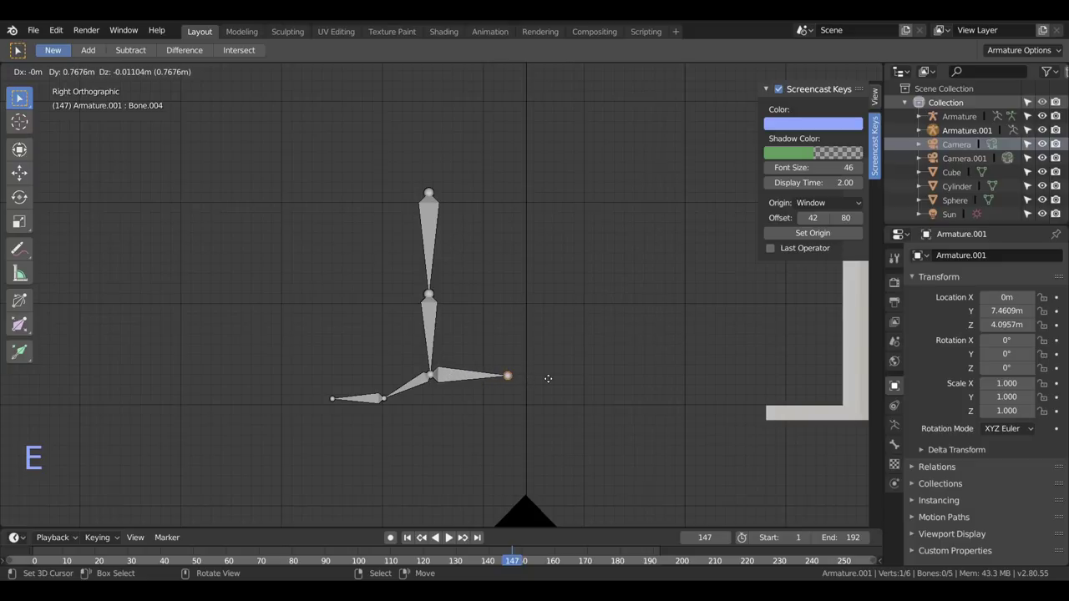
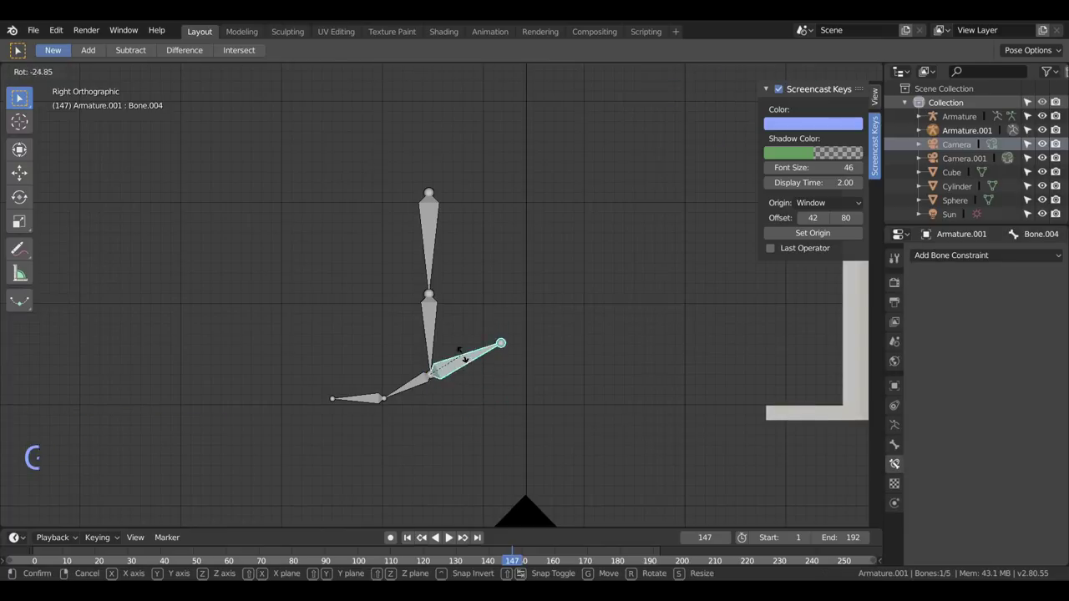
{"action": "key", "text": "alt+r"}
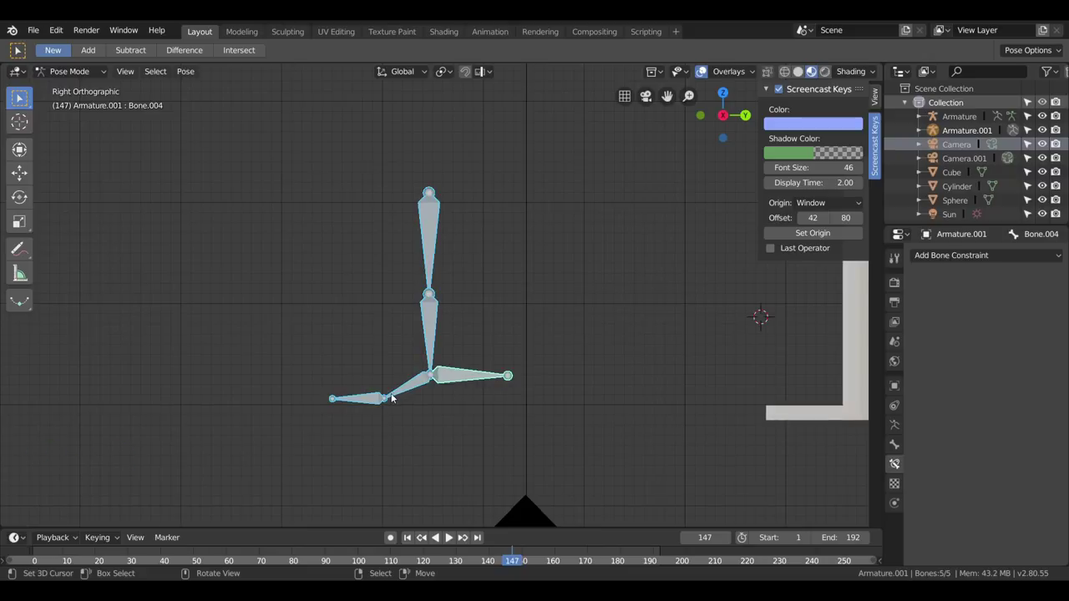
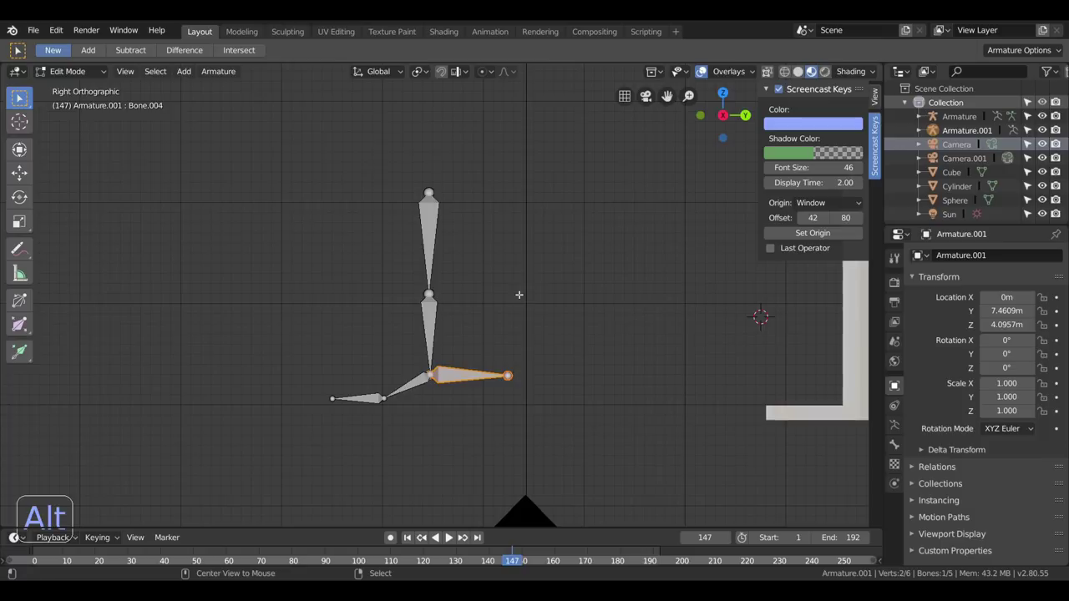
Adjust Bone.004's parenting, undo a change, and bring up its empty Bone Constraint settings in Pose Mode.
{"action": "key", "text": "alt+p"}
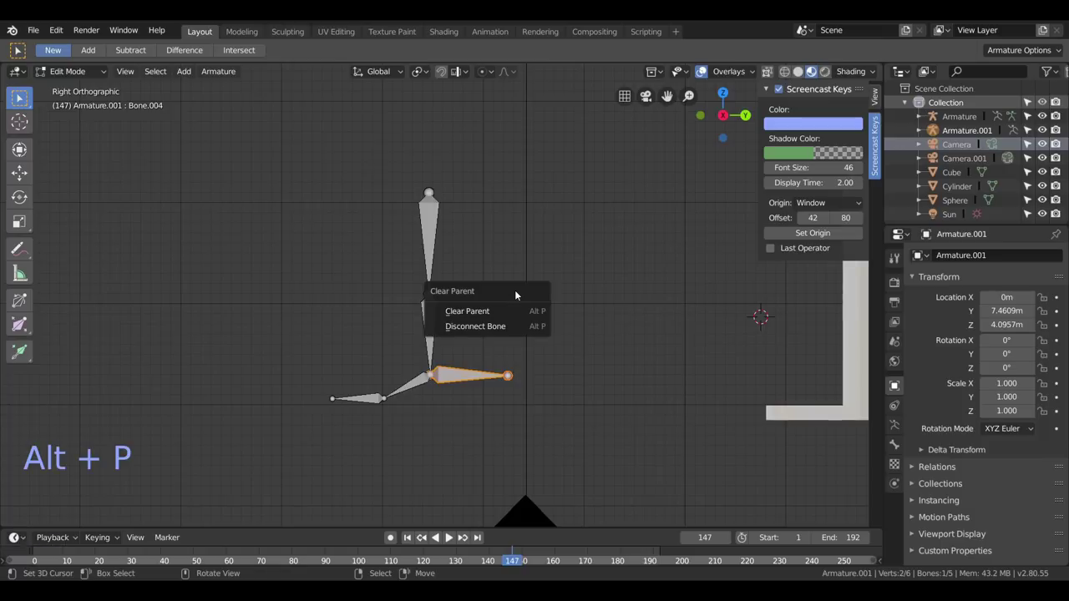
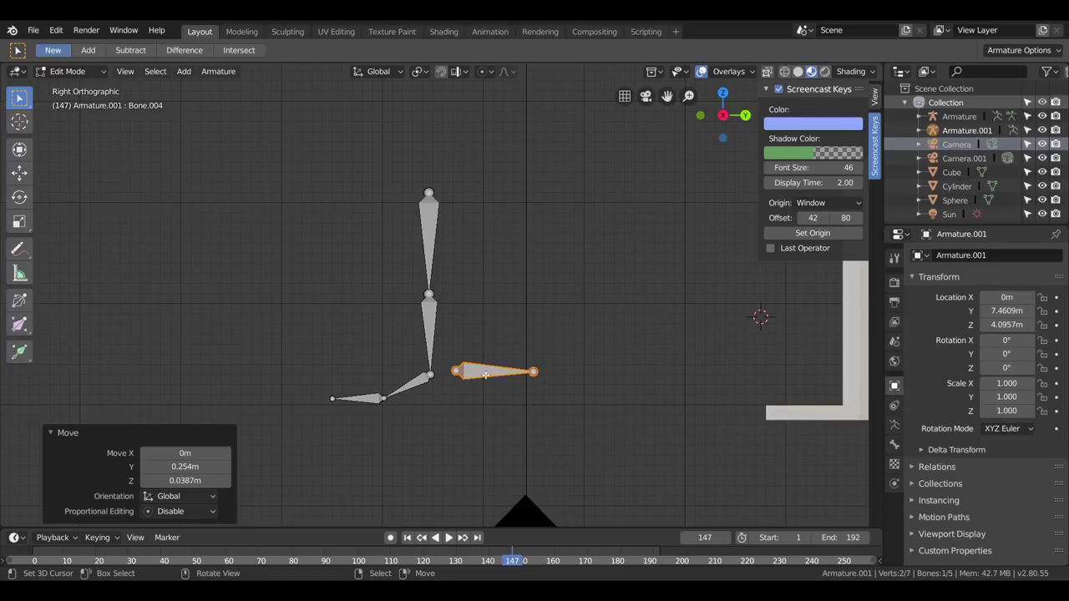
{"action": "key", "text": "ctrl+z"}
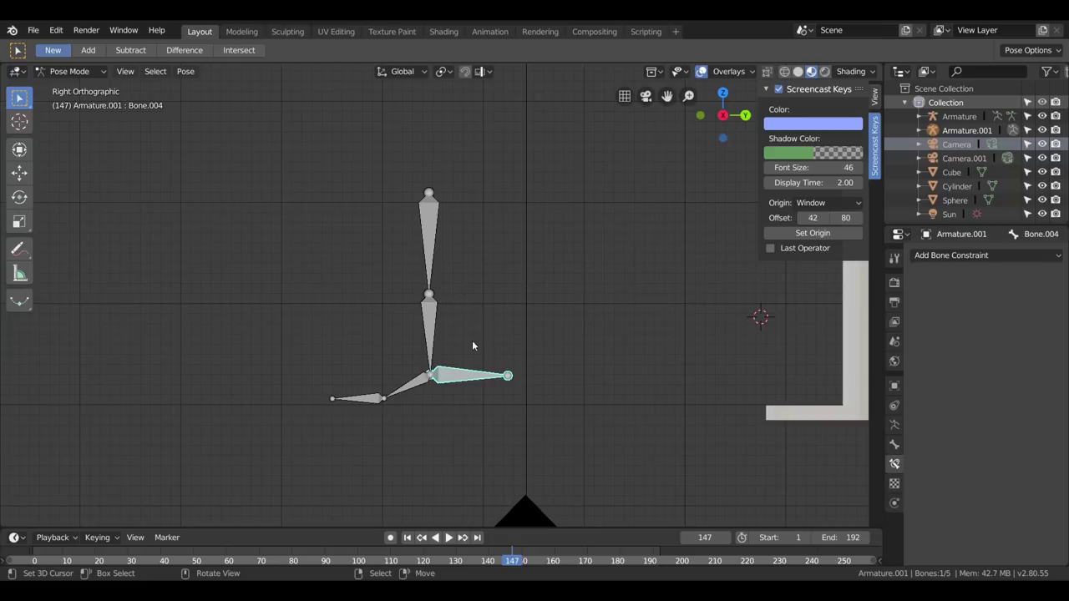
Select bones of the six-bone armature for test posing, ending with Bone.003 active.
{"action": "right_click", "coordinate": [464, 380]}
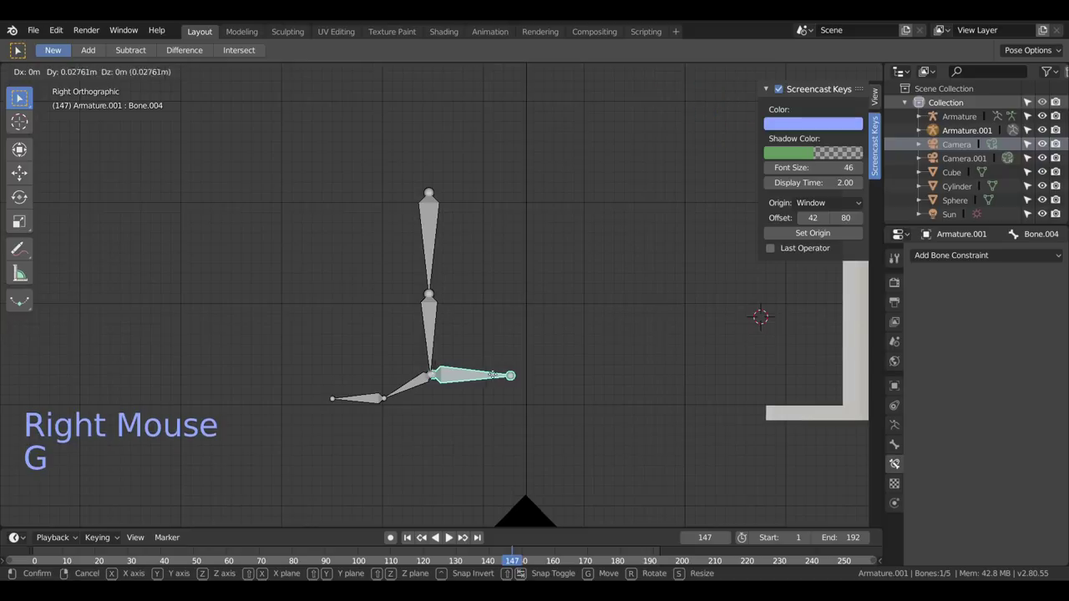
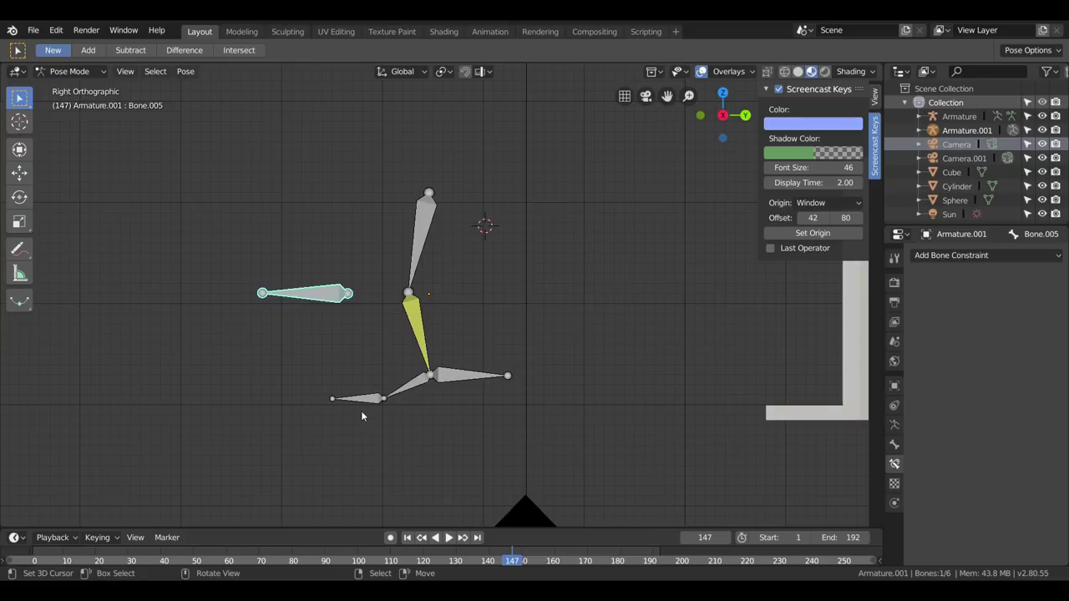
{"action": "right_click", "coordinate": [368, 405]}
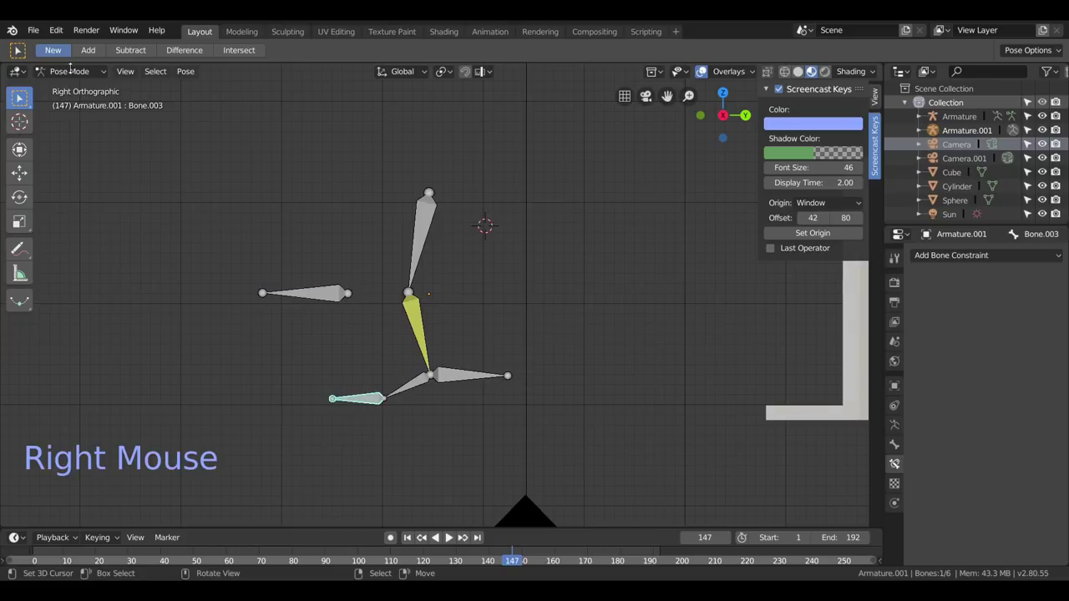
Back in Edit Mode, rename Bone.003 to "punta" in the Bone properties name field.
{"action": "left_click", "coordinate": [73, 77]}
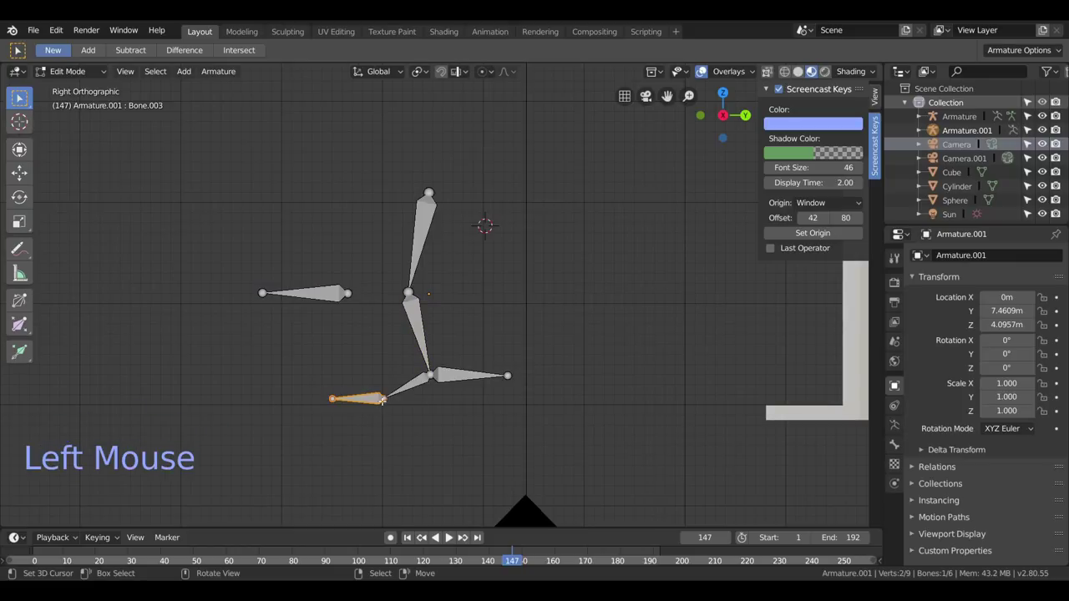
{"action": "key", "text": "l"}
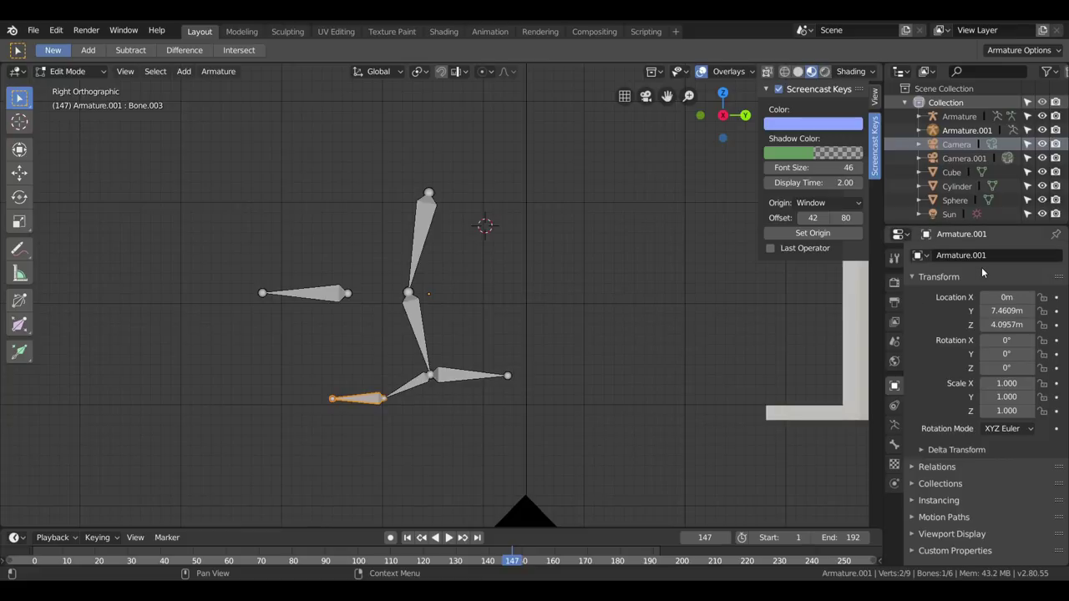
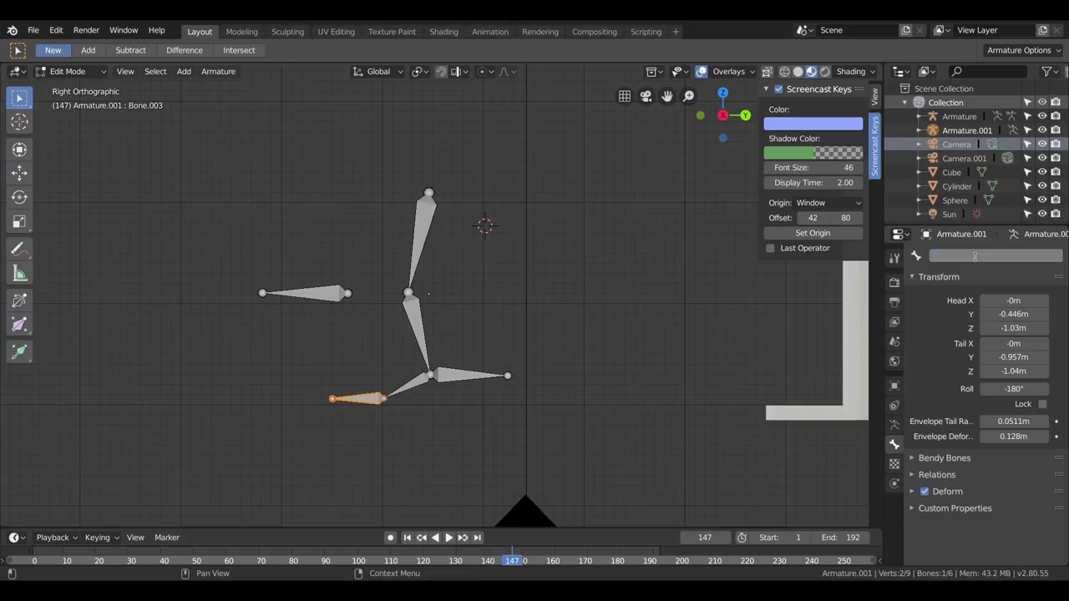
{"action": "key", "text": "BackSpace"}
{"action": "key", "text": "BackSpace"}
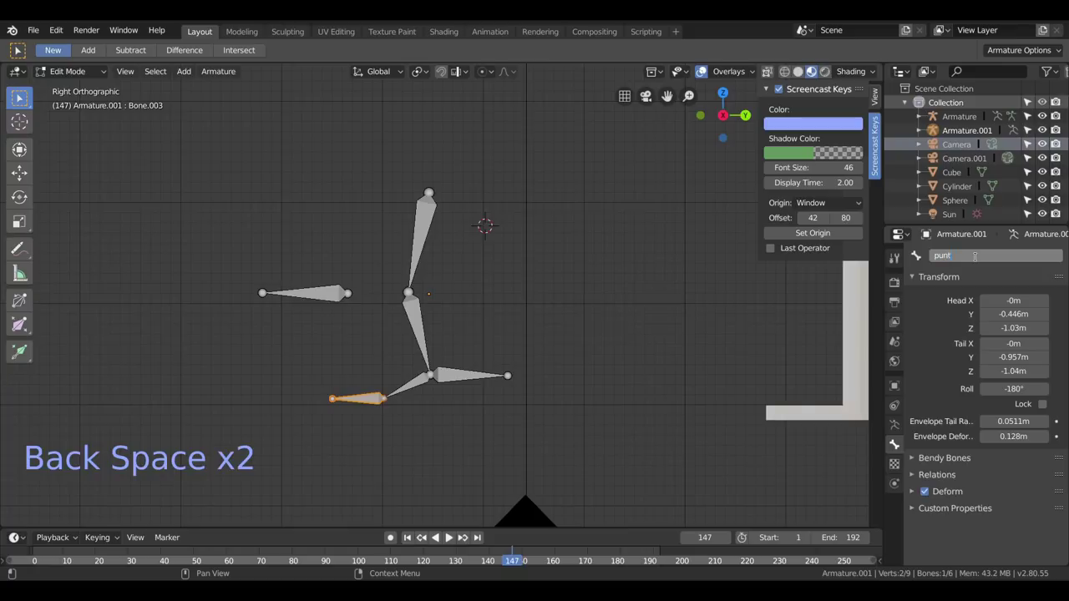
{"action": "key", "text": "e"}
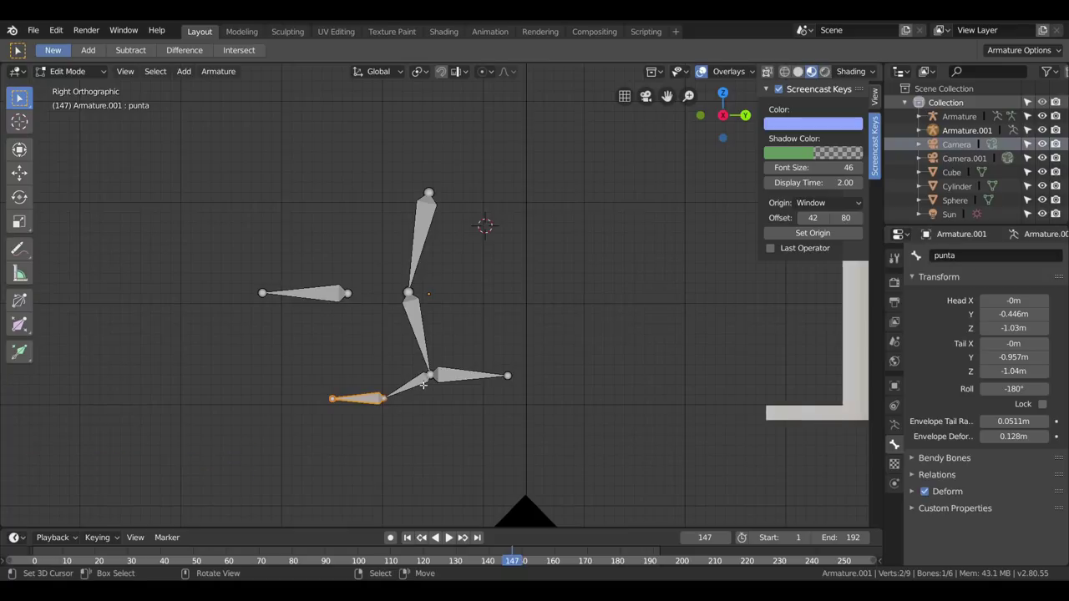
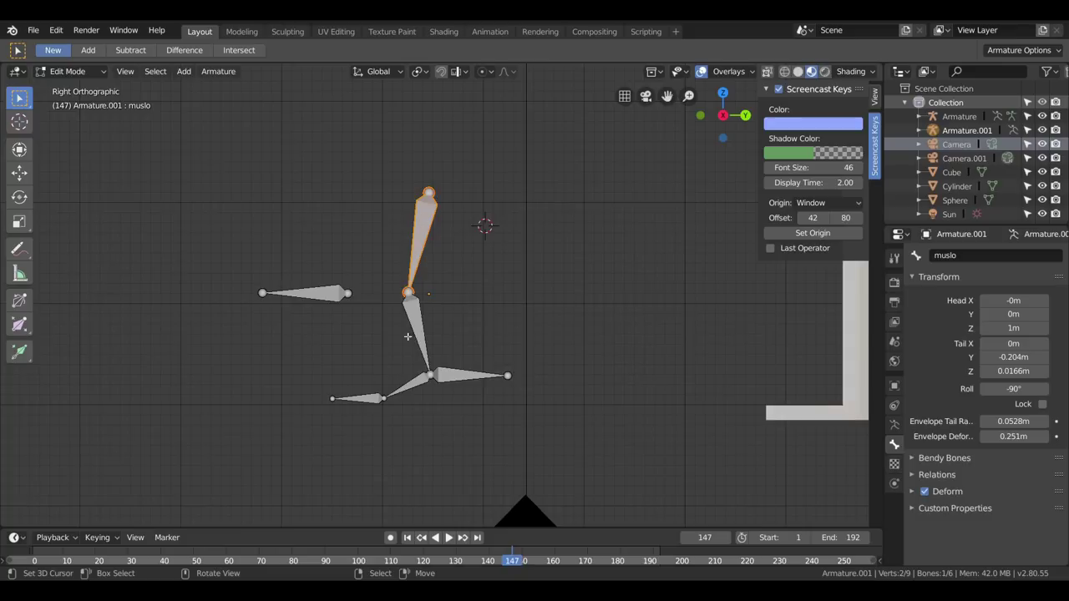
Enable bone Names in the armature's Viewport Display settings.
{"action": "left_click", "coordinate": [902, 428]}
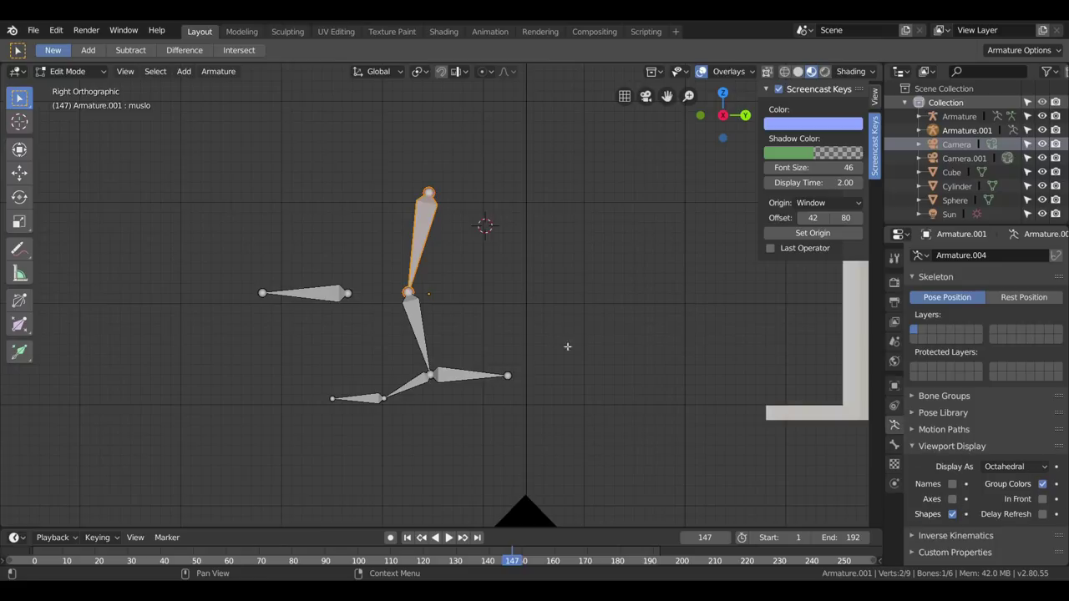
{"action": "left_click", "coordinate": [957, 488]}
{"action": "left_click", "coordinate": [957, 507]}
{"action": "key", "text": "l"}
{"action": "left_click", "coordinate": [956, 507]}
{"action": "scroll", "scroll_direction": "up", "scroll_amount": 3}
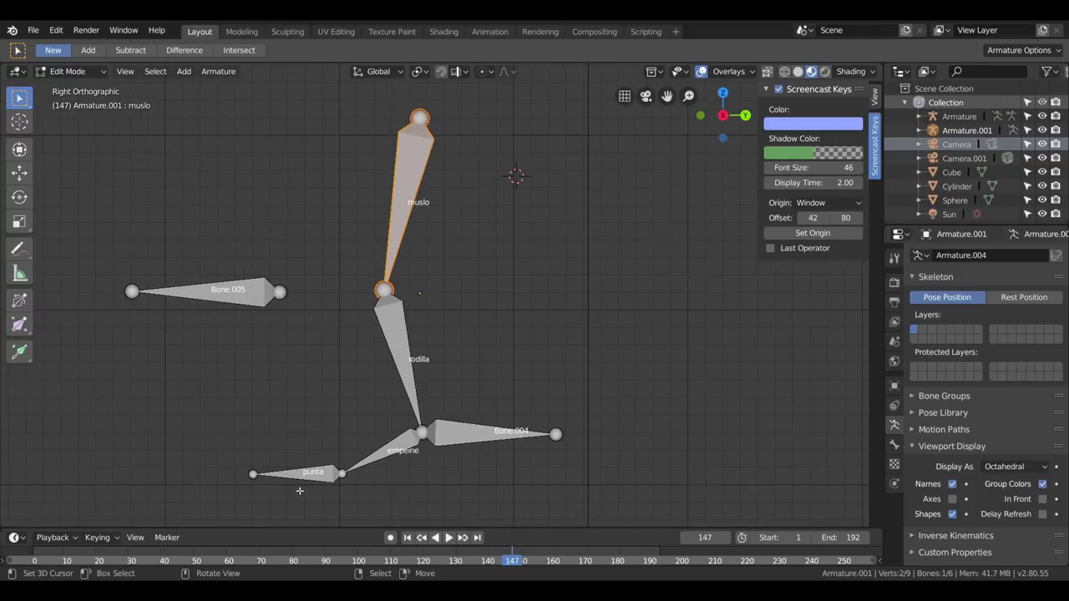
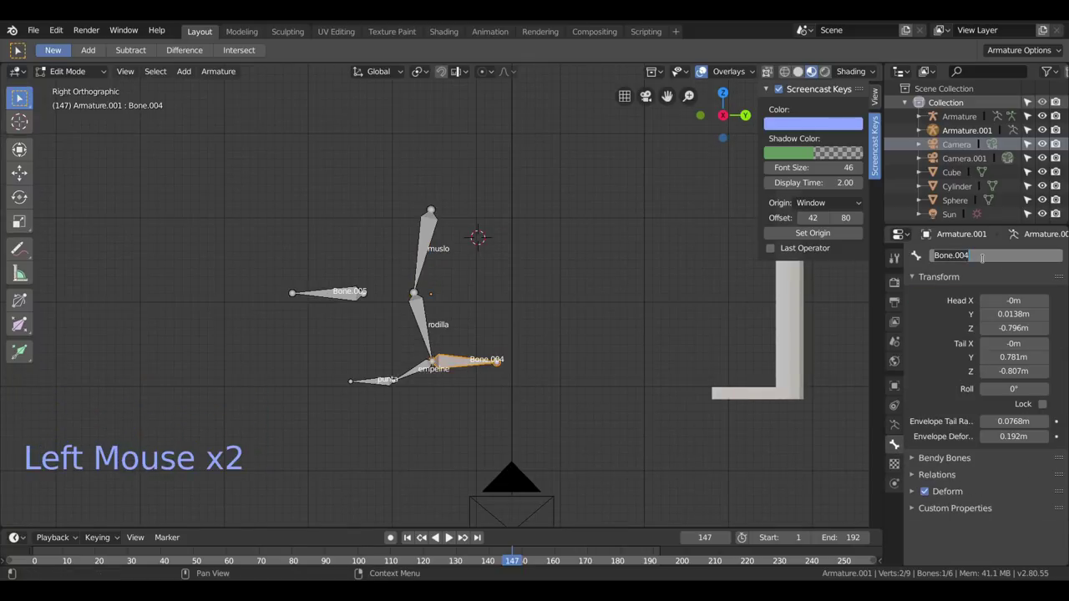
Rename Bone.005 to "controlrodilla" and return Armature.001 to Pose Mode.
{"action": "key", "text": "BackSpace"}
{"action": "key", "text": "BackSpace"}
{"action": "key", "text": "BackSpace"}
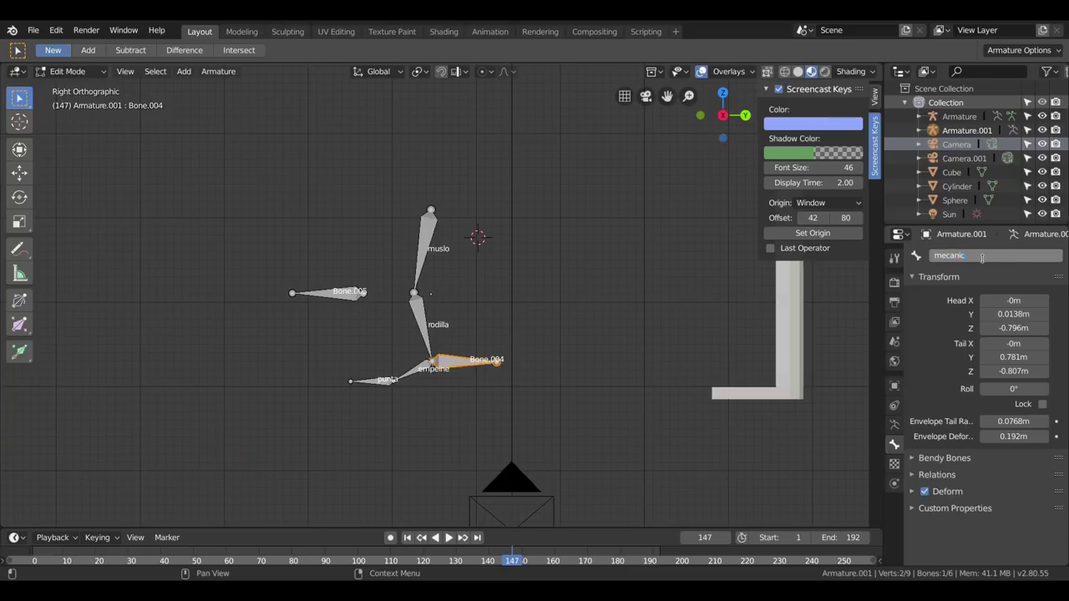
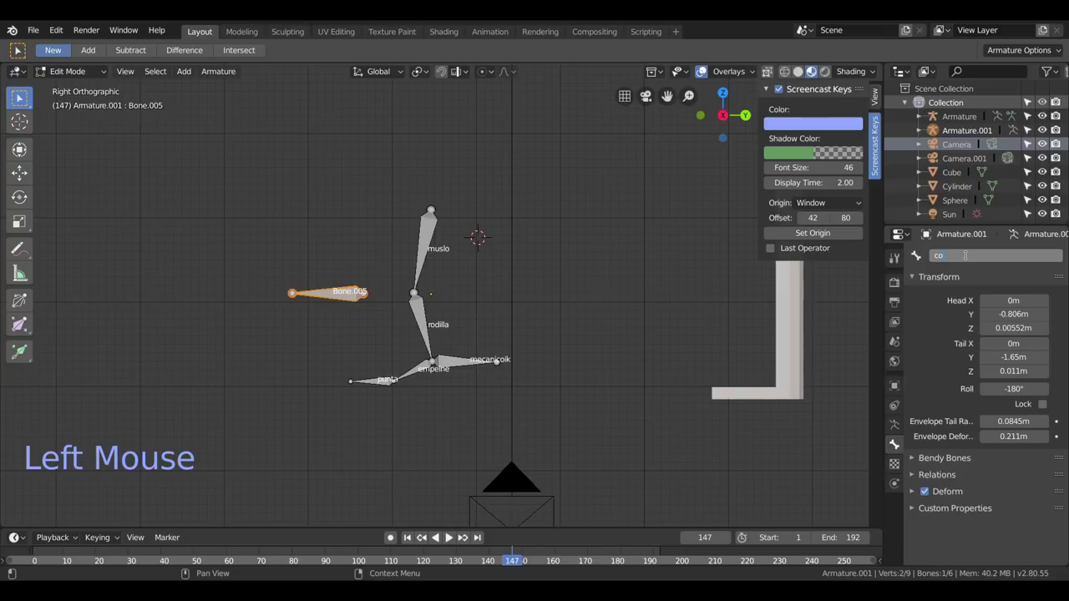
{"action": "key", "text": "l"}
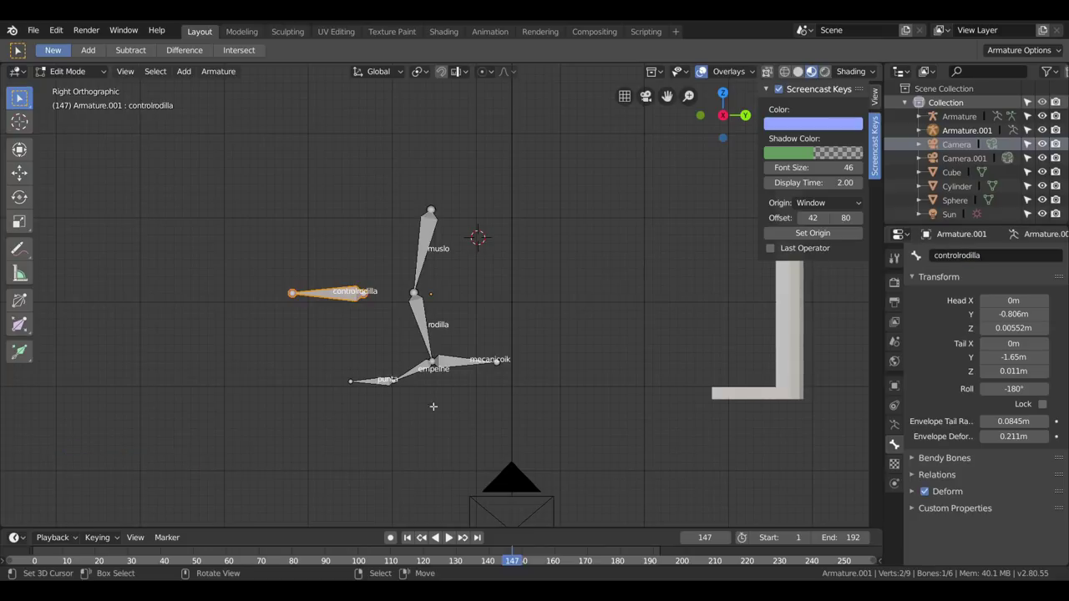
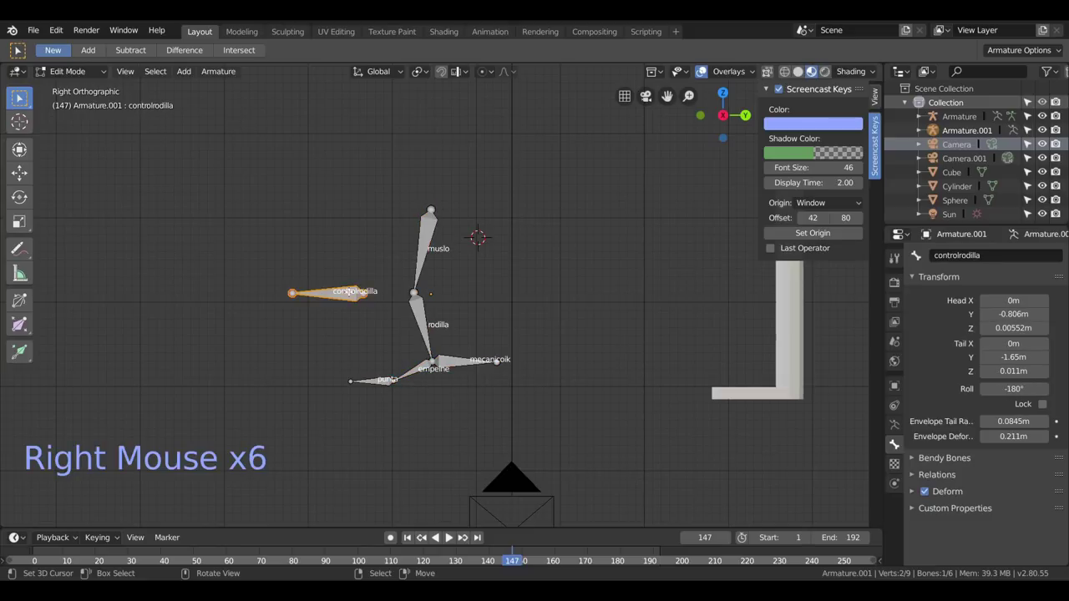
{"action": "key", "text": "r"}
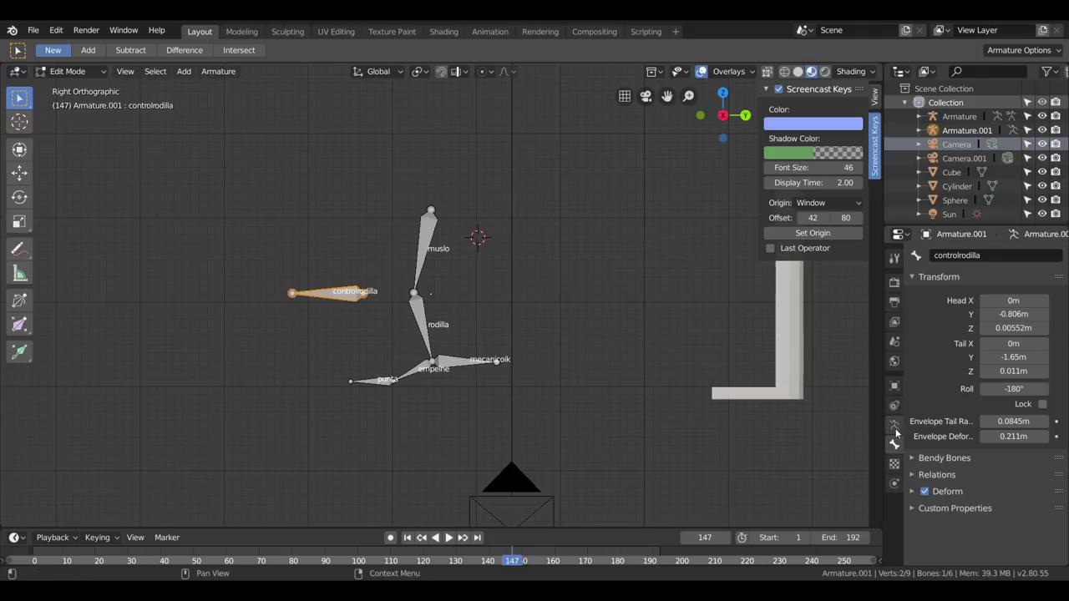
{"action": "left_click", "coordinate": [53, 93]}
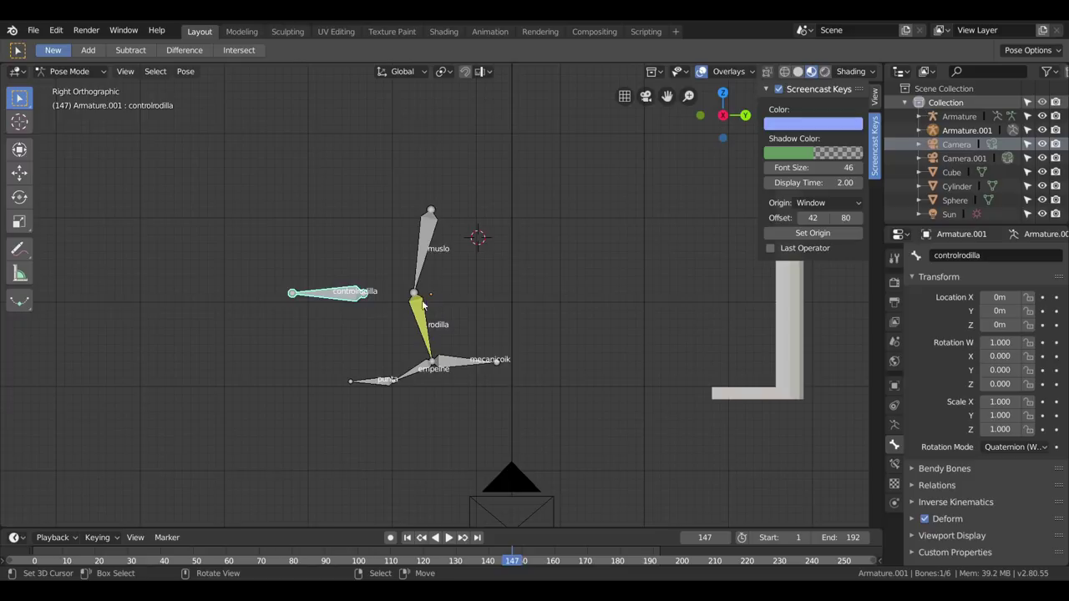
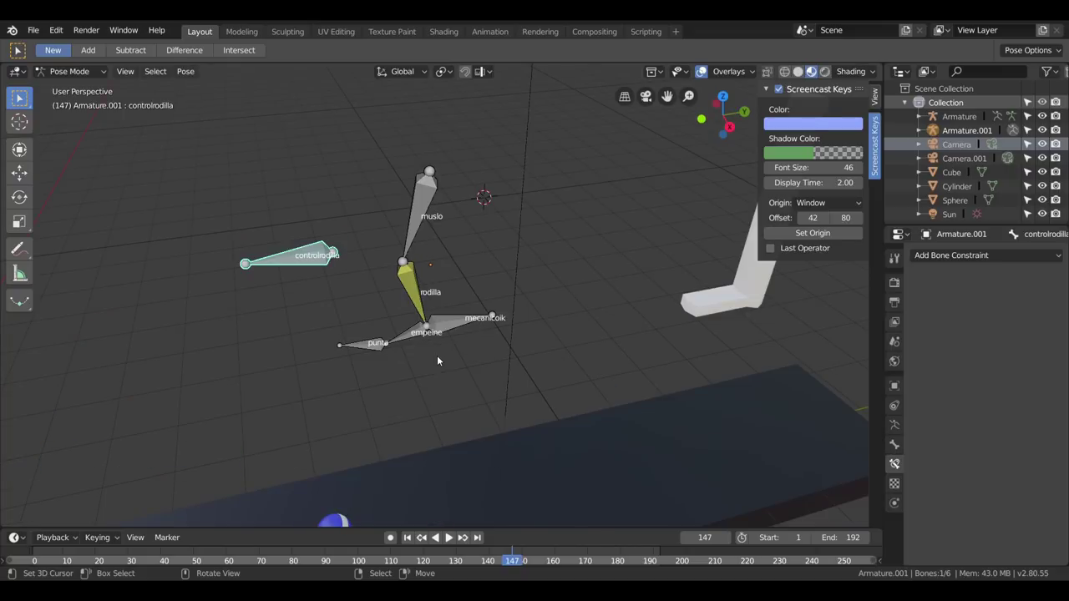
Orbit the leg rig, then switch to Right Orthographic view and pan onto the leg bones.
{"action": "middle_click", "coordinate": [446, 325]}
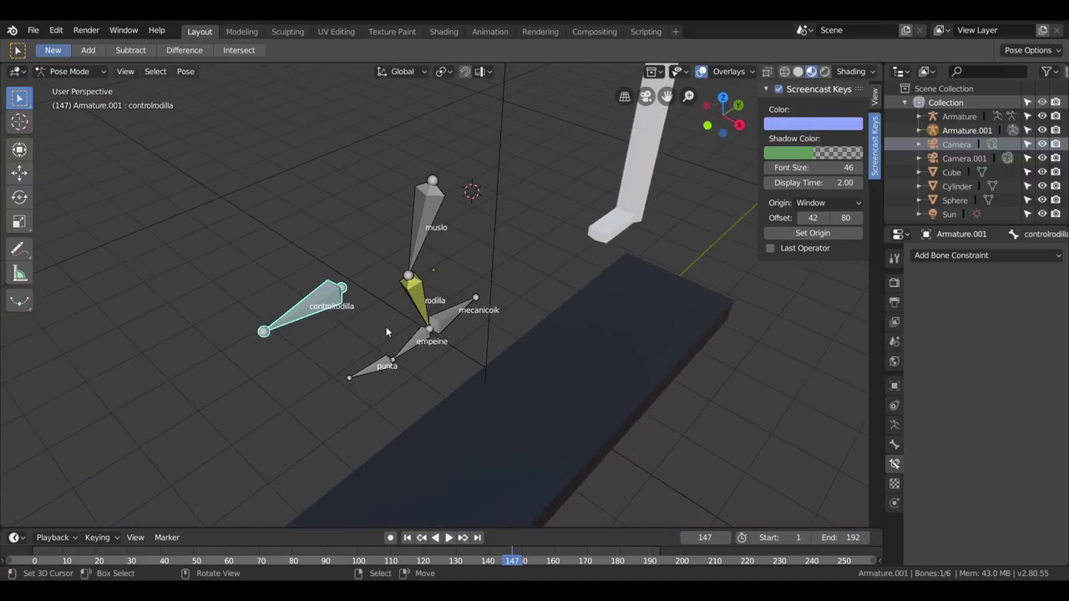
{"action": "key", "text": "g"}
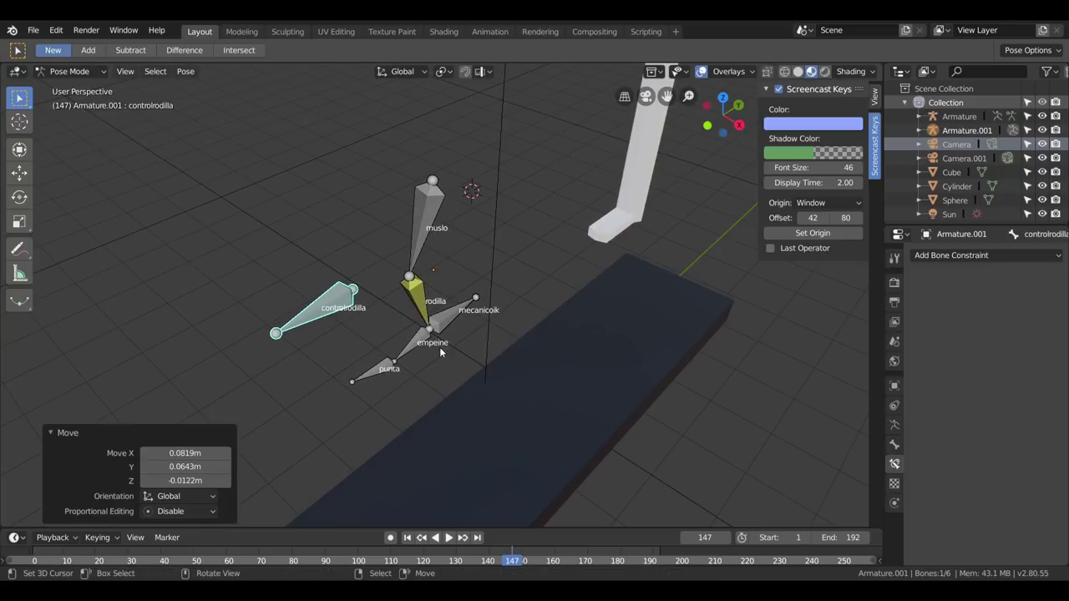
{"action": "middle_click", "coordinate": [477, 355]}
{"action": "key", "text": "KP_3"}
{"action": "scroll", "scroll_direction": "up", "scroll_amount": 3}
{"action": "middle_click", "coordinate": [425, 296]}
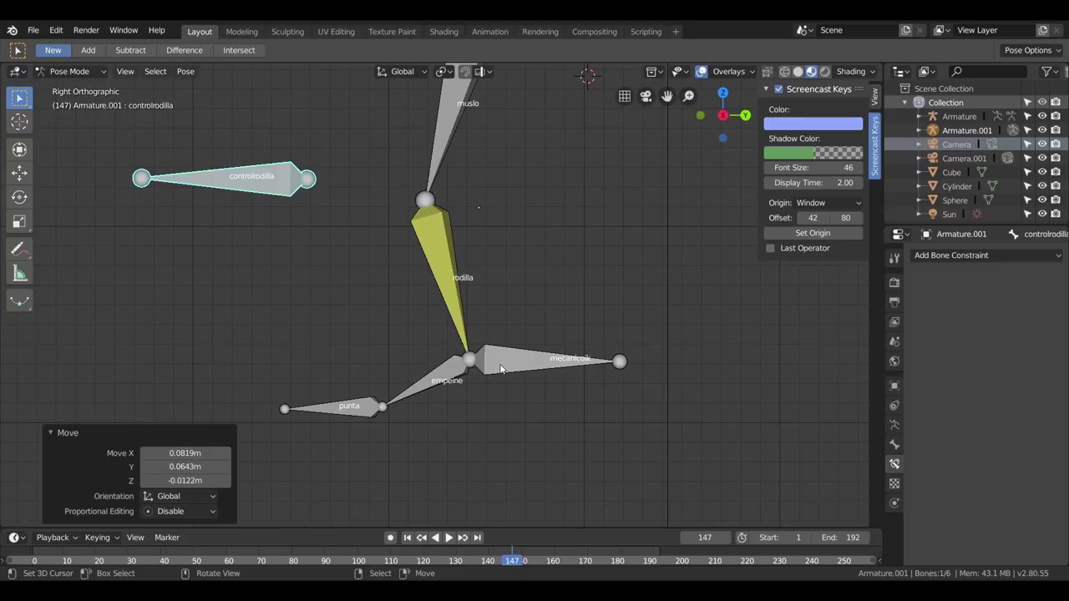
Select the punta bone and zoom and pan in on the rodilla, empeine and mecanicoik bones.
{"action": "scroll", "scroll_direction": "down", "scroll_amount": 3}
{"action": "right_click", "coordinate": [449, 350]}
{"action": "right_click", "coordinate": [375, 376]}
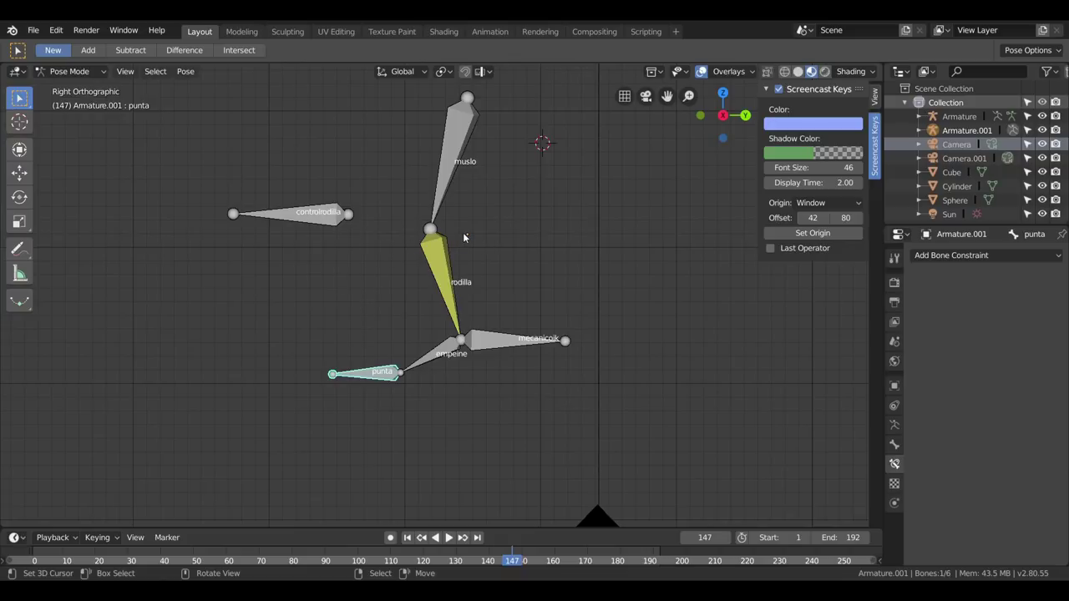
{"action": "scroll", "scroll_direction": "down", "scroll_amount": 3}
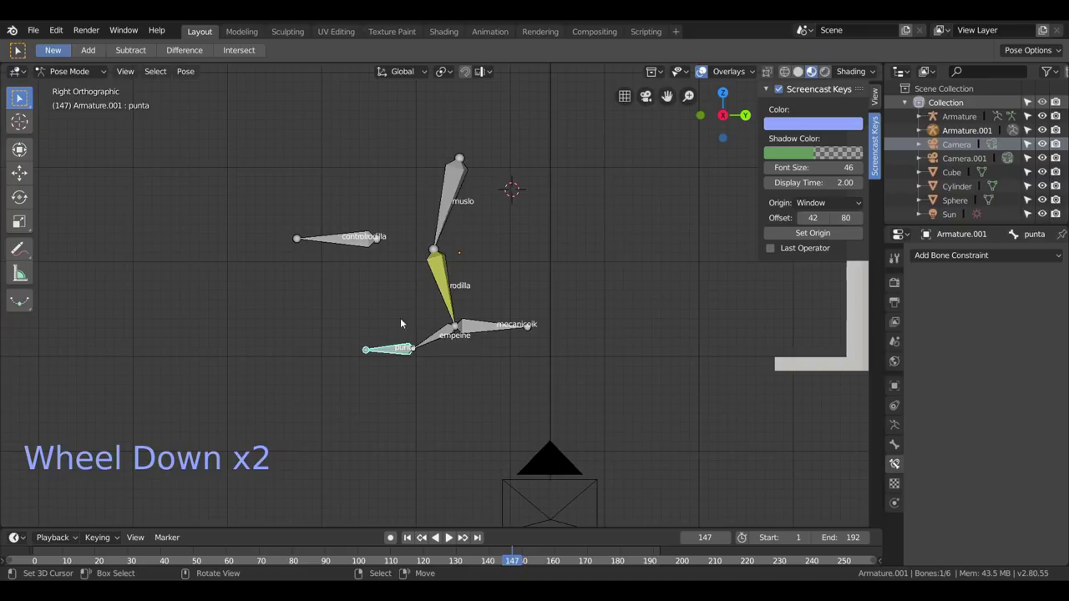
{"action": "scroll", "scroll_direction": "up", "scroll_amount": 3}
{"action": "middle_click", "coordinate": [436, 426]}
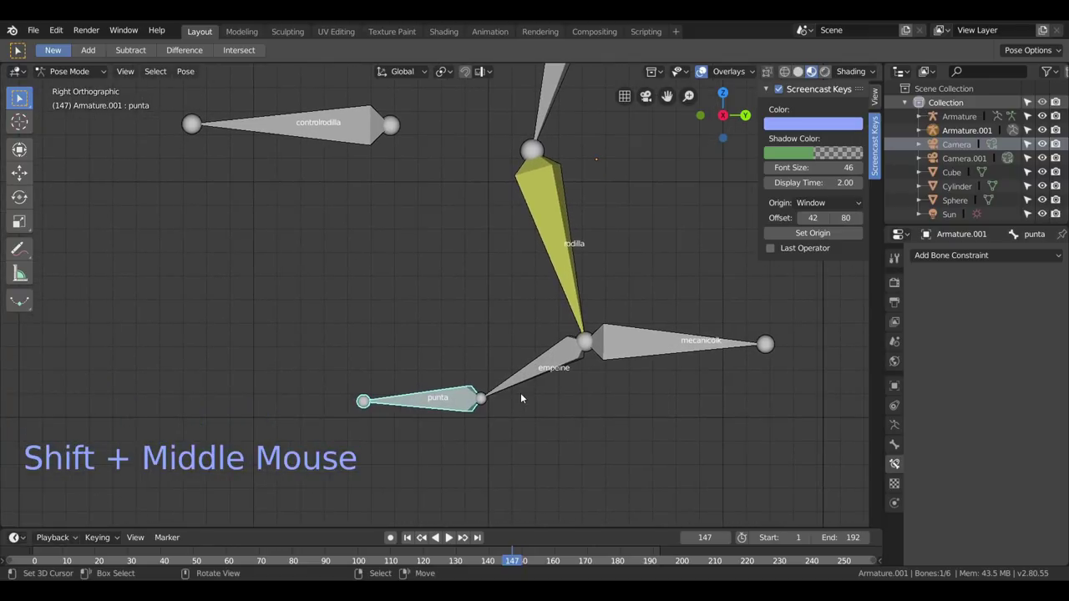
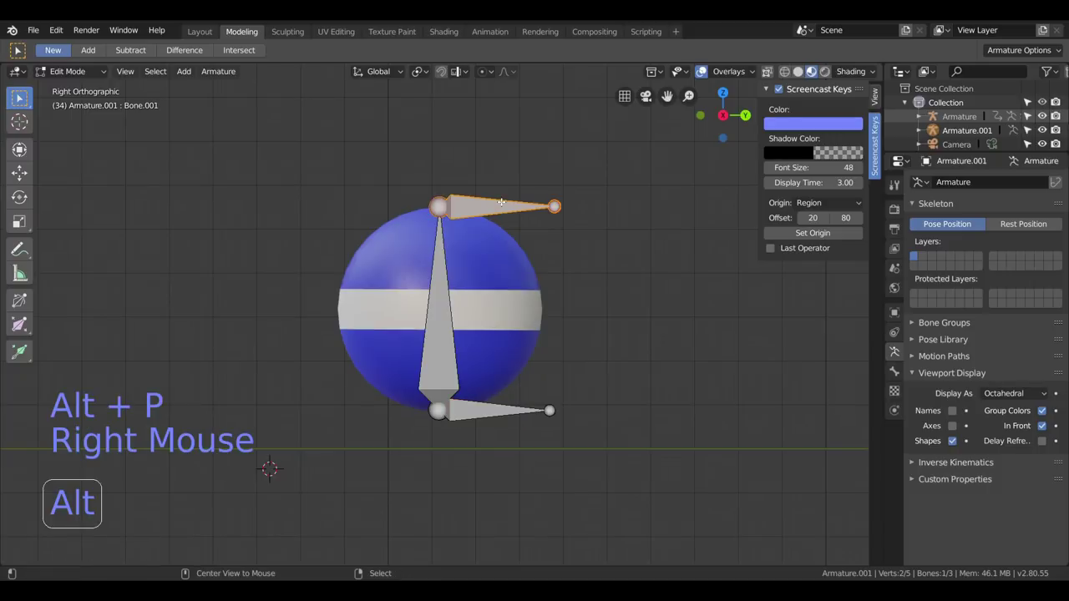
Clear the vertical bone's parent, return to Pose Mode and bring up its Bone Constraints panel.
{"action": "key", "text": "alt+p"}
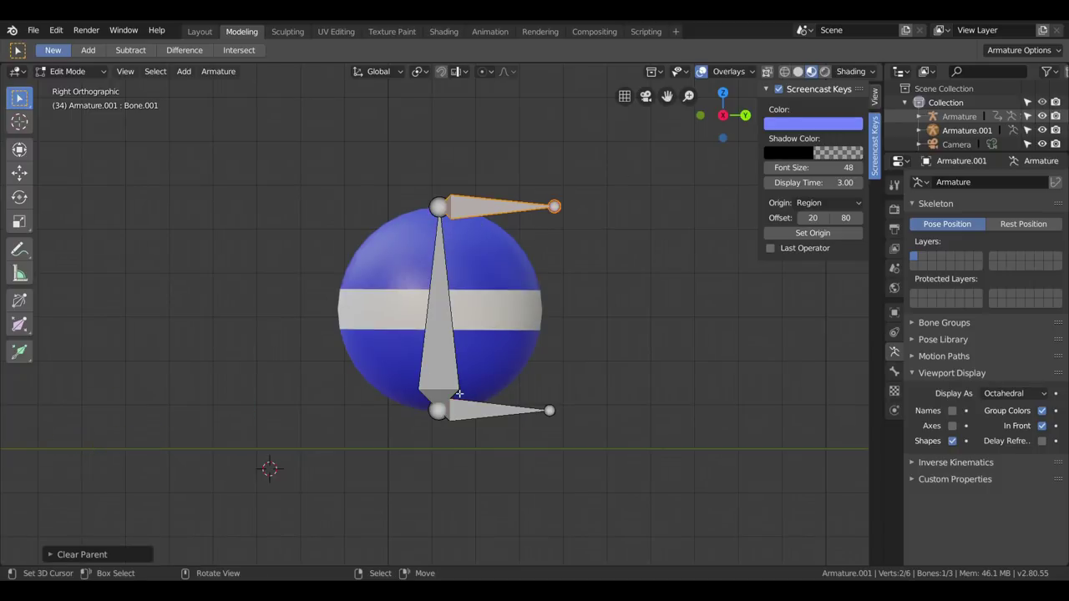
{"action": "left_click", "coordinate": [63, 79]}
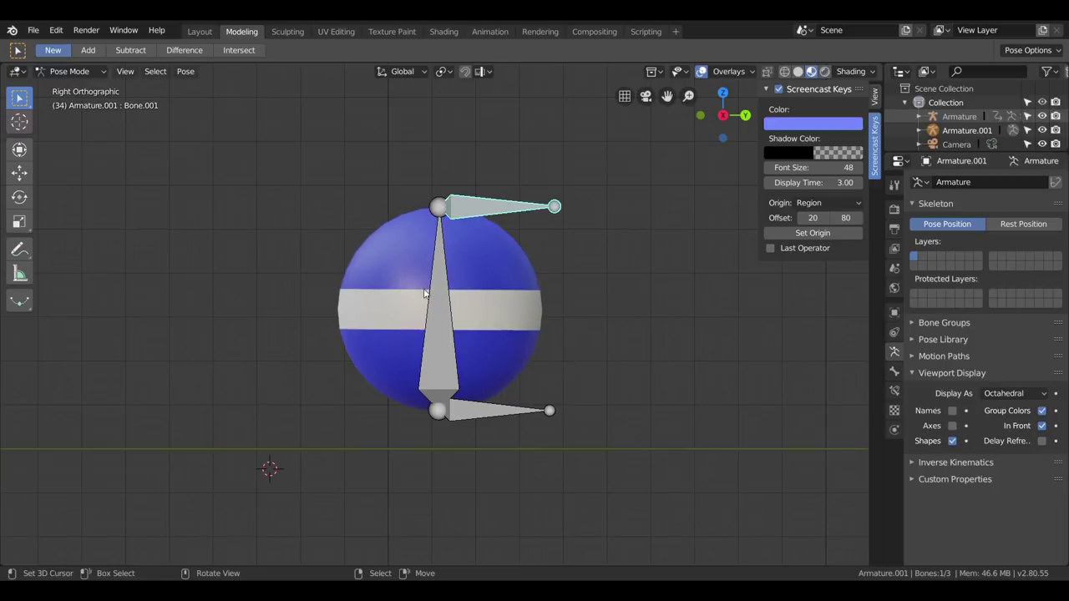
{"action": "right_click", "coordinate": [434, 307]}
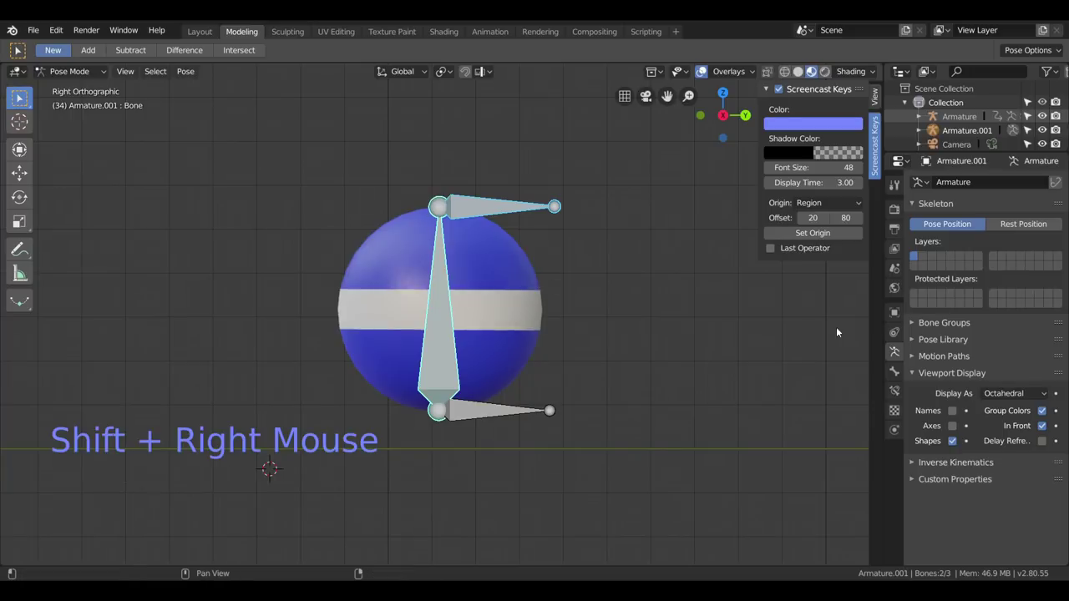
{"action": "left_click", "coordinate": [895, 398]}
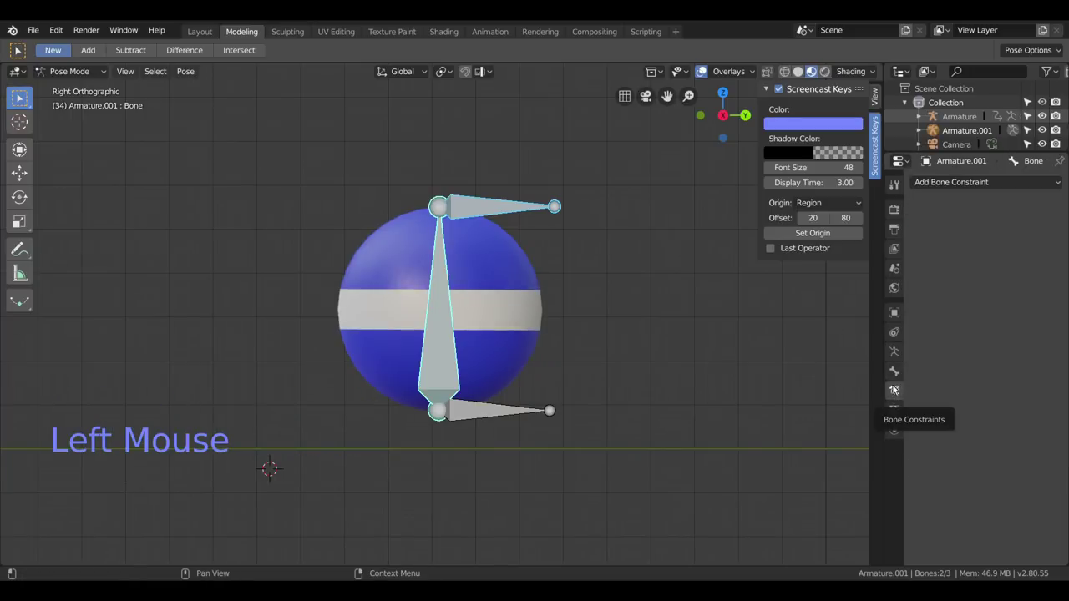
Add the Stretch To constraint, then trial-move Bone.001 and undo it.
{"action": "left_click", "coordinate": [965, 191]}
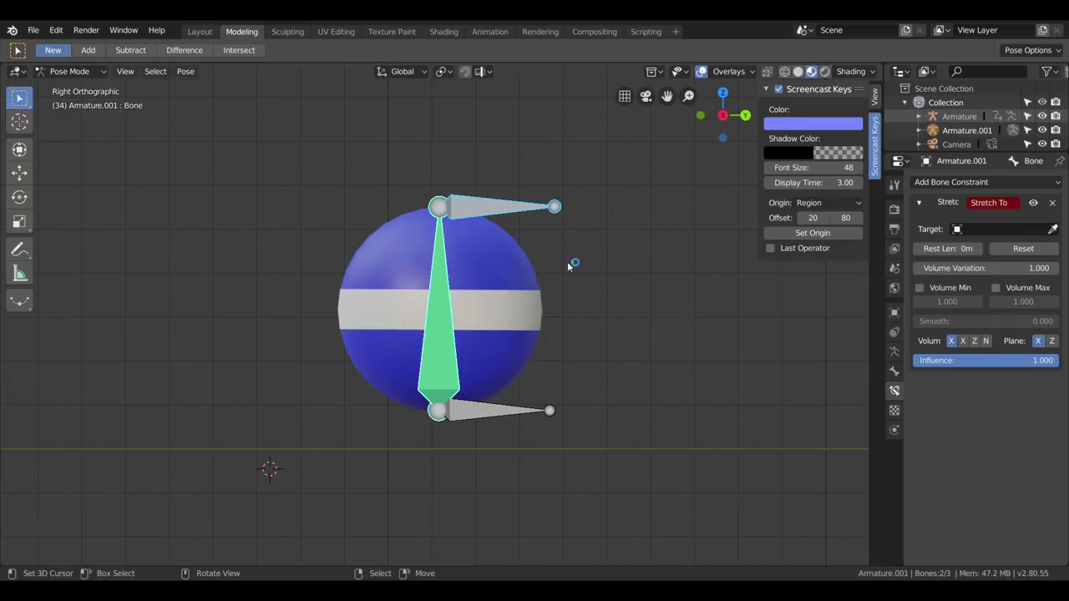
{"action": "right_click", "coordinate": [483, 210]}
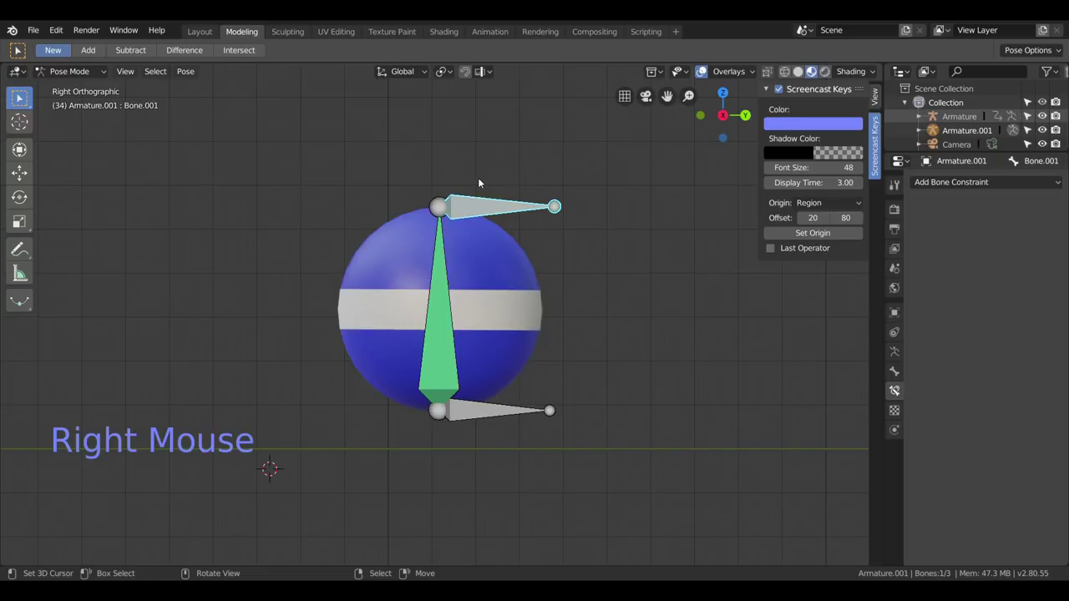
{"action": "key", "text": "g"}
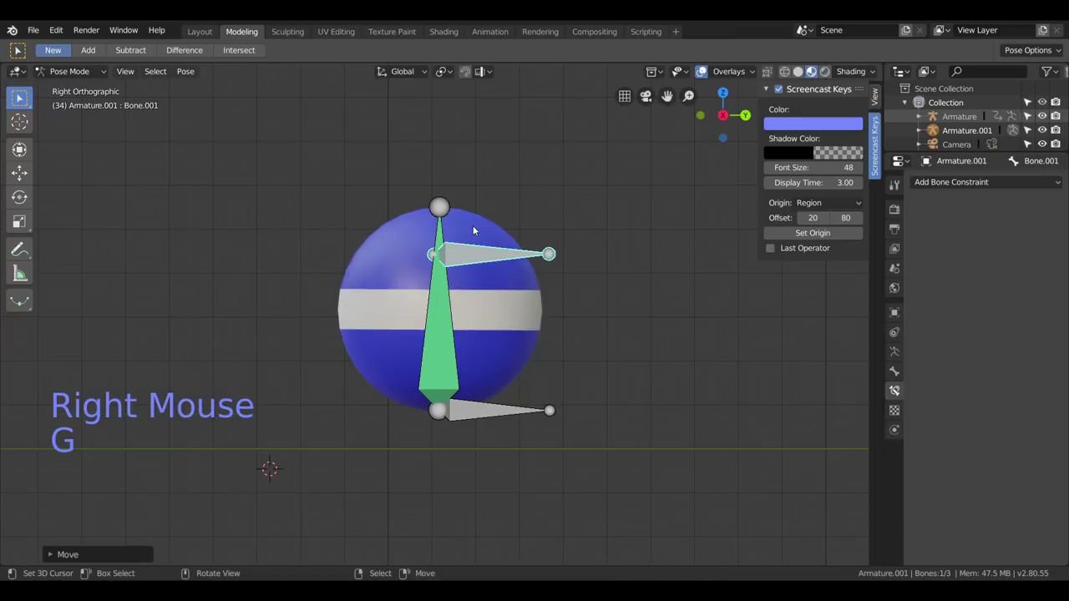
{"action": "key", "text": "ctrl+z"}
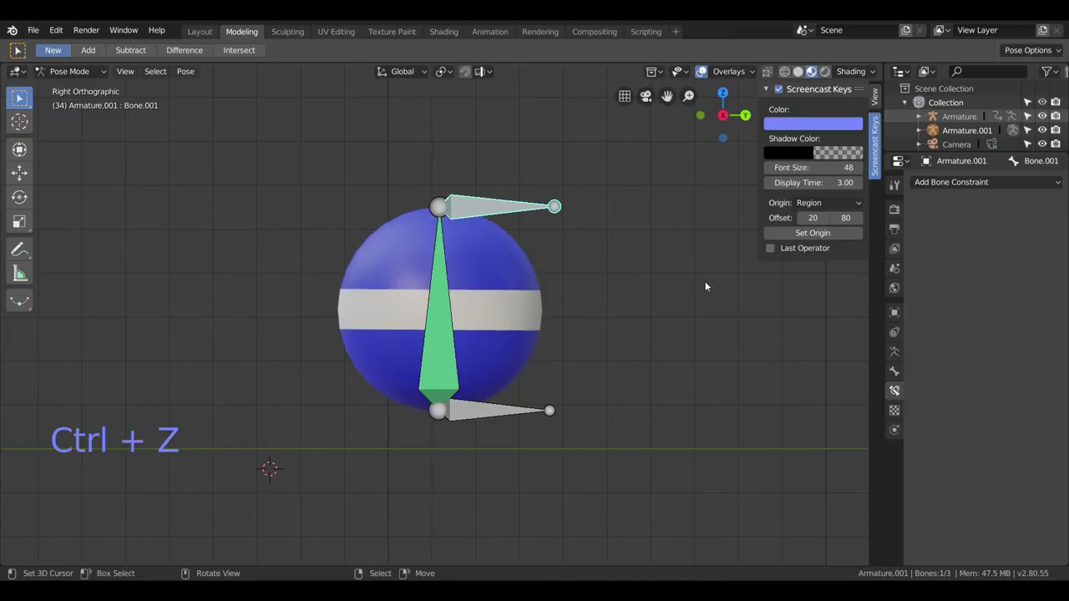
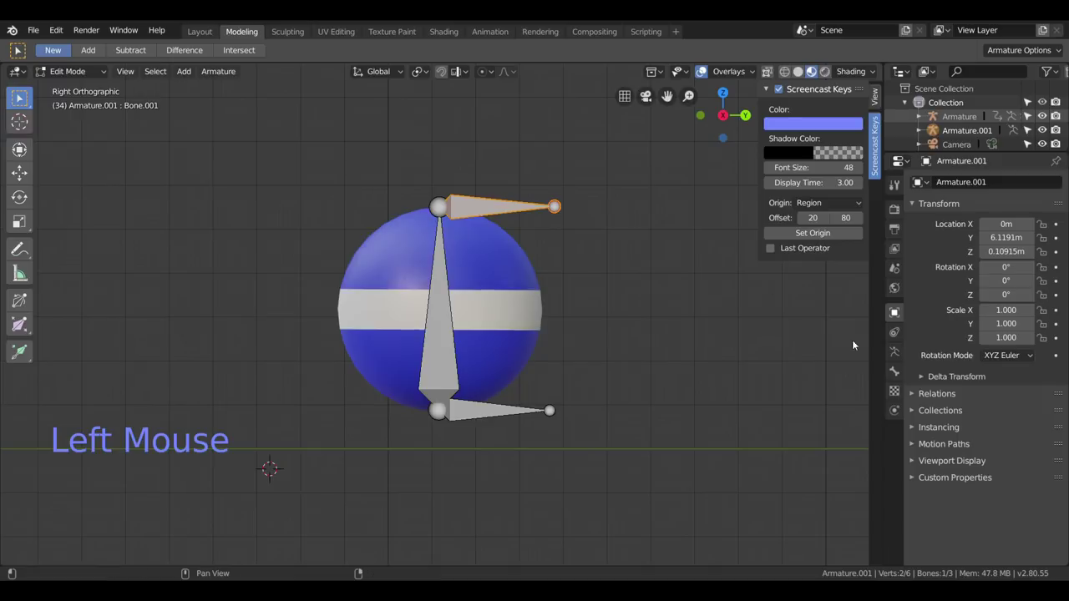
Set the vertical bone's Stretch To target object to Armature.001.
{"action": "left_click", "coordinate": [897, 355]}
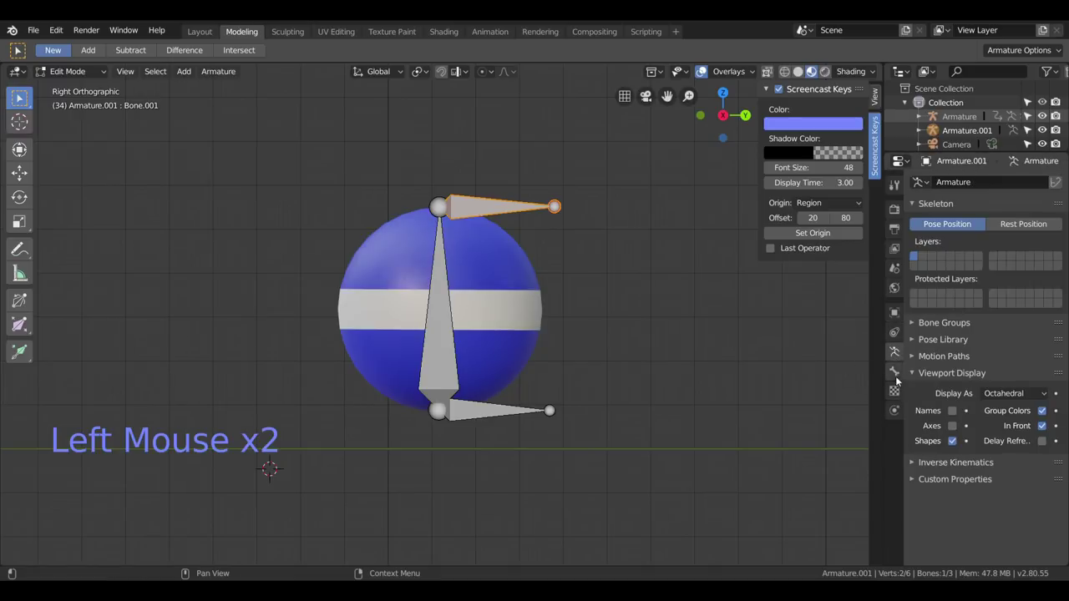
{"action": "left_click", "coordinate": [899, 379]}
{"action": "left_click", "coordinate": [930, 425]}
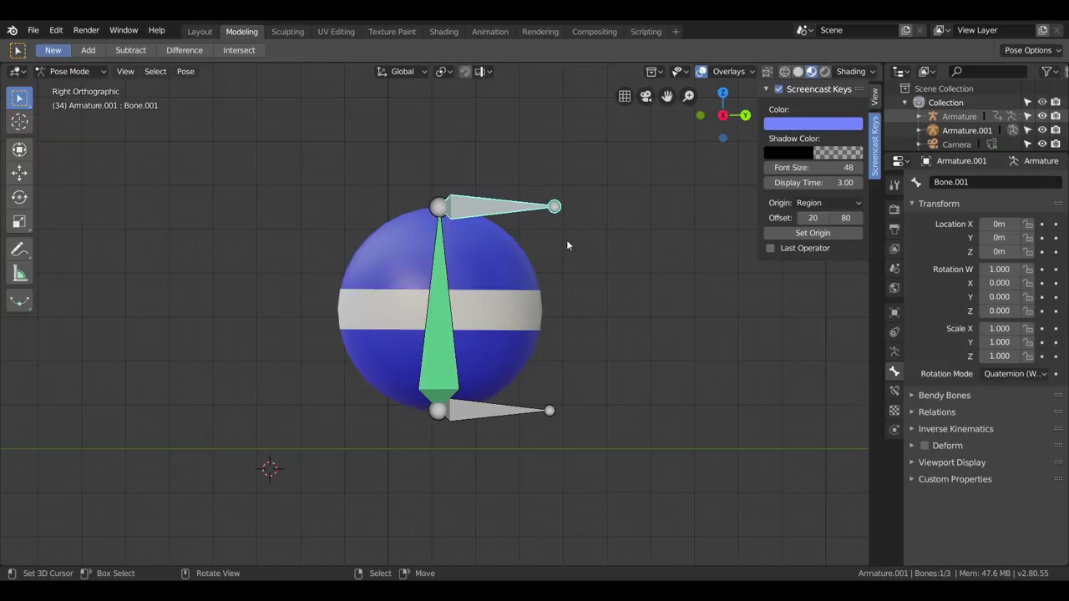
{"action": "right_click", "coordinate": [444, 331]}
{"action": "left_click", "coordinate": [902, 389]}
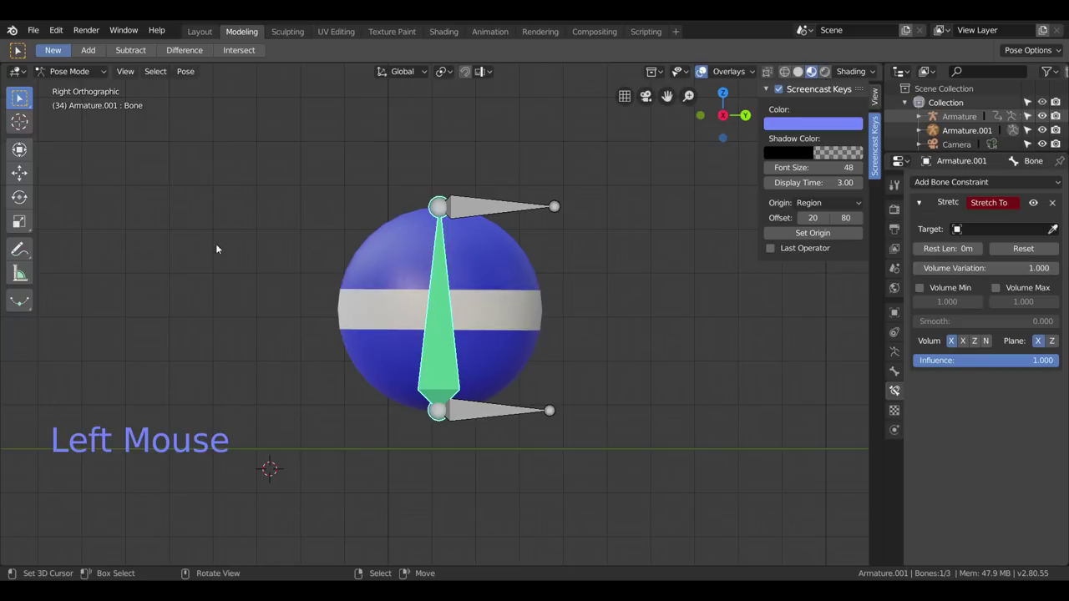
{"action": "left_click", "coordinate": [968, 232]}
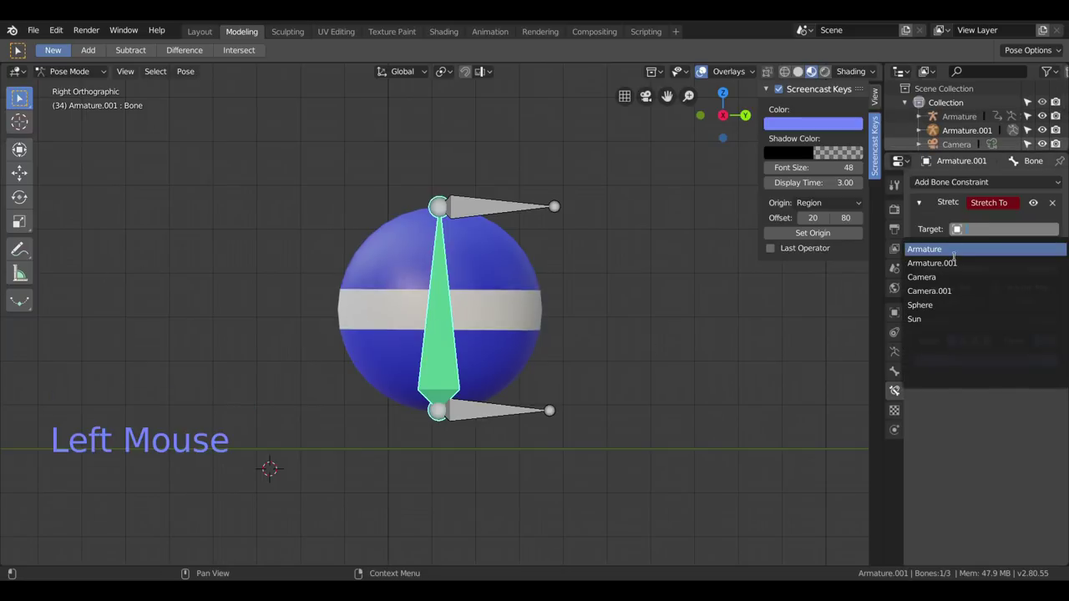
{"action": "key", "text": "ctrl+z"}
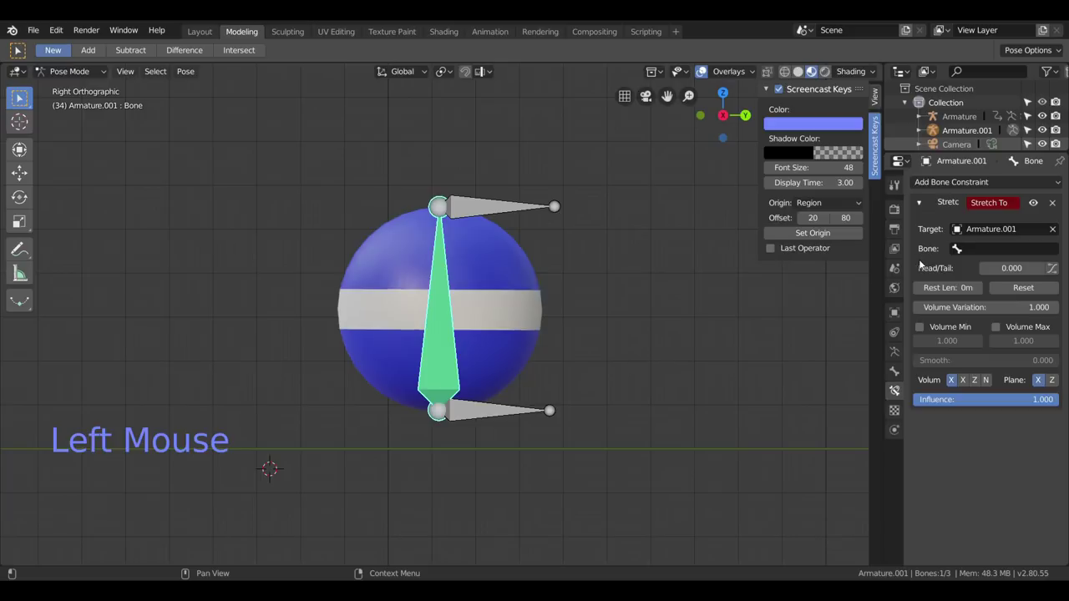
Turn on bone Names in the armature's Viewport Display.
{"action": "right_click", "coordinate": [492, 209]}
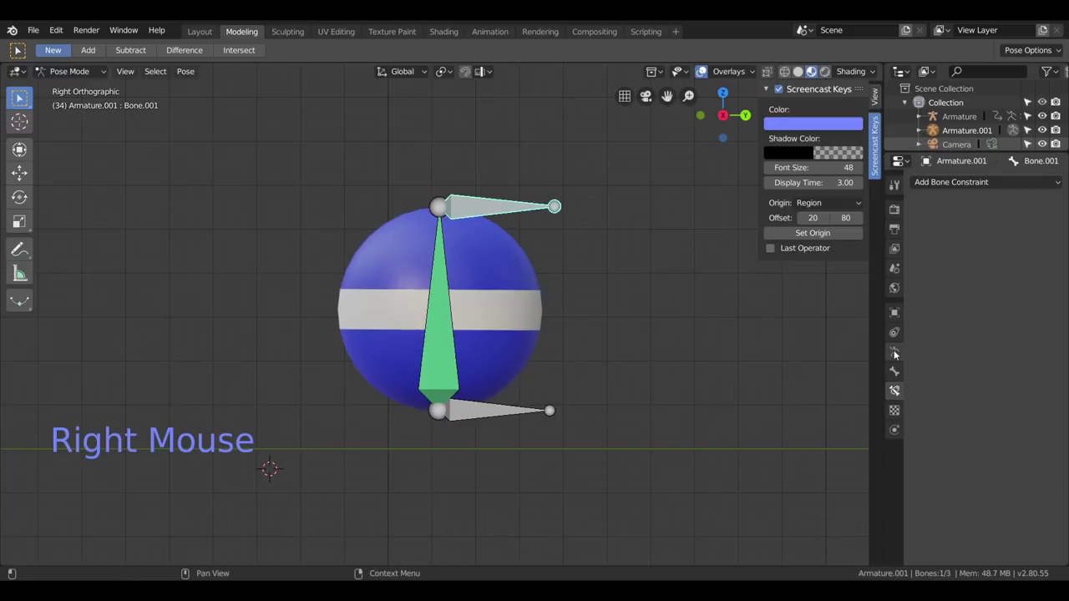
{"action": "left_click", "coordinate": [896, 356]}
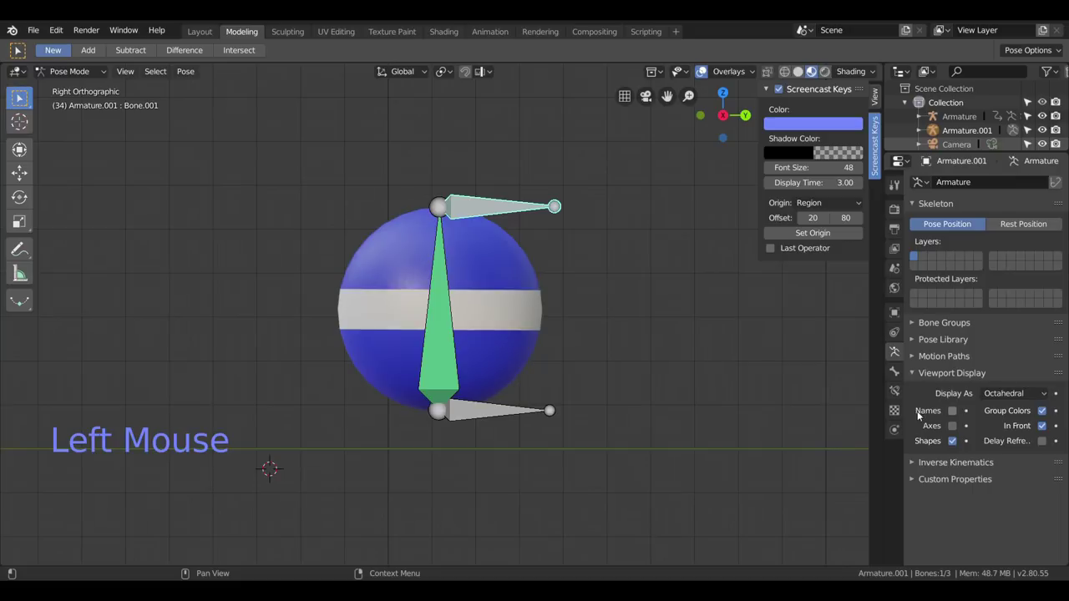
{"action": "left_click", "coordinate": [959, 415]}
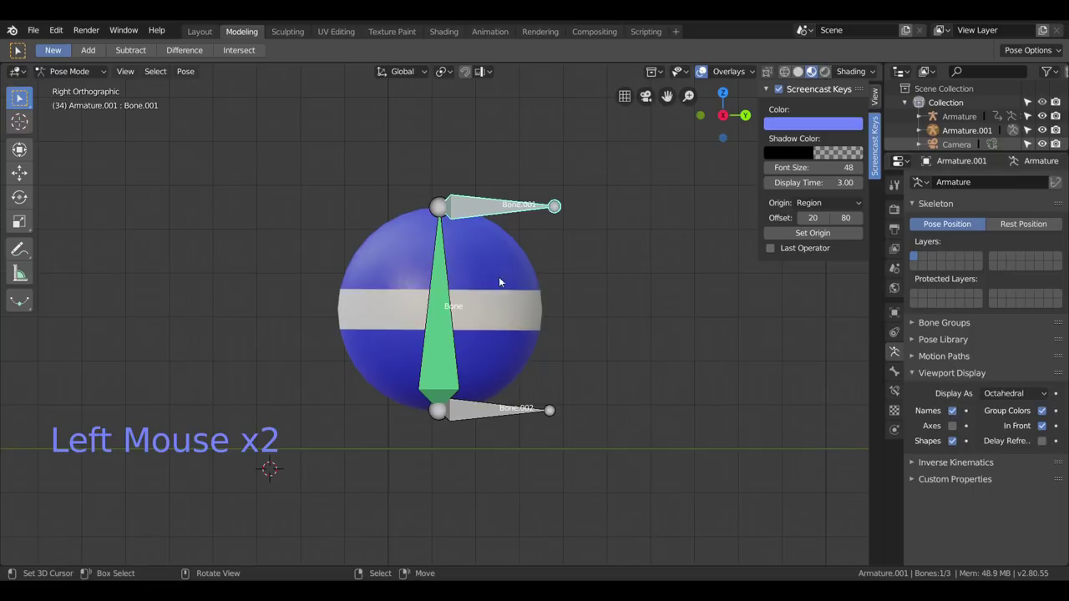
{"action": "left_click", "coordinate": [899, 371]}
{"action": "left_click", "coordinate": [897, 386]}
Set Bone.001 as the Stretch To target bone and test by moving Bone.001, then undo.
{"action": "right_click", "coordinate": [452, 322]}
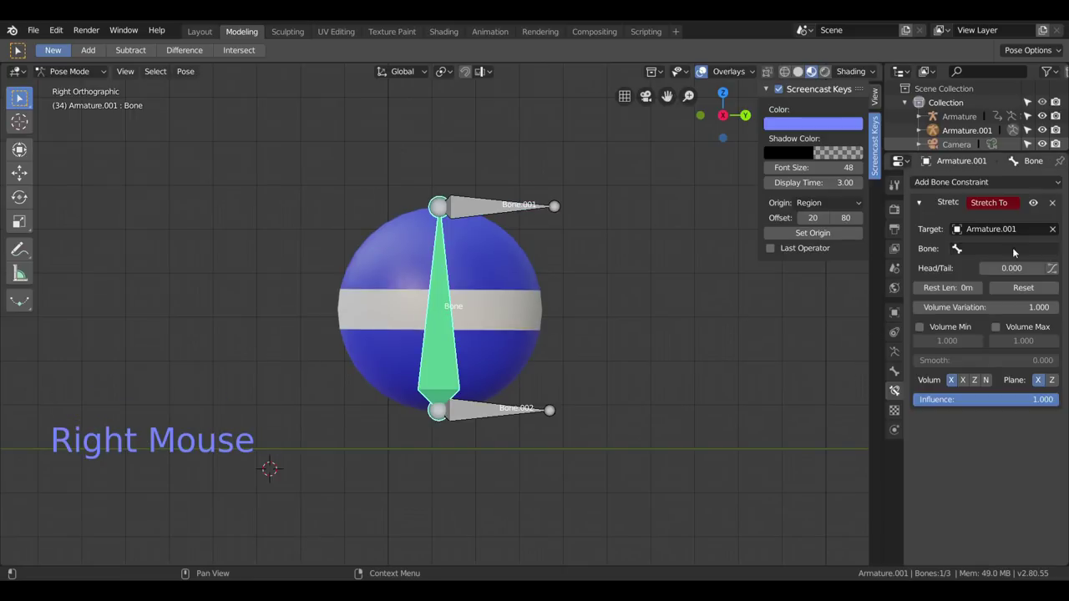
{"action": "left_click", "coordinate": [978, 250]}
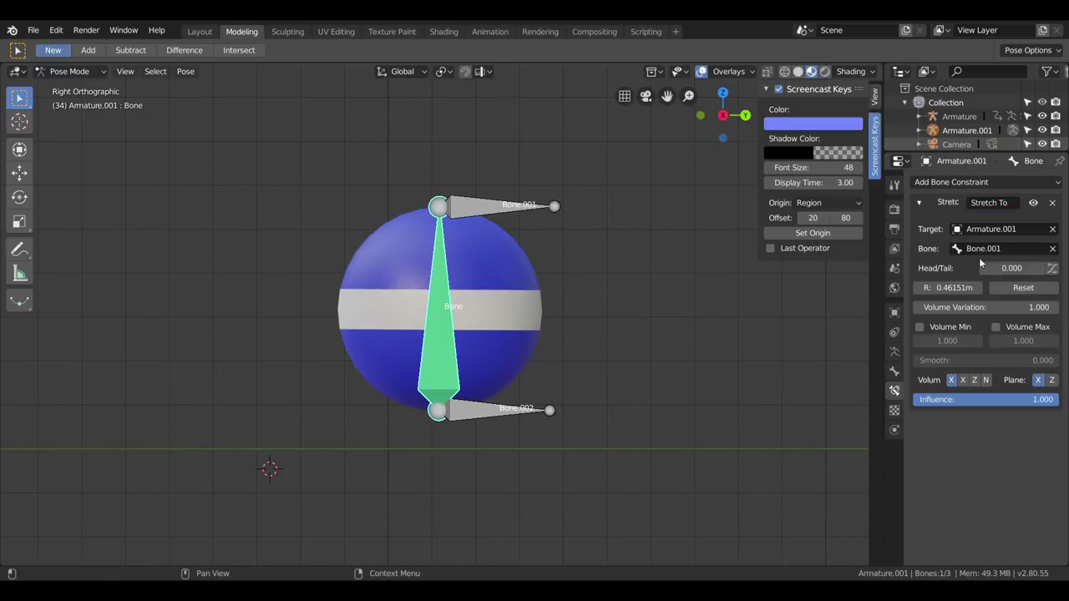
{"action": "right_click", "coordinate": [478, 208]}
{"action": "key", "text": "g"}
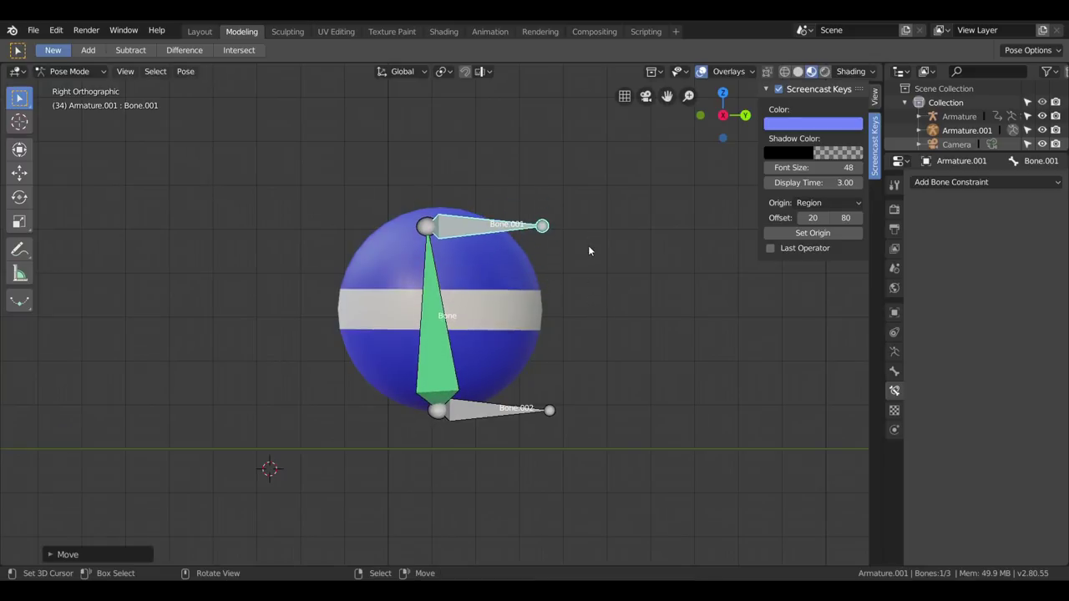
{"action": "key", "text": "ctrl+z"}
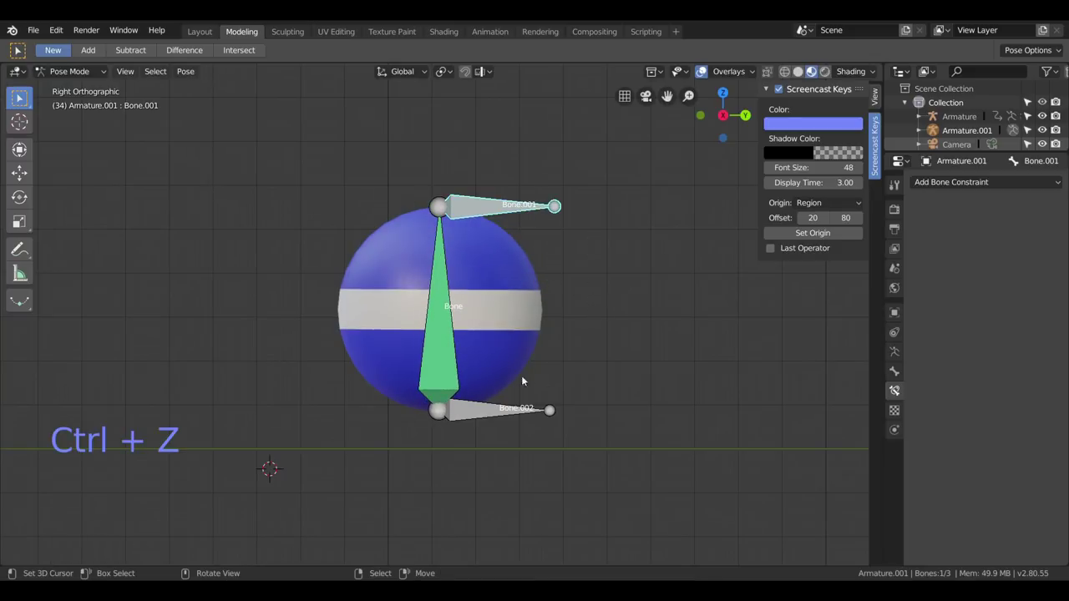
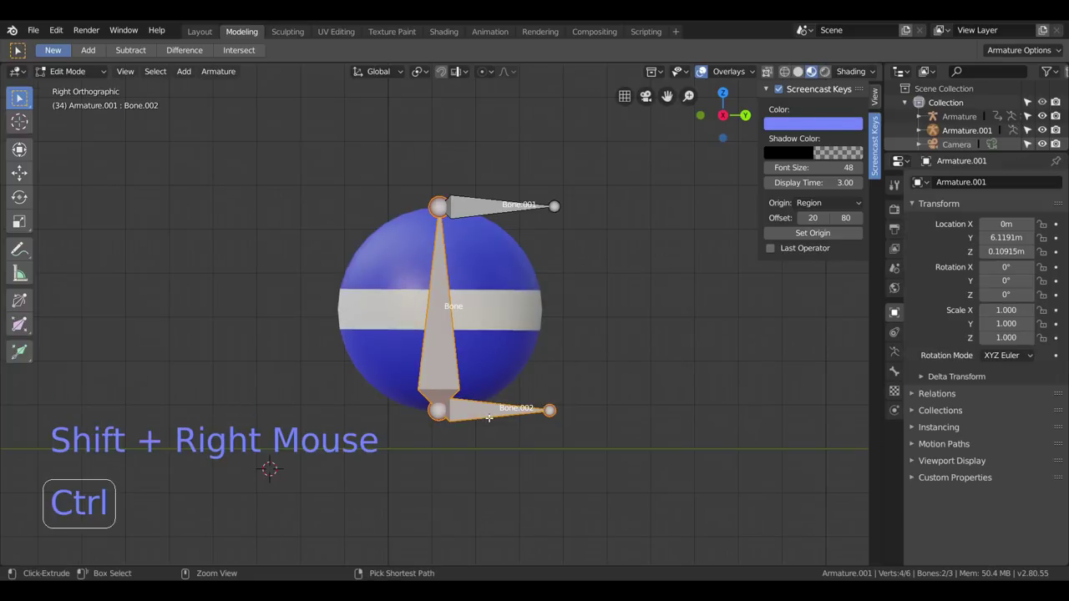
Parent the vertical bone to Bone.002 with Ctrl+P and trial-move Bone.002, undoing the tests.
{"action": "key", "text": "ctrl+p"}
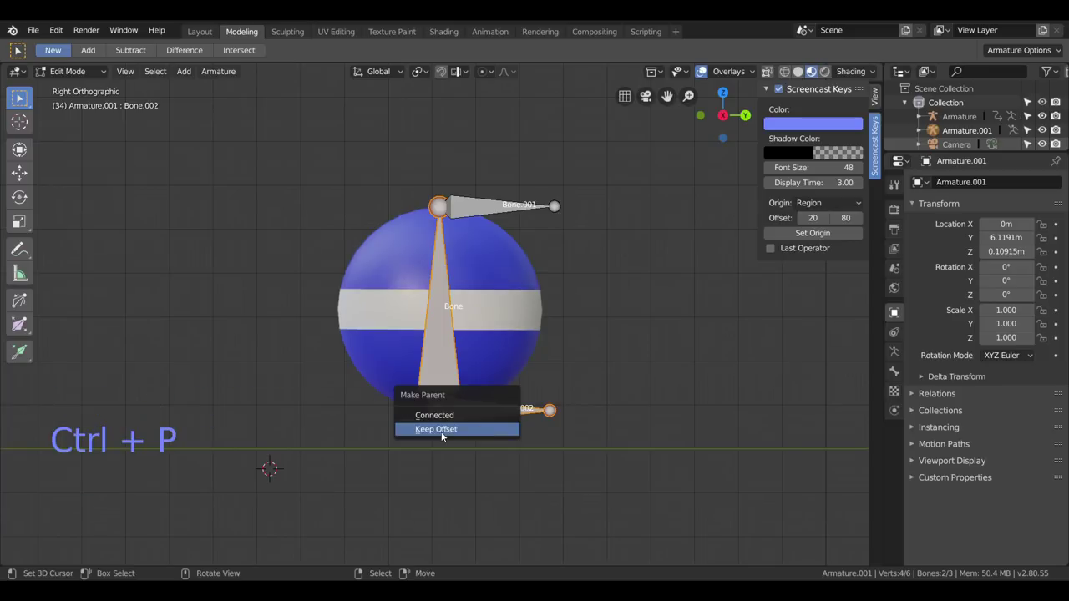
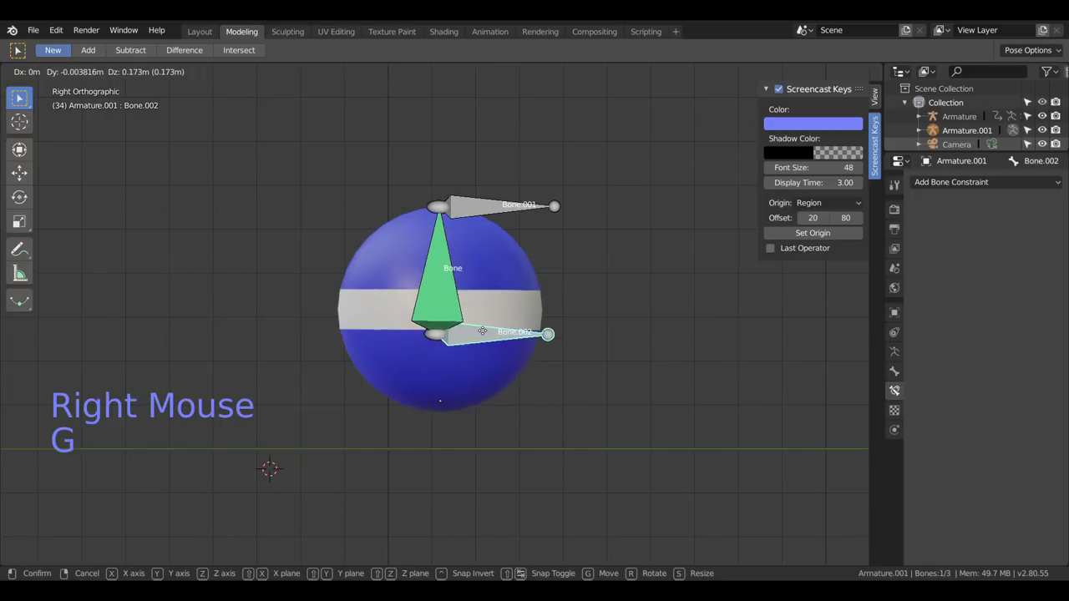
{"action": "key", "text": "g"}
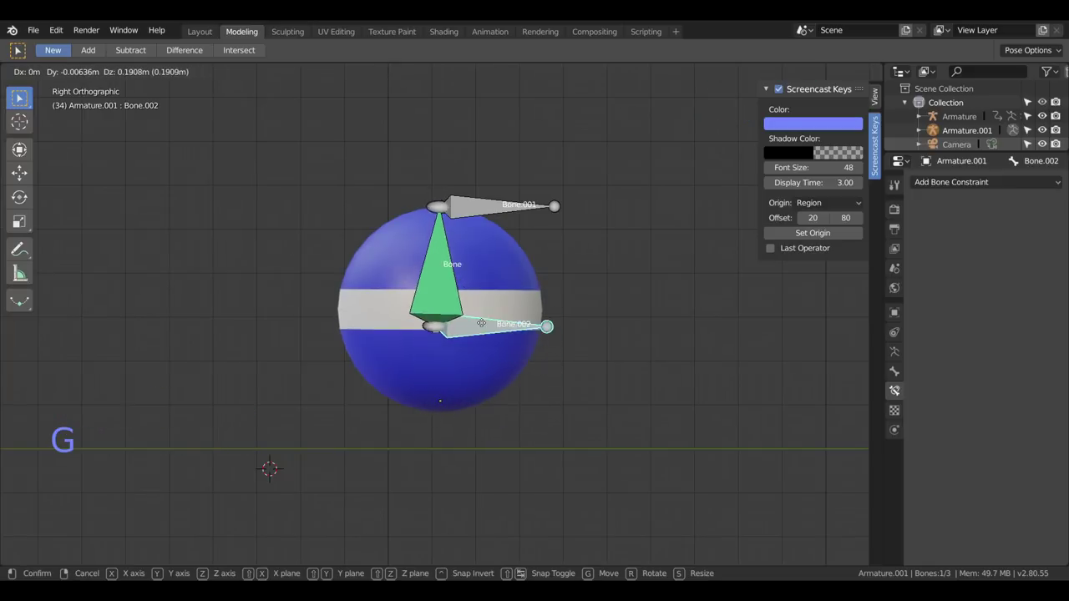
{"action": "right_click", "coordinate": [480, 220]}
{"action": "key", "text": "g"}
{"action": "key", "text": "ctrl+z"}
{"action": "key", "text": "ctrl+z"}
{"action": "key", "text": "ctrl+z"}
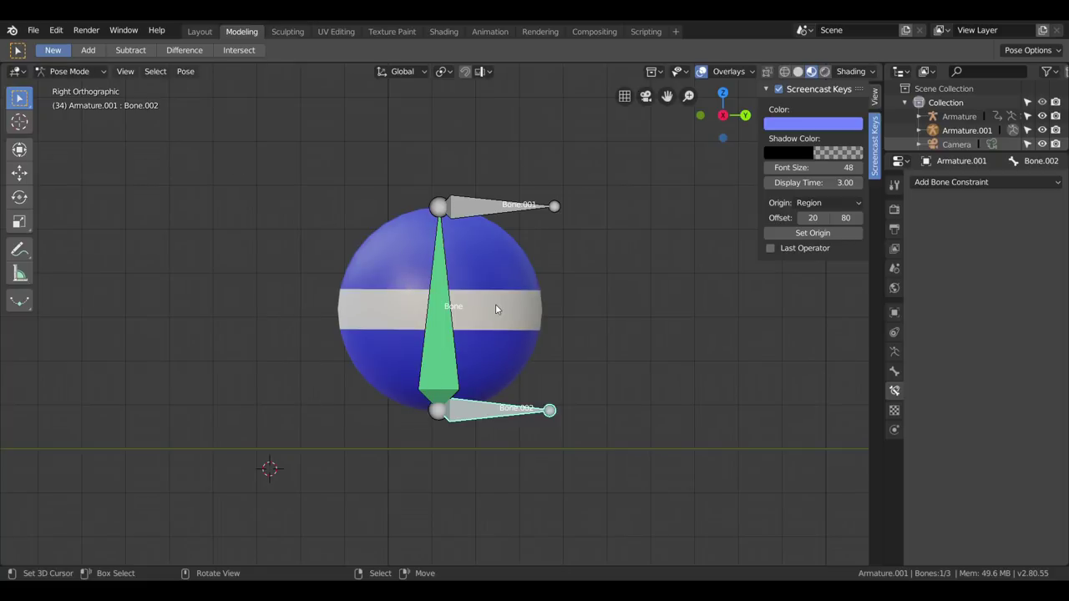
In Object Mode parent the Sphere to Armature.001 with Ctrl+P.
{"action": "left_click", "coordinate": [36, 71]}
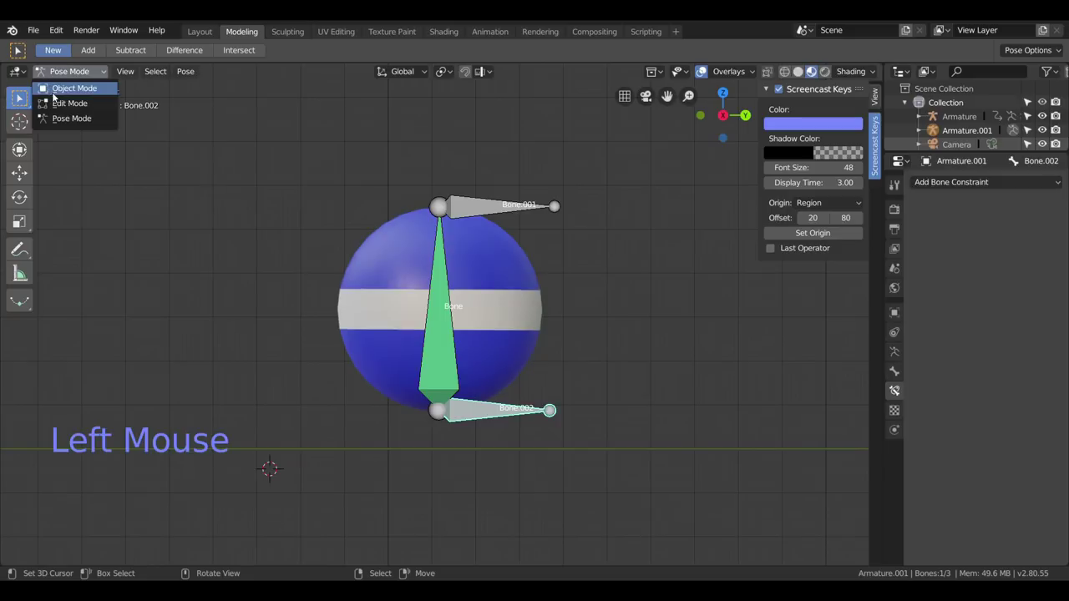
{"action": "right_click", "coordinate": [522, 267]}
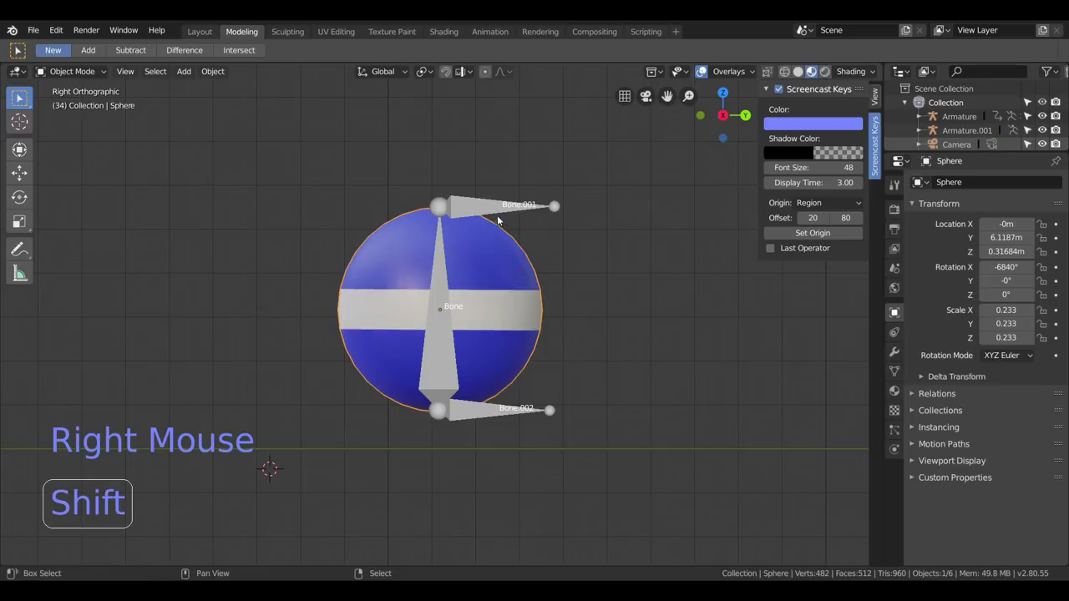
{"action": "right_click", "coordinate": [468, 200]}
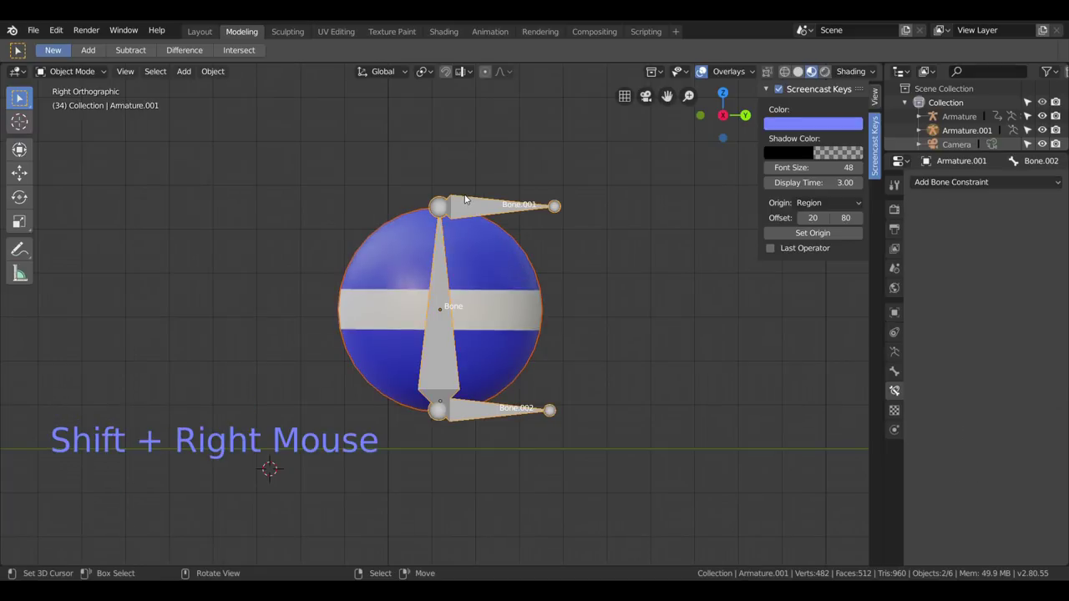
{"action": "key", "text": "ctrl+p"}
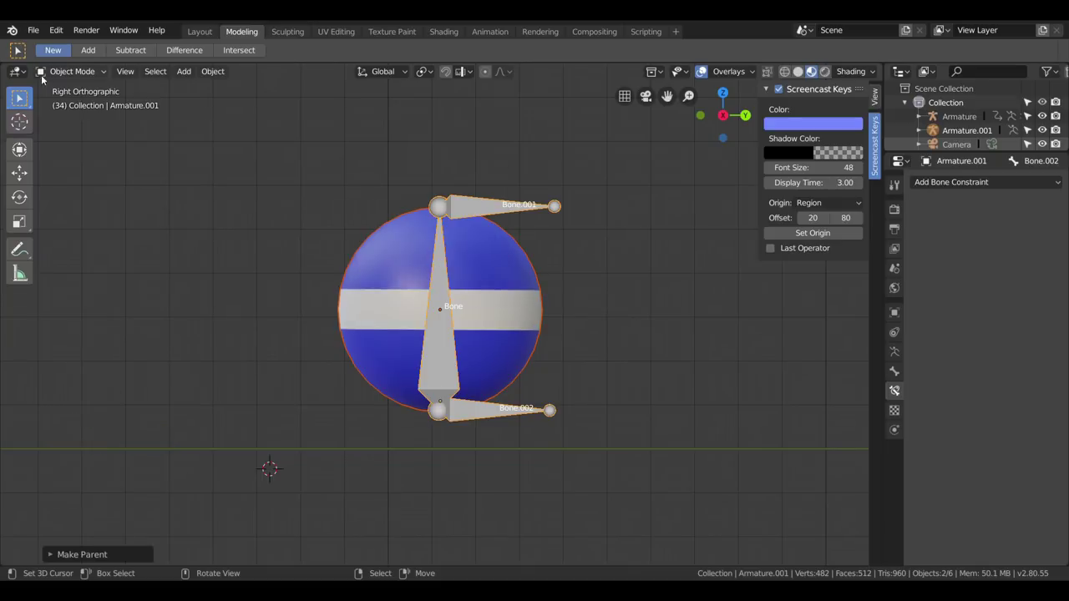
Back in Pose Mode move Bone.001 to check the sphere squashes and stretches.
{"action": "left_click", "coordinate": [44, 77]}
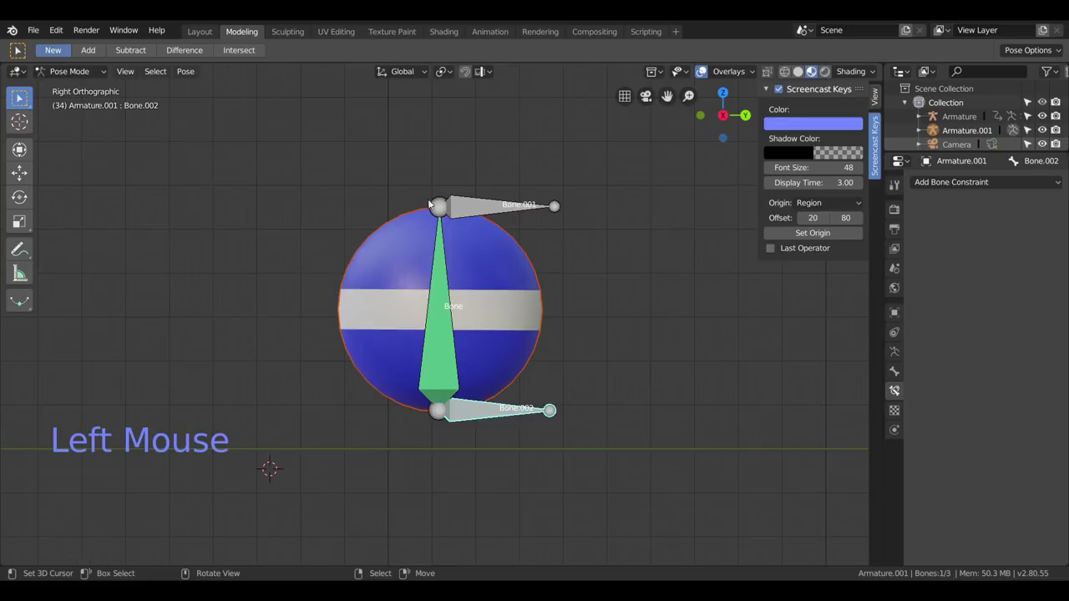
{"action": "right_click", "coordinate": [491, 210]}
{"action": "key", "text": "g"}
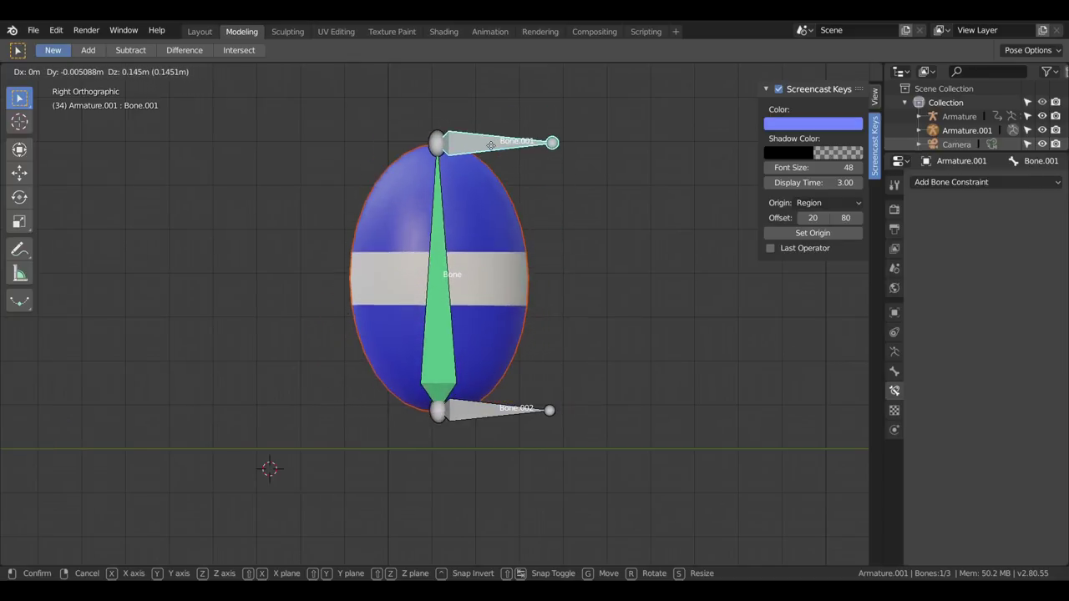
{"action": "left_click", "coordinate": [478, 169]}
Rename the lower bone Bone.002 to MECANICOINFERIOR.
{"action": "scroll", "scroll_direction": "down", "scroll_amount": 3}
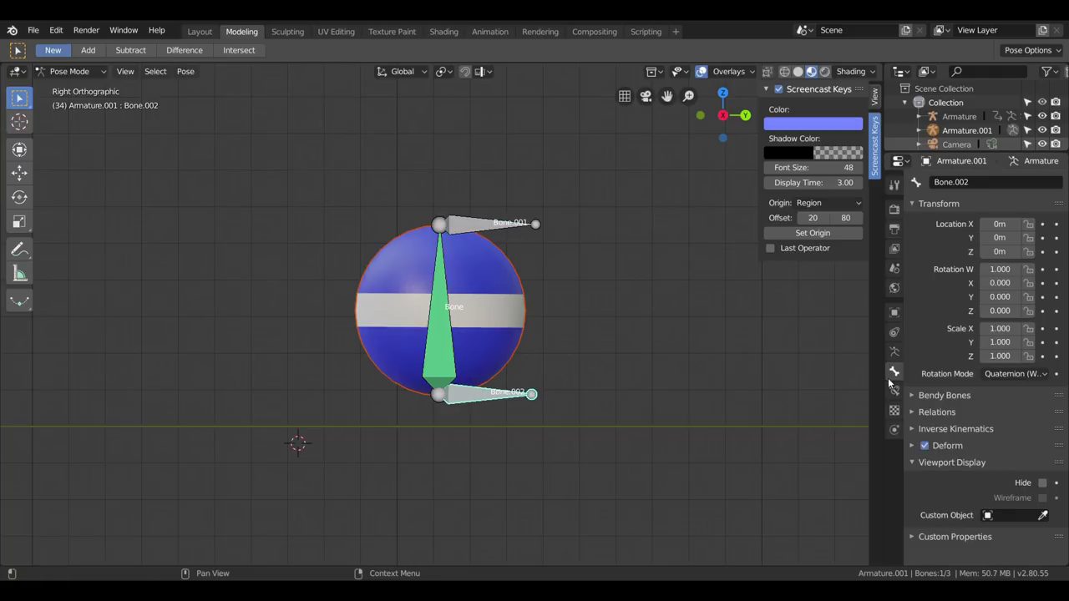
{"action": "scroll", "scroll_direction": "down", "scroll_amount": 3}
{"action": "scroll", "scroll_direction": "up", "scroll_amount": 3}
{"action": "right_click", "coordinate": [462, 396]}
{"action": "scroll", "scroll_direction": "up", "scroll_amount": 3}
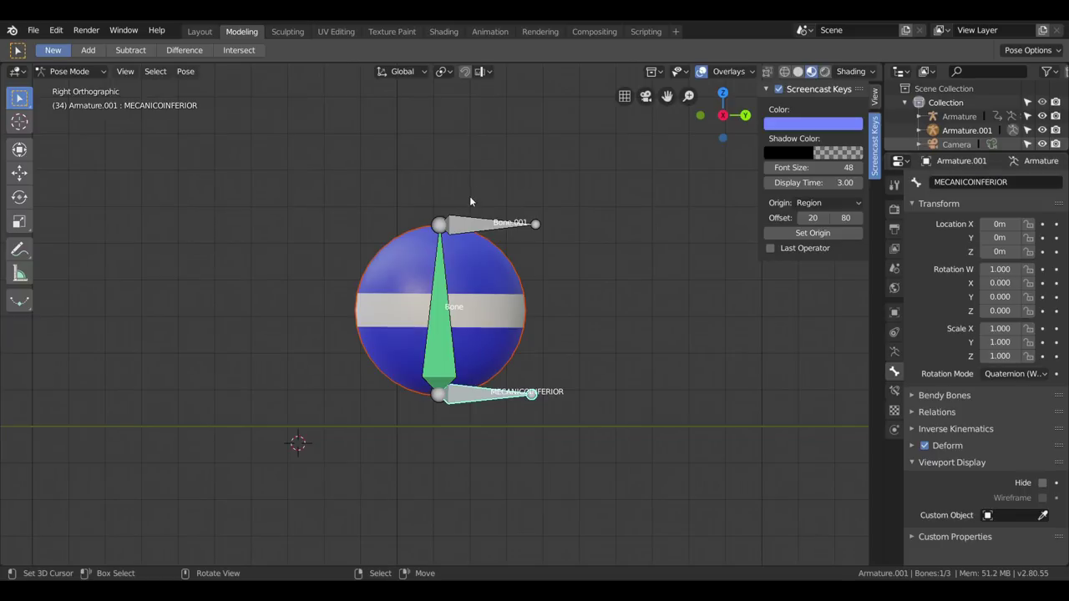
Rename the upper bone Bone.001 to MECANICO SUPERIOR.
{"action": "right_click", "coordinate": [467, 223]}
{"action": "left_click", "coordinate": [969, 181]}
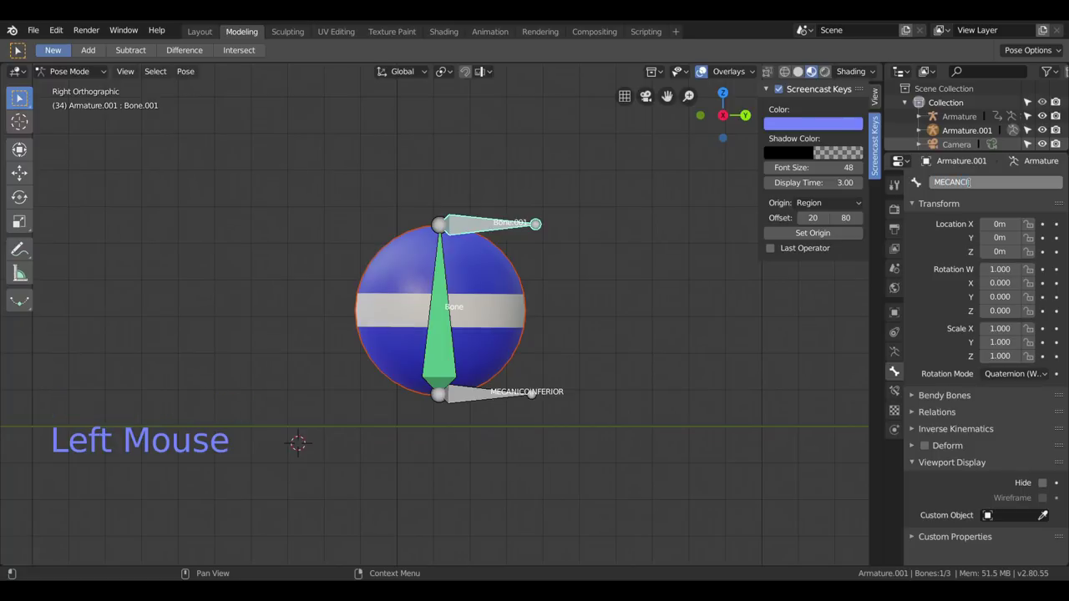
{"action": "key", "text": "BackSpace"}
{"action": "key", "text": "BackSpace"}
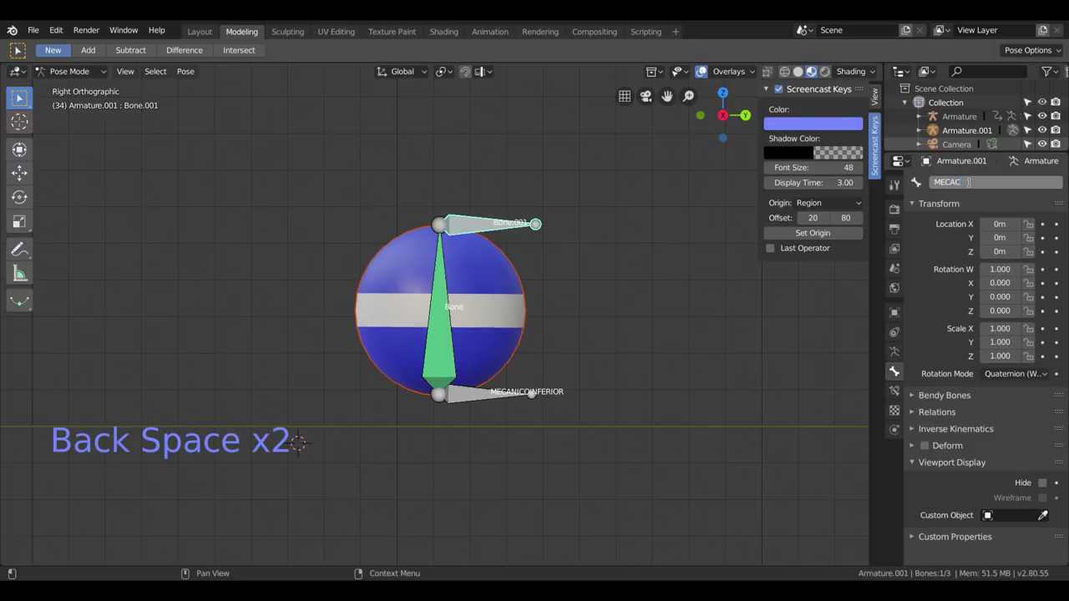
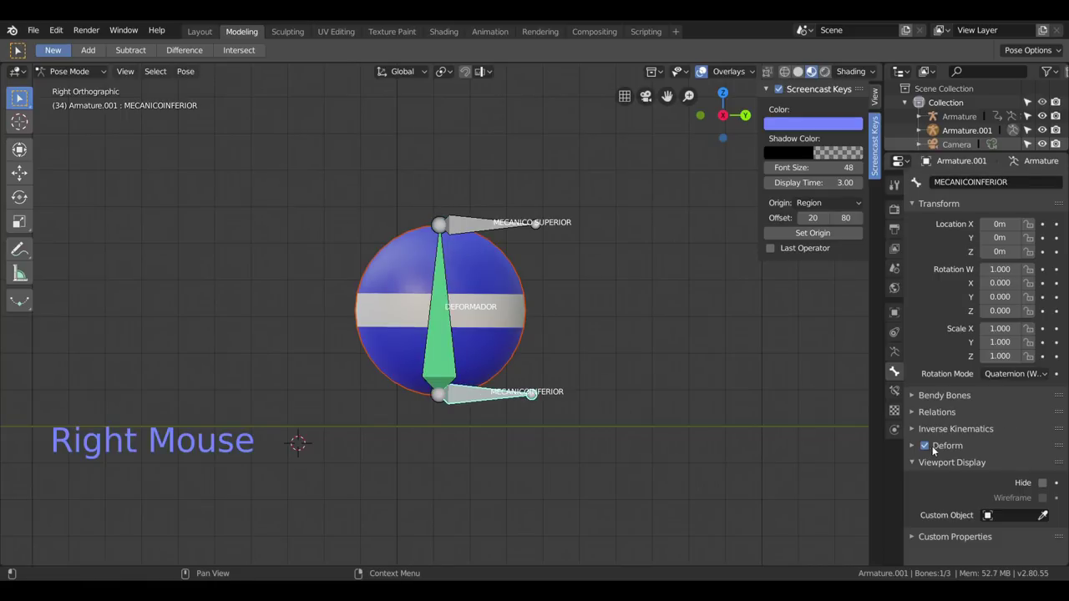
Uncheck Deform on the mechanic bones and review DEFORMADOR and both mechanics.
{"action": "left_click", "coordinate": [930, 450]}
{"action": "right_click", "coordinate": [482, 229]}
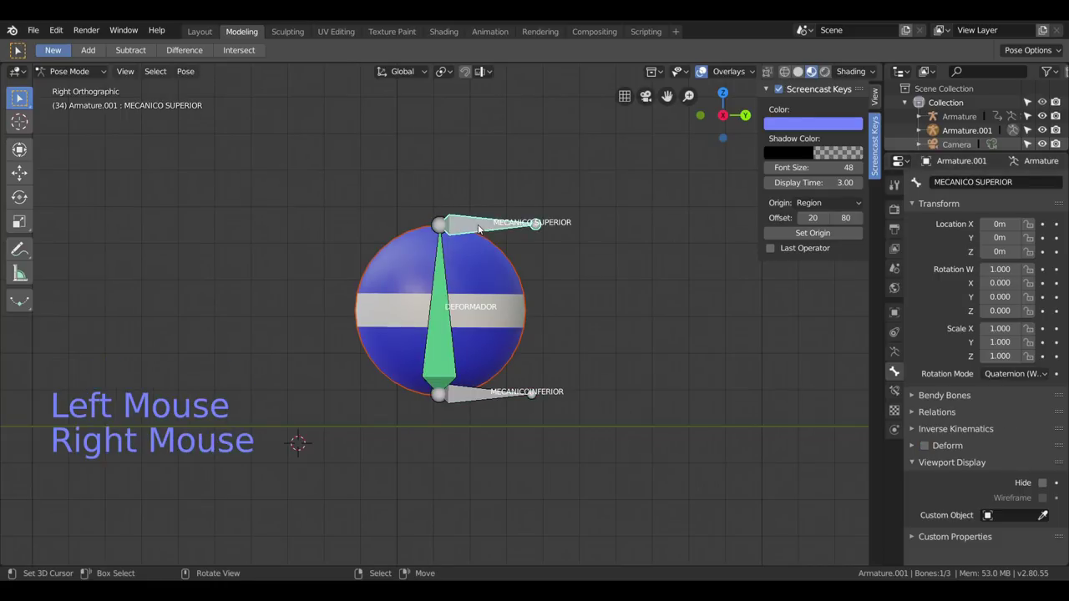
{"action": "right_click", "coordinate": [448, 320]}
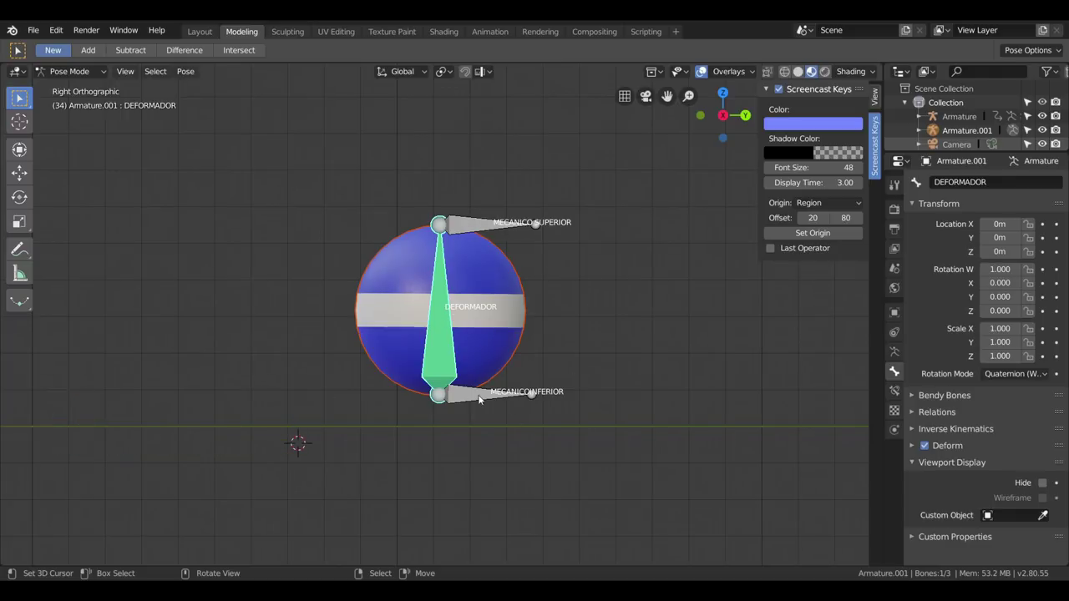
{"action": "right_click", "coordinate": [472, 406]}
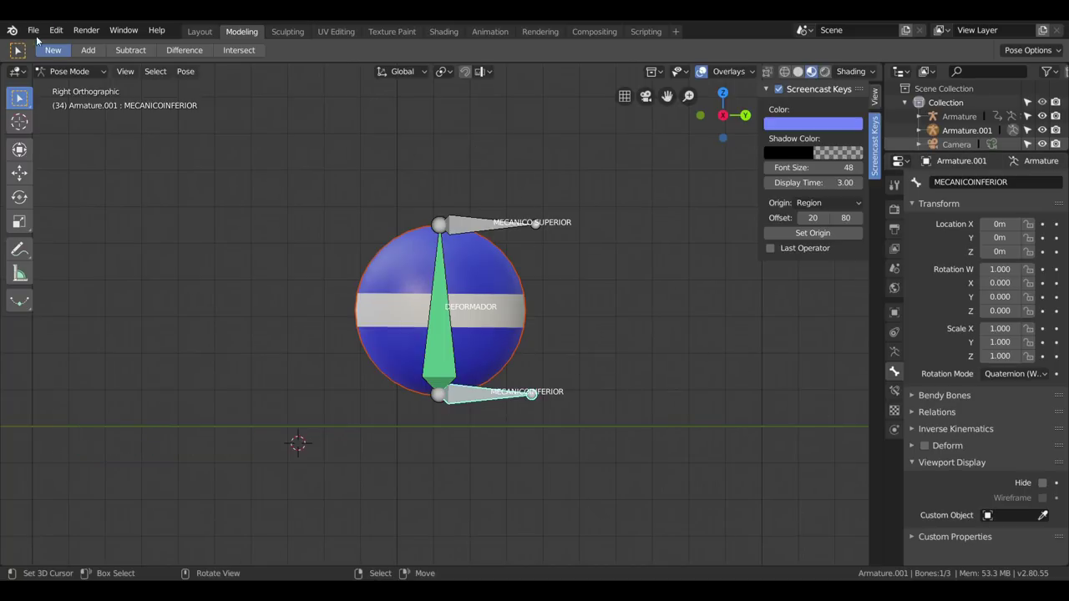
In Object Mode, from top view place the 3D cursor above the sphere and add a mesh Circle.
{"action": "left_click", "coordinate": [60, 73]}
{"action": "scroll", "scroll_direction": "down", "scroll_amount": 3}
{"action": "middle_click", "coordinate": [399, 181]}
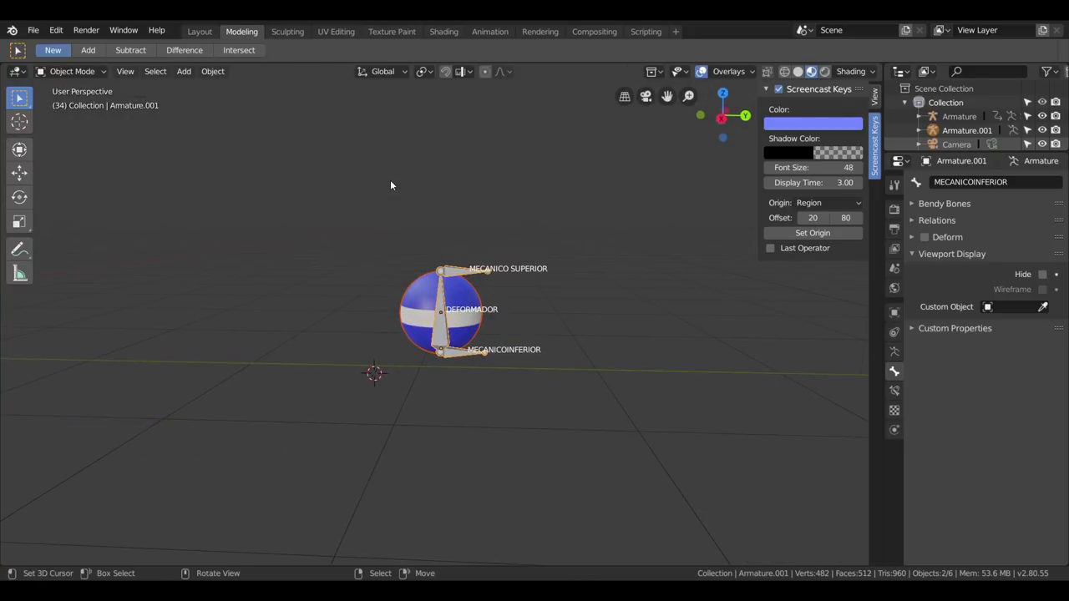
{"action": "key", "text": "KP_7"}
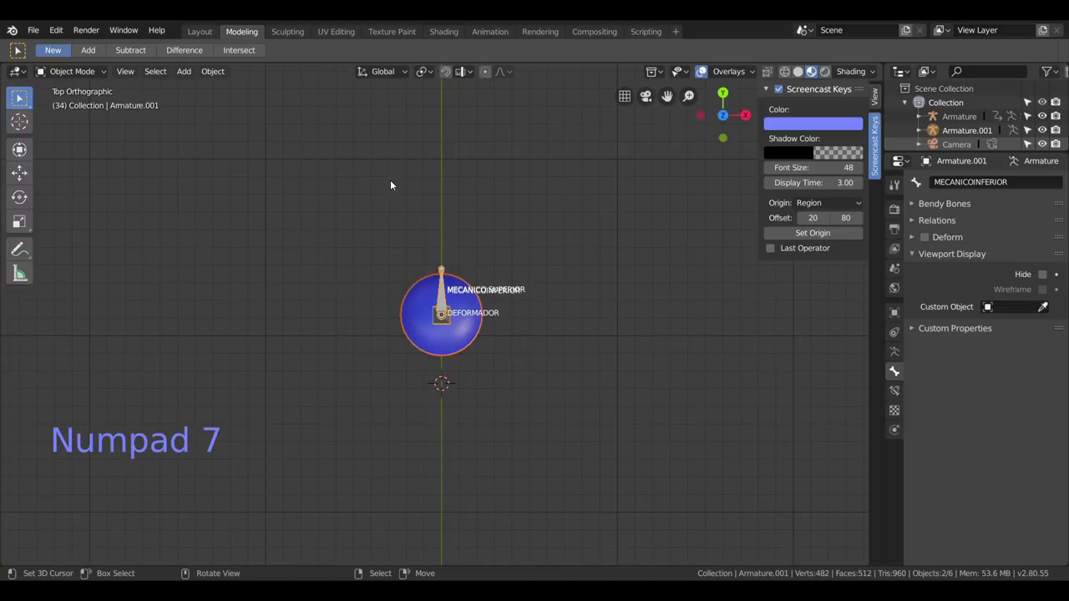
{"action": "left_click", "coordinate": [439, 201]}
{"action": "key", "text": "shift+a"}
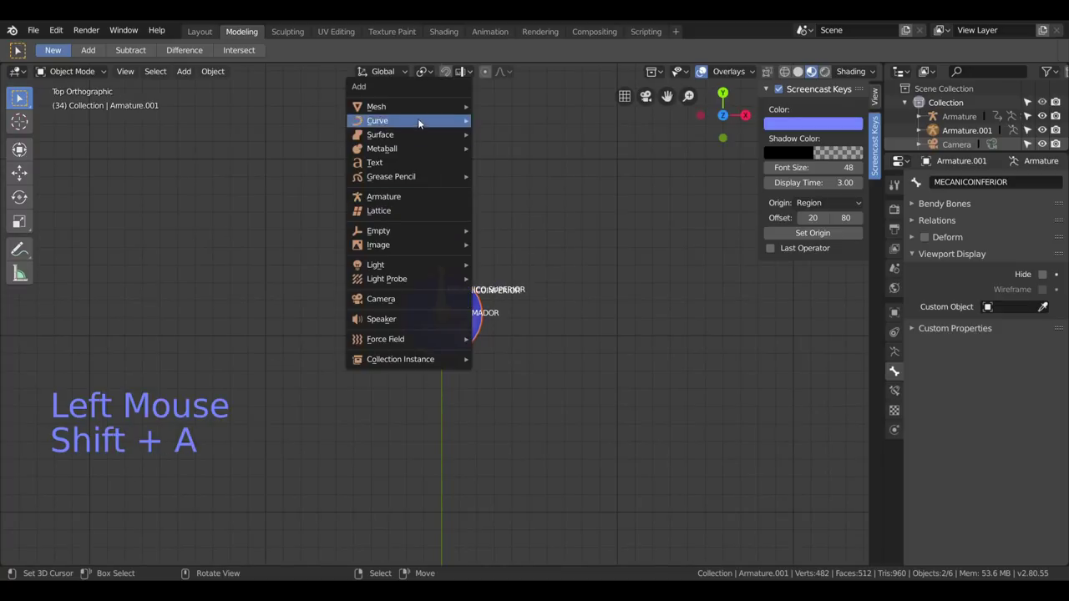
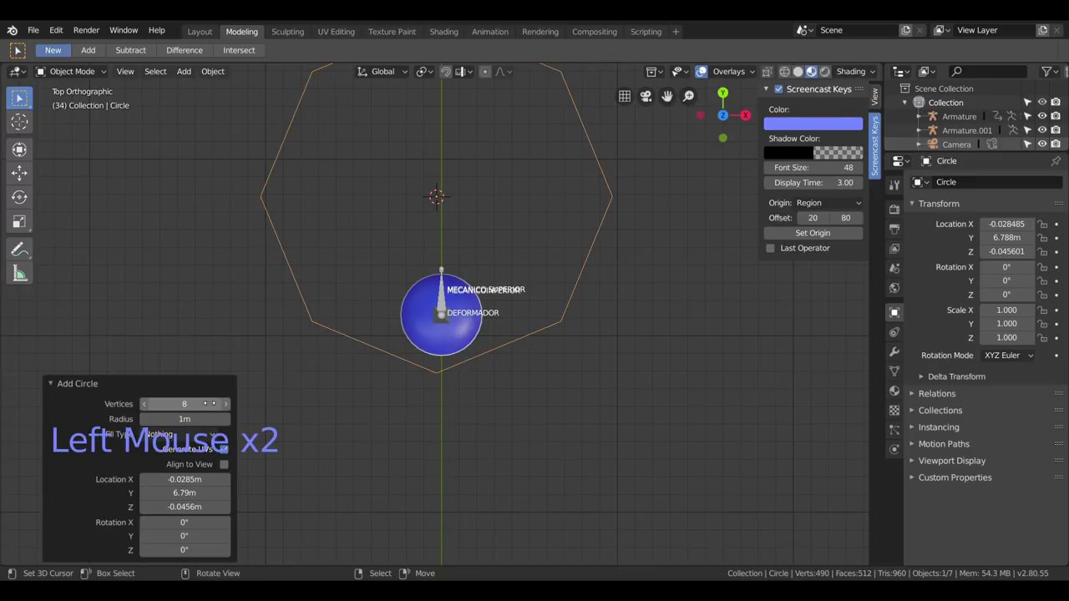
Scale the eight-sided circle down to 0.28.
{"action": "key", "text": "s"}
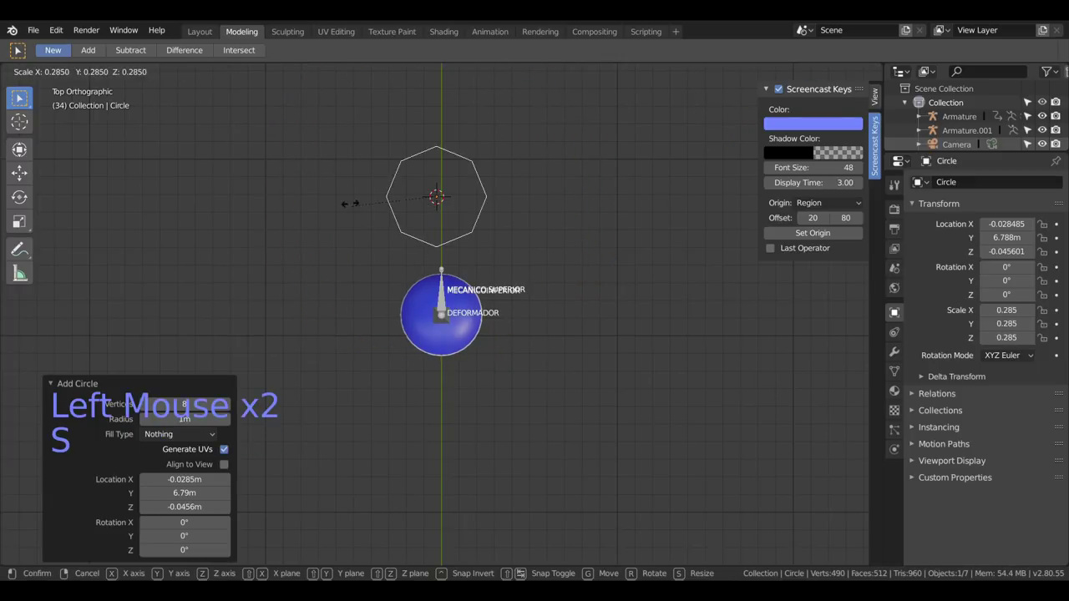
{"action": "scroll", "scroll_direction": "up", "scroll_amount": 3}
{"action": "scroll", "scroll_direction": "down", "scroll_amount": 3}
{"action": "left_click", "coordinate": [65, 71]}
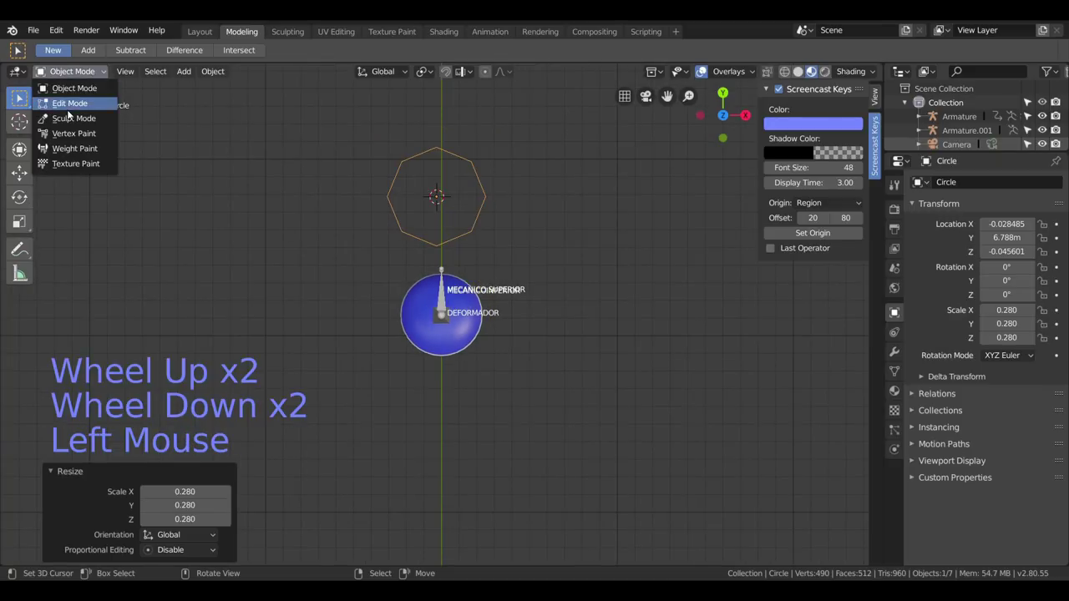
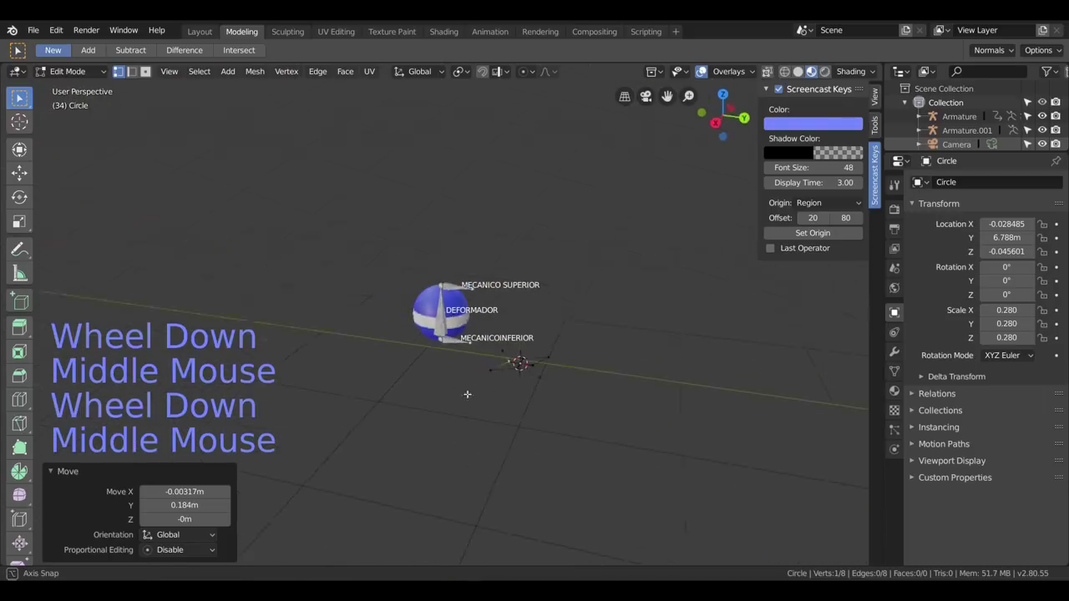
Duplicate the star outline, move the copy and separate it as its own object.
{"action": "scroll", "scroll_direction": "down", "scroll_amount": 3}
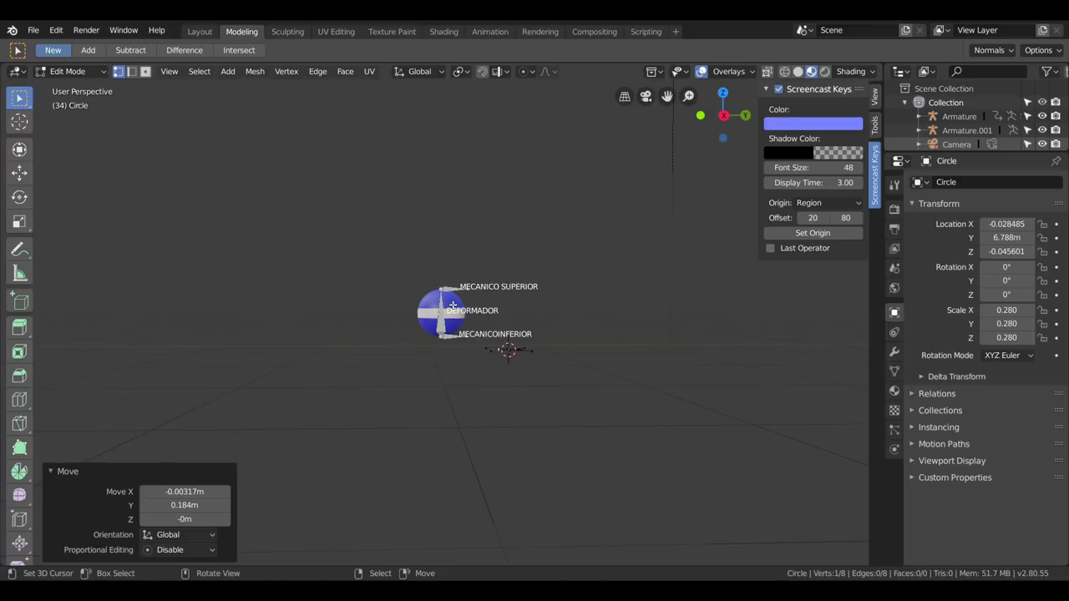
{"action": "scroll", "scroll_direction": "up", "scroll_amount": 3}
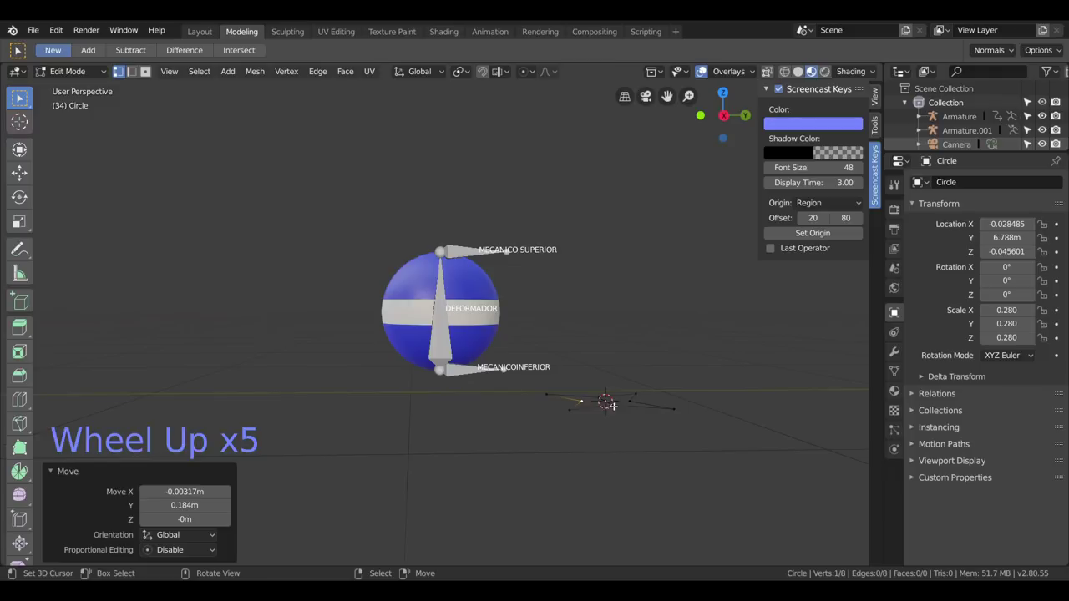
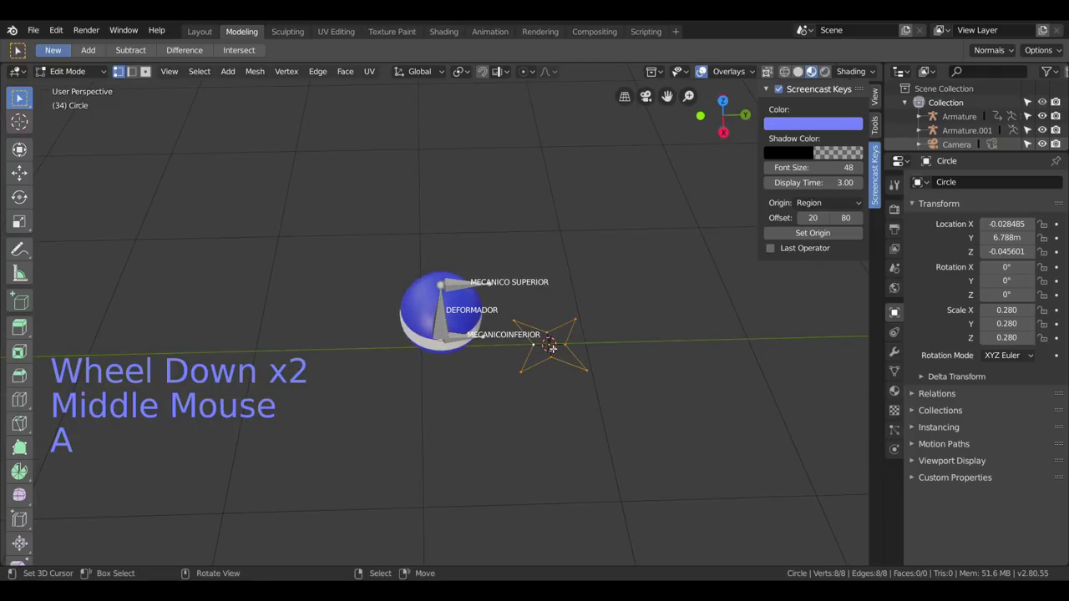
{"action": "key", "text": "shift+d"}
{"action": "key", "text": "ctrl+p"}
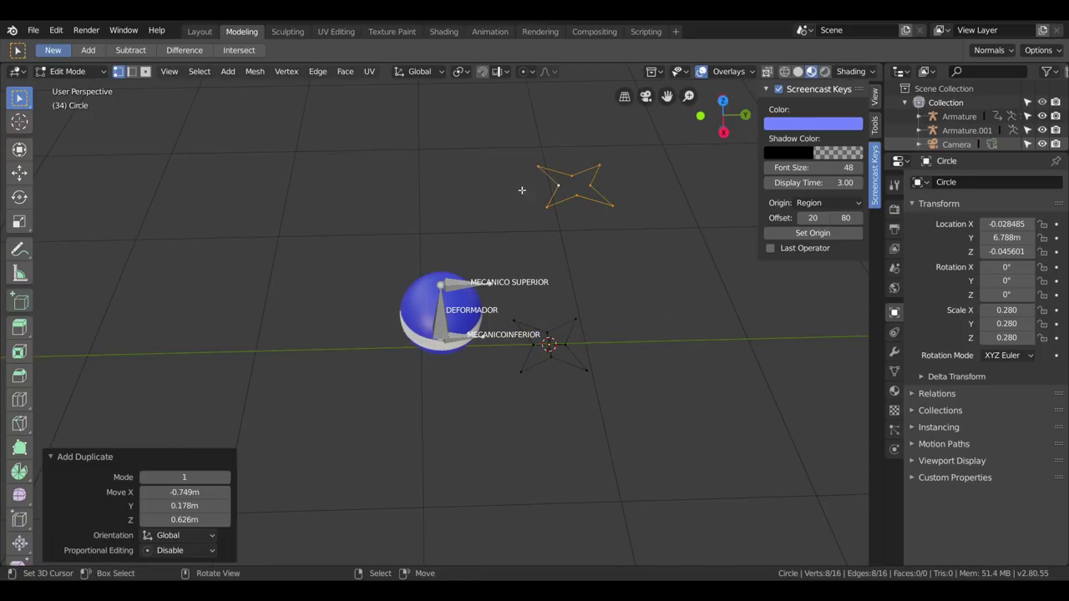
{"action": "key", "text": "p"}
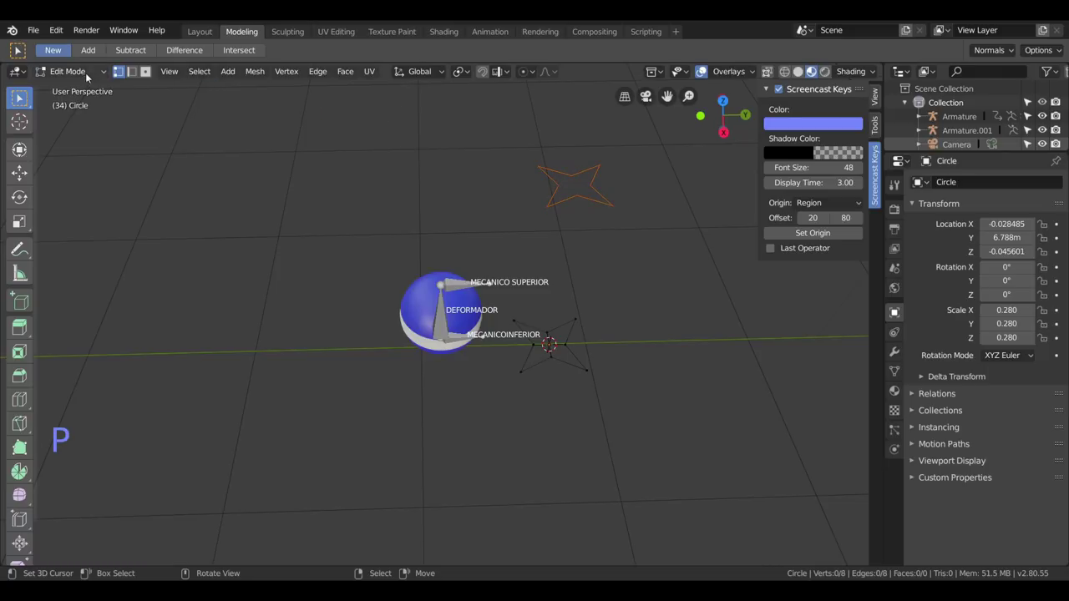
Return to Object Mode and select the separated star Circle.001.
{"action": "left_click", "coordinate": [83, 76]}
{"action": "right_click", "coordinate": [573, 356]}
{"action": "right_click", "coordinate": [574, 203]}
{"action": "scroll", "scroll_direction": "down", "scroll_amount": 3}
{"action": "middle_click", "coordinate": [513, 343]}
{"action": "scroll", "scroll_direction": "up", "scroll_amount": 3}
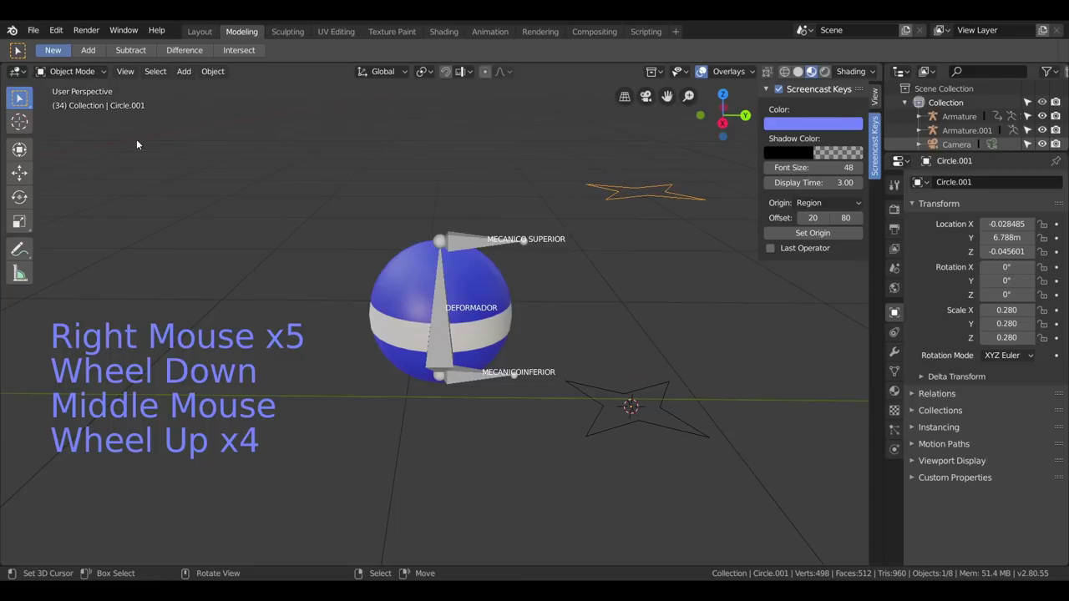
In Pose Mode try the Custom Object eyedropper on MECANICOINFERIOR, undoing a stray move.
{"action": "left_click", "coordinate": [79, 72]}
{"action": "right_click", "coordinate": [434, 333]}
{"action": "left_click", "coordinate": [59, 79]}
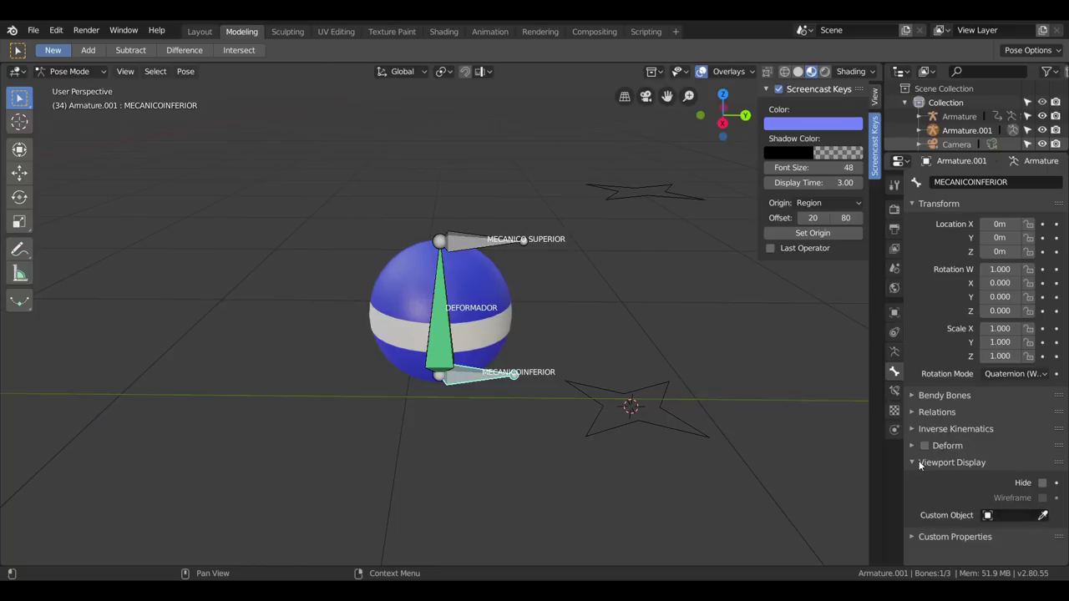
{"action": "scroll", "scroll_direction": "down", "scroll_amount": 3}
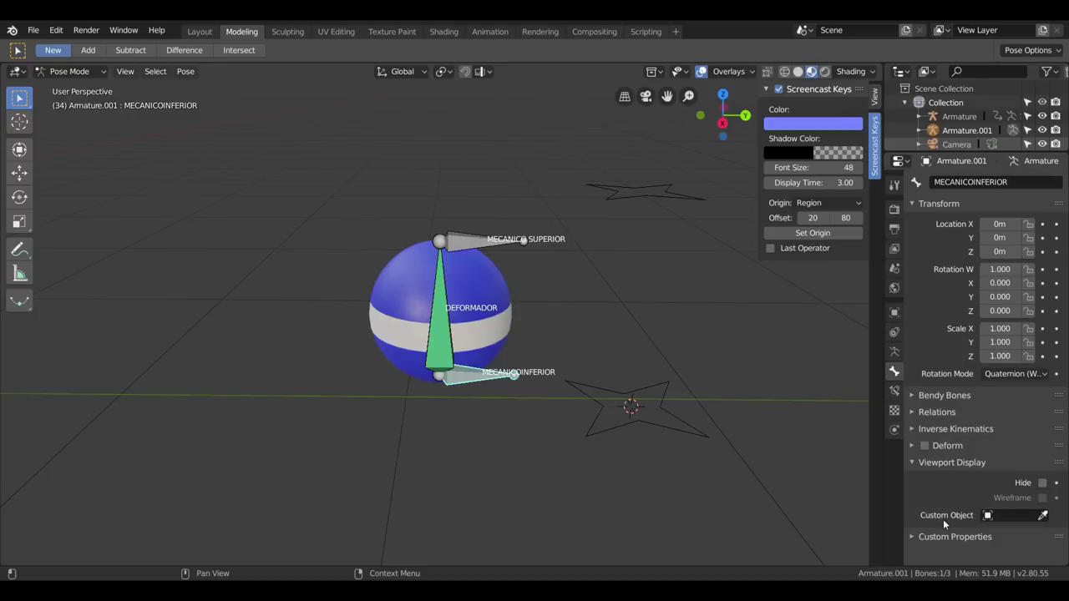
{"action": "left_click", "coordinate": [958, 518]}
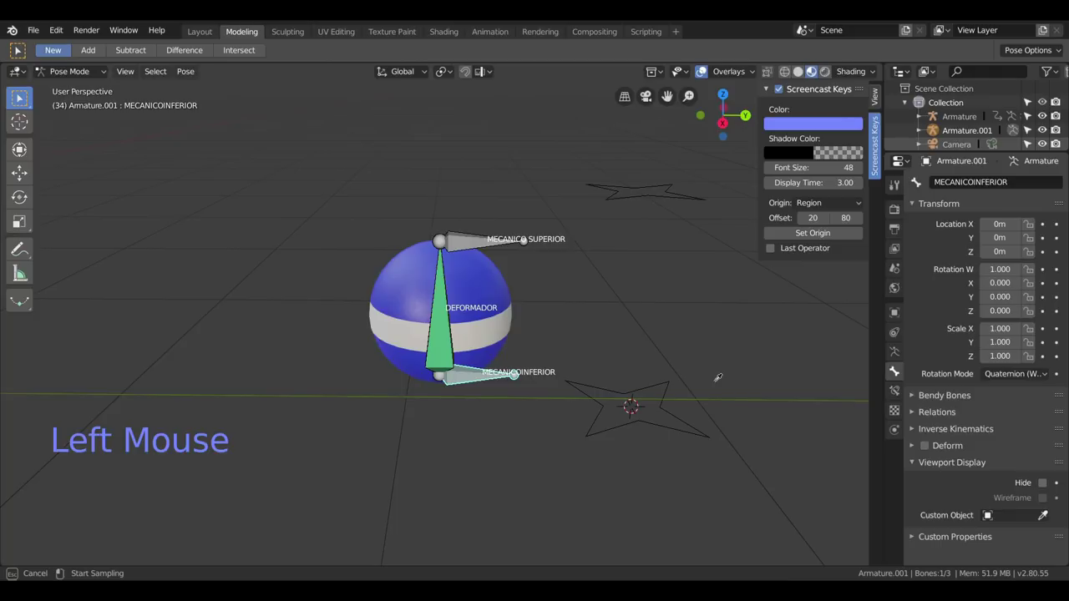
{"action": "key", "text": "g"}
{"action": "key", "text": "ctrl+z"}
{"action": "key", "text": "ctrl+z"}
{"action": "key", "text": "ctrl+z"}
{"action": "key", "text": "ctrl+z"}
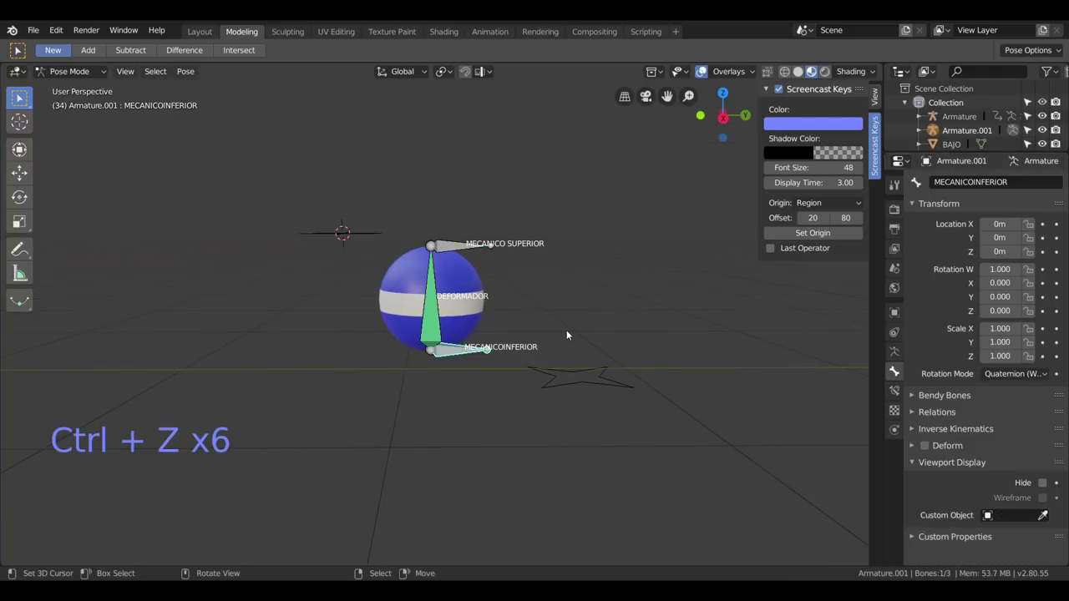
Rename the lower star BAJO and bring Armature.001 back to Object Mode.
{"action": "scroll", "scroll_direction": "up", "scroll_amount": 3}
{"action": "scroll", "scroll_direction": "down", "scroll_amount": 3}
{"action": "middle_click", "coordinate": [583, 411]}
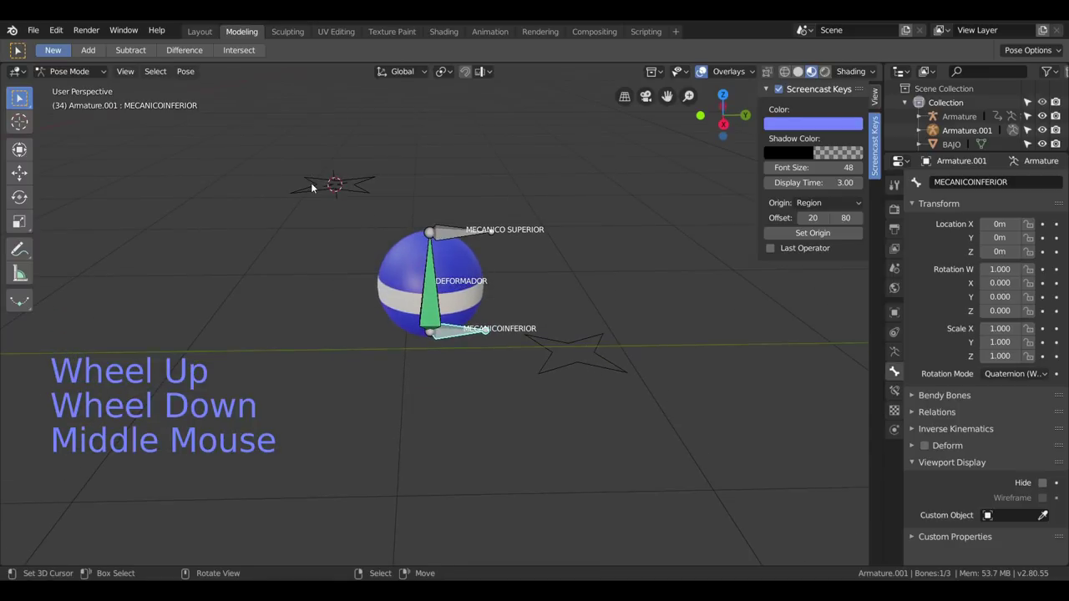
{"action": "middle_click", "coordinate": [596, 365]}
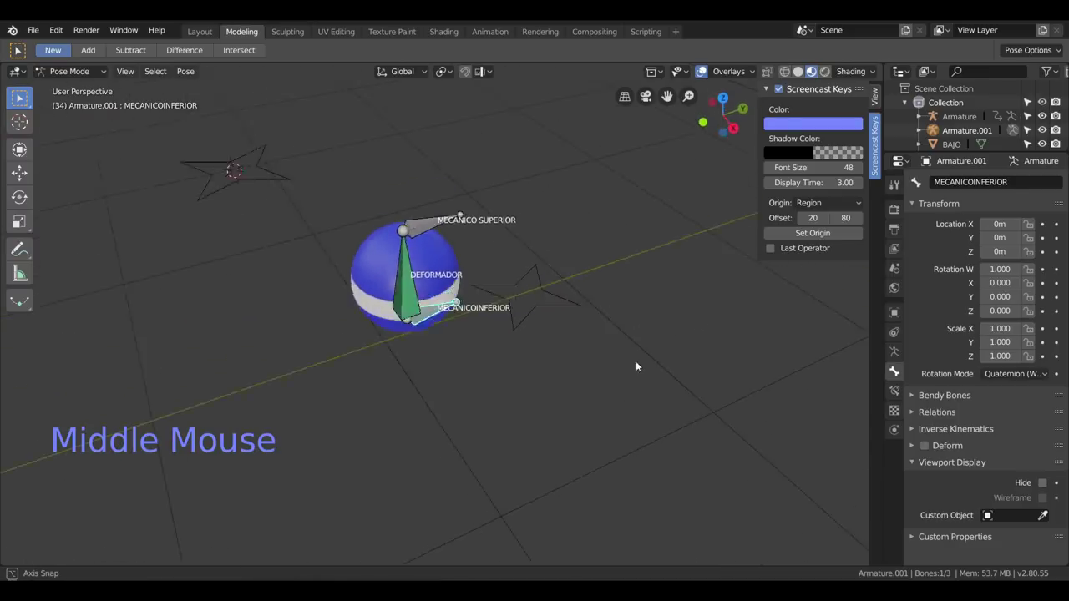
{"action": "right_click", "coordinate": [591, 353]}
{"action": "right_click", "coordinate": [290, 184]}
{"action": "scroll", "scroll_direction": "down", "scroll_amount": 3}
{"action": "scroll", "scroll_direction": "down", "scroll_amount": 3}
{"action": "middle_click", "coordinate": [340, 152]}
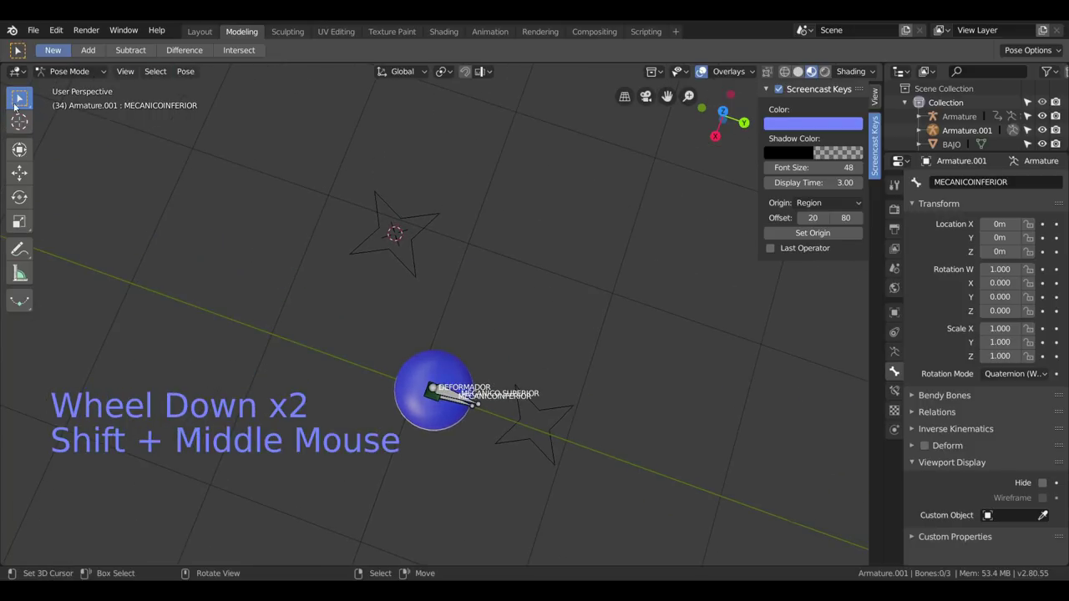
{"action": "left_click", "coordinate": [59, 79]}
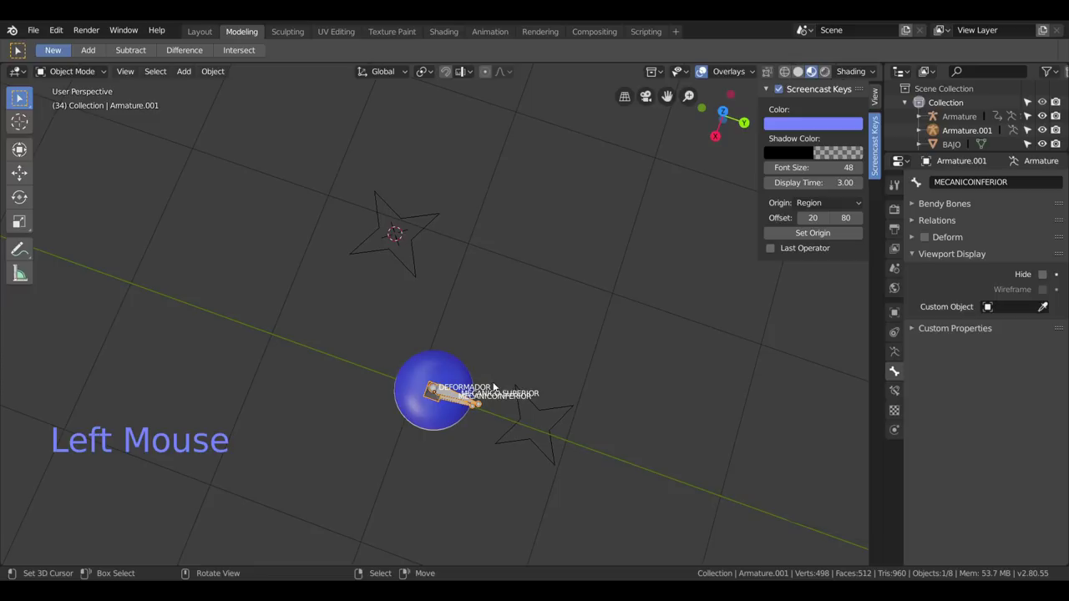
Select the upper star and name it SUPERIOR beside the BAJO star.
{"action": "right_click", "coordinate": [536, 453]}
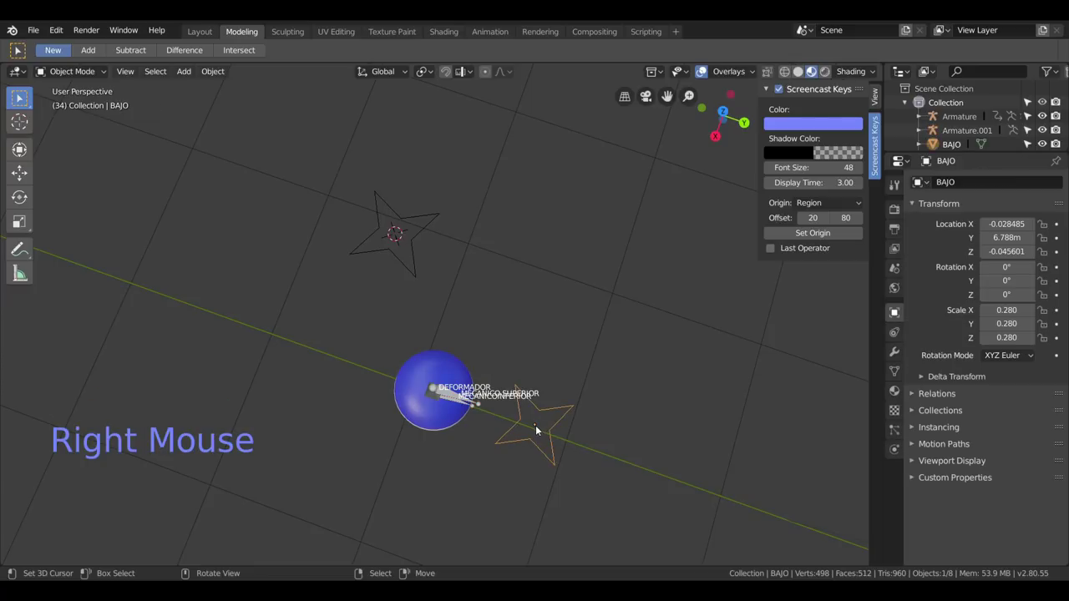
{"action": "right_click", "coordinate": [407, 260]}
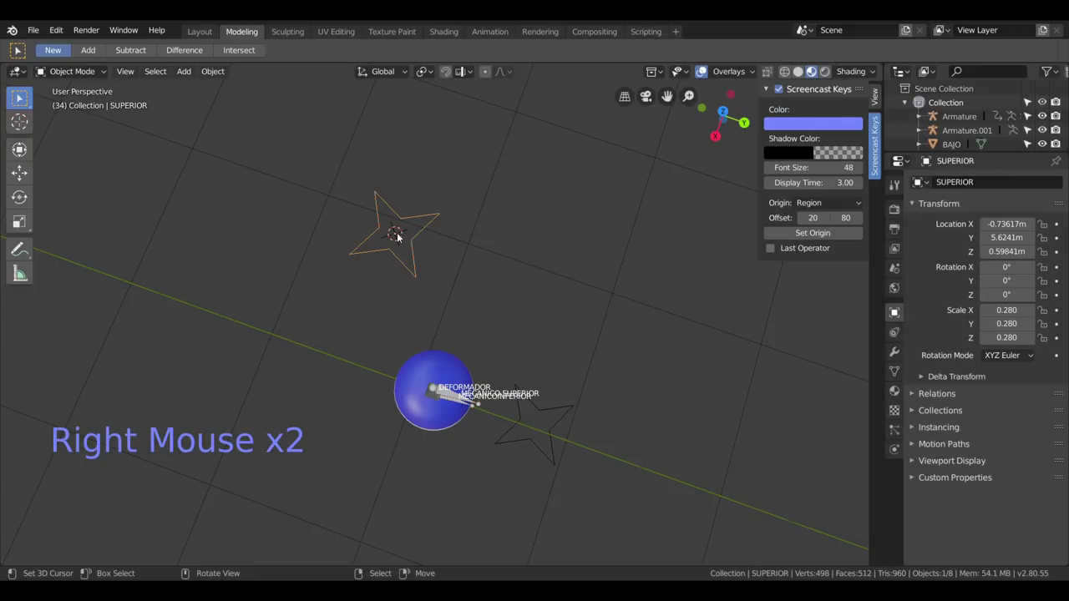
{"action": "scroll", "scroll_direction": "down", "scroll_amount": 3}
{"action": "middle_click", "coordinate": [498, 351]}
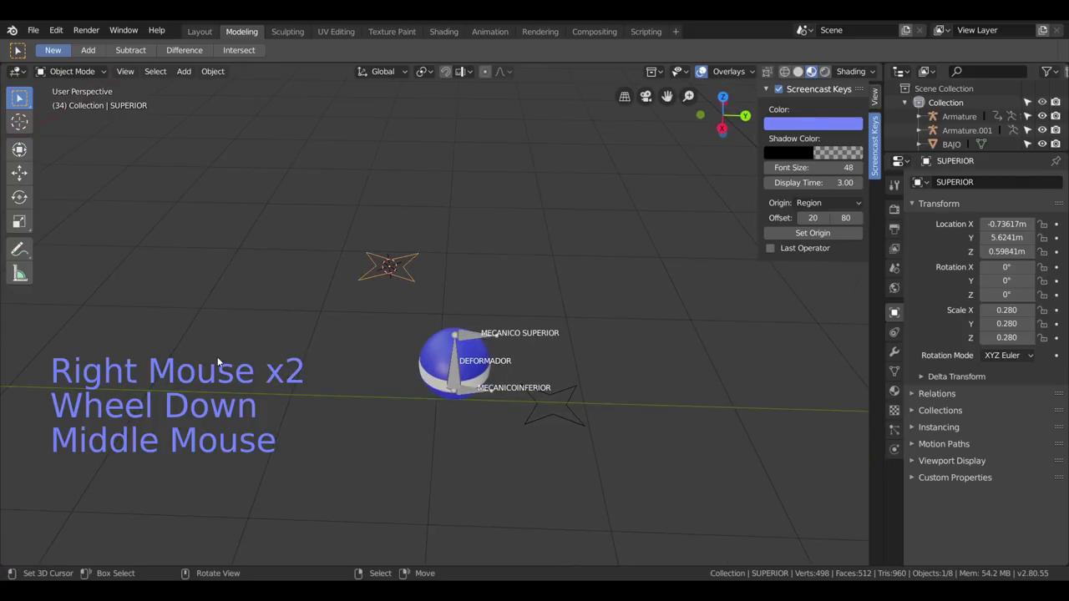
{"action": "scroll", "scroll_direction": "down", "scroll_amount": 3}
{"action": "middle_click", "coordinate": [409, 305]}
Switch to Right Orthographic view and put the armature into Pose Mode.
{"action": "key", "text": "KP_3"}
{"action": "scroll", "scroll_direction": "up", "scroll_amount": 3}
{"action": "middle_click", "coordinate": [479, 326]}
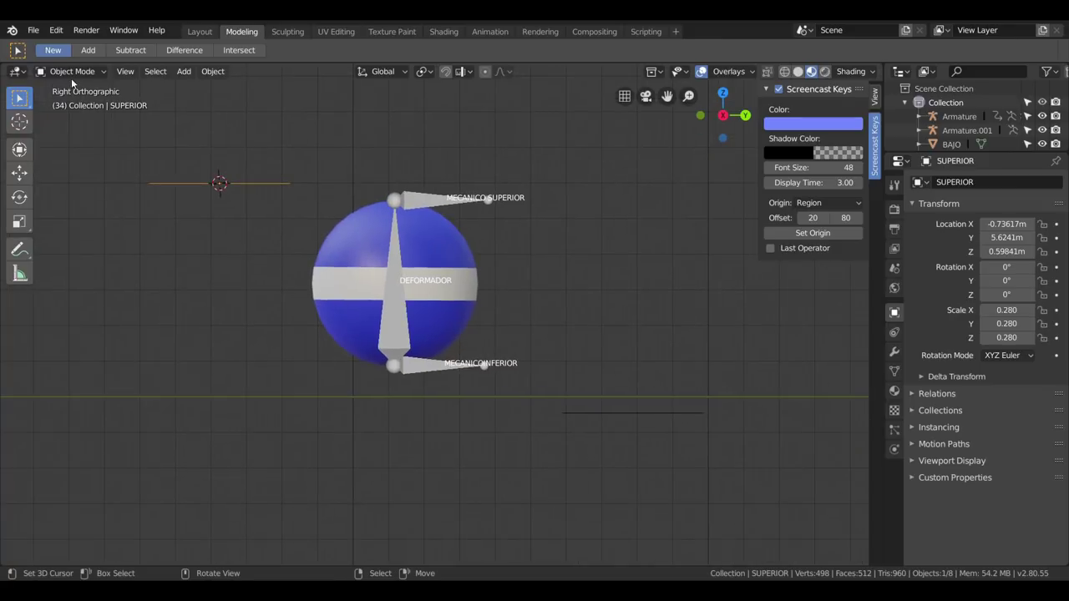
{"action": "left_click", "coordinate": [75, 79]}
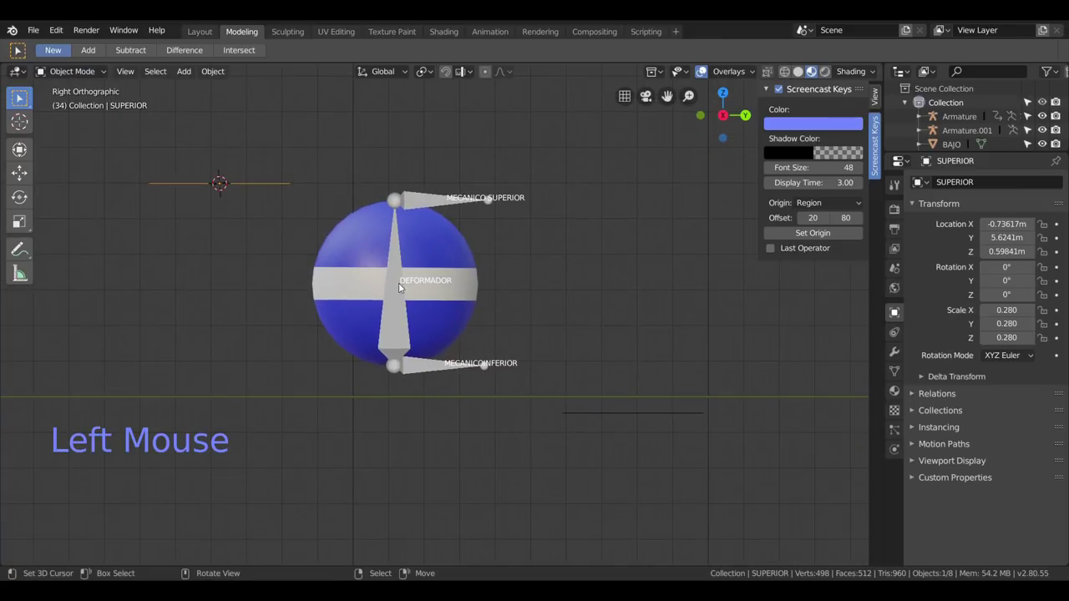
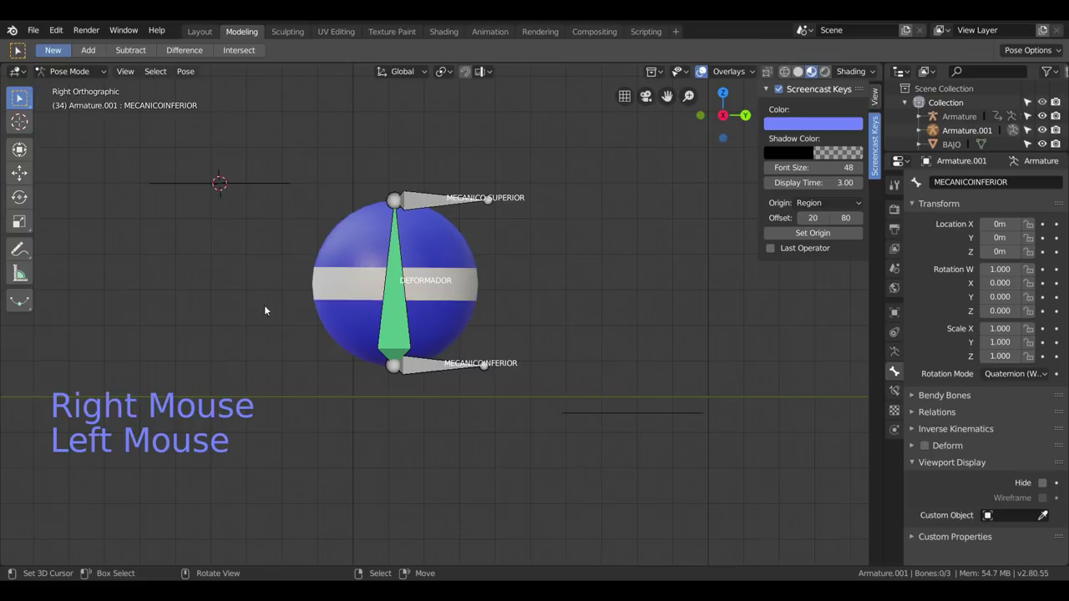
Set BAJO as MECANICOINFERIOR's custom shape and SUPERIOR as MECANICO SUPERIOR's.
{"action": "right_click", "coordinate": [432, 365]}
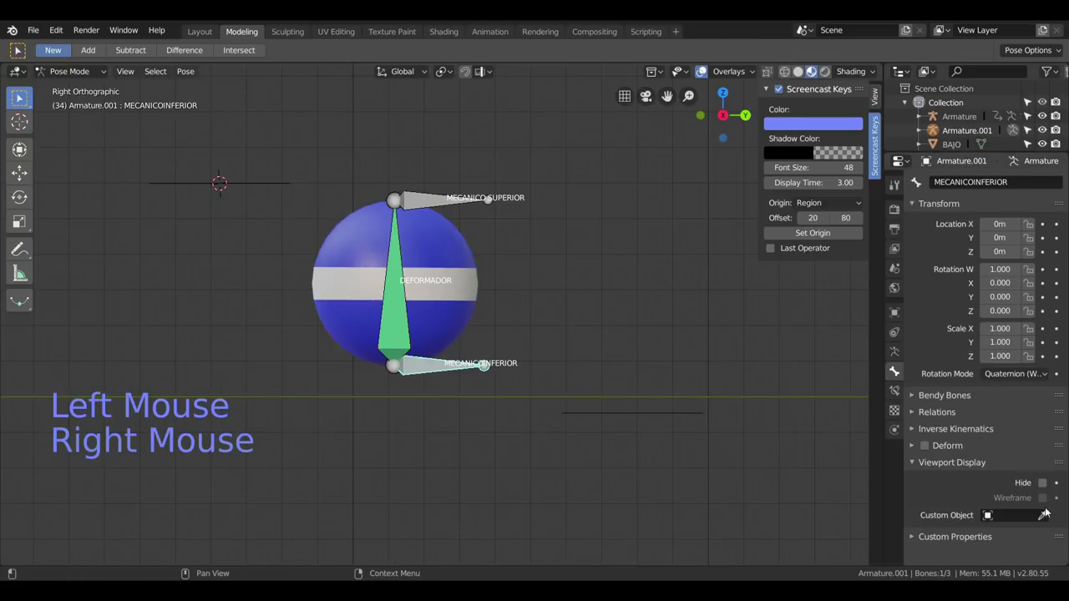
{"action": "left_click", "coordinate": [1047, 517]}
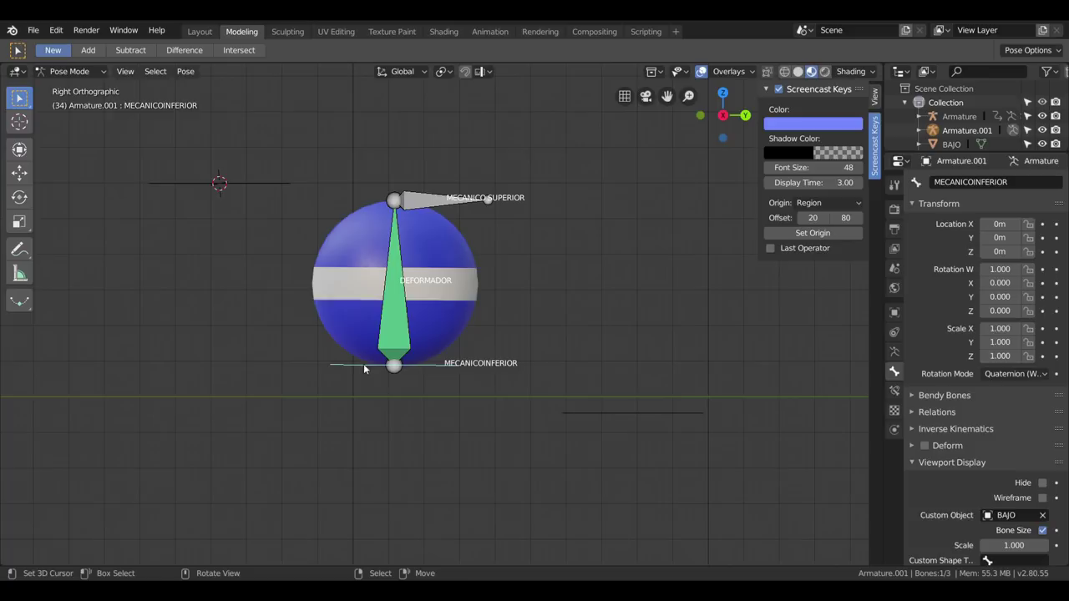
{"action": "right_click", "coordinate": [425, 207]}
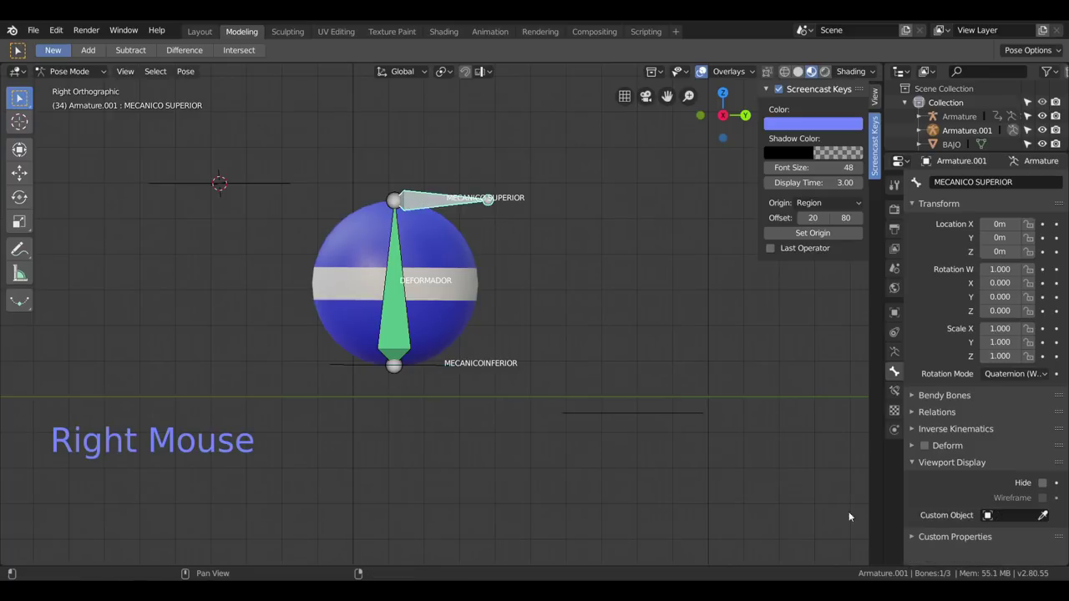
{"action": "left_click", "coordinate": [1049, 520]}
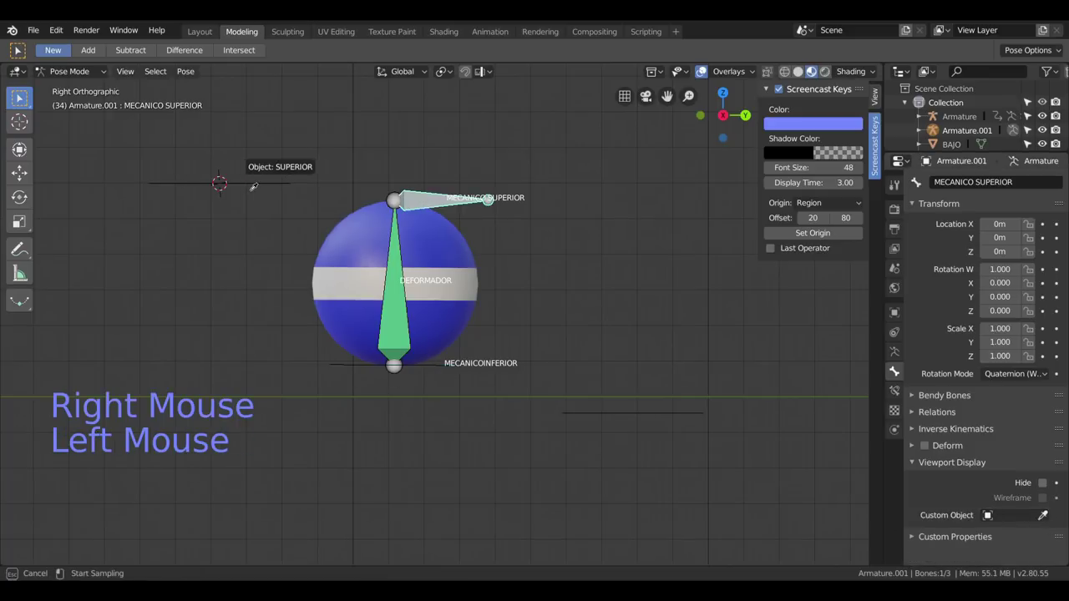
{"action": "scroll", "scroll_direction": "up", "scroll_amount": 3}
{"action": "scroll", "scroll_direction": "down", "scroll_amount": 3}
{"action": "middle_click", "coordinate": [499, 296]}
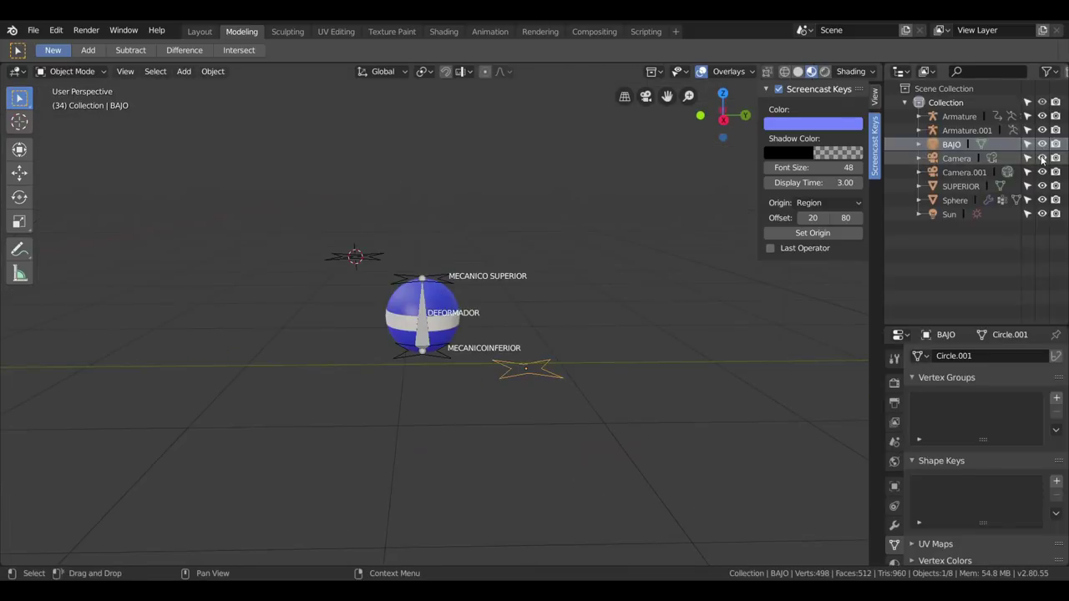
Hide the BAJO and SUPERIOR star objects in the Outliner.
{"action": "left_click", "coordinate": [1049, 147]}
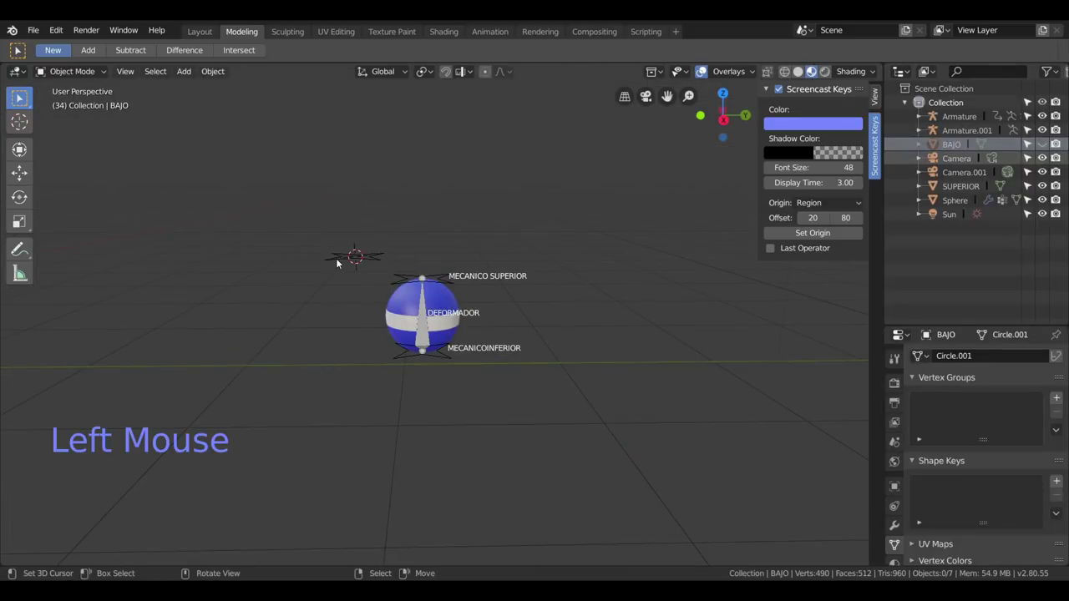
{"action": "right_click", "coordinate": [341, 264]}
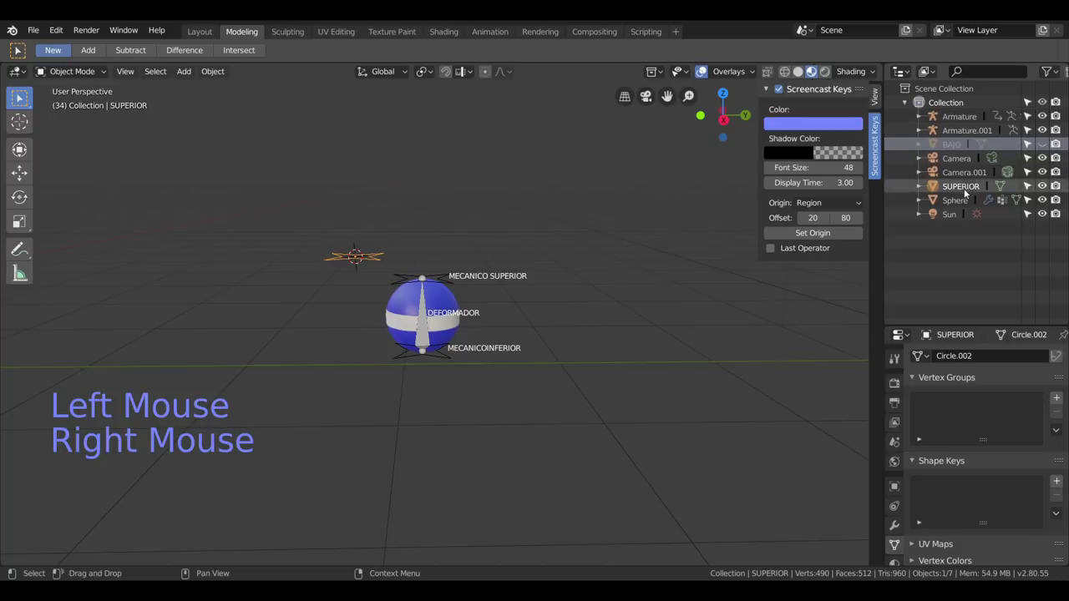
{"action": "left_click", "coordinate": [1045, 189]}
{"action": "scroll", "scroll_direction": "down", "scroll_amount": 3}
{"action": "scroll", "scroll_direction": "up", "scroll_amount": 3}
Check the scene through the camera, return to perspective and select Armature.001.
{"action": "key", "text": "KP_0"}
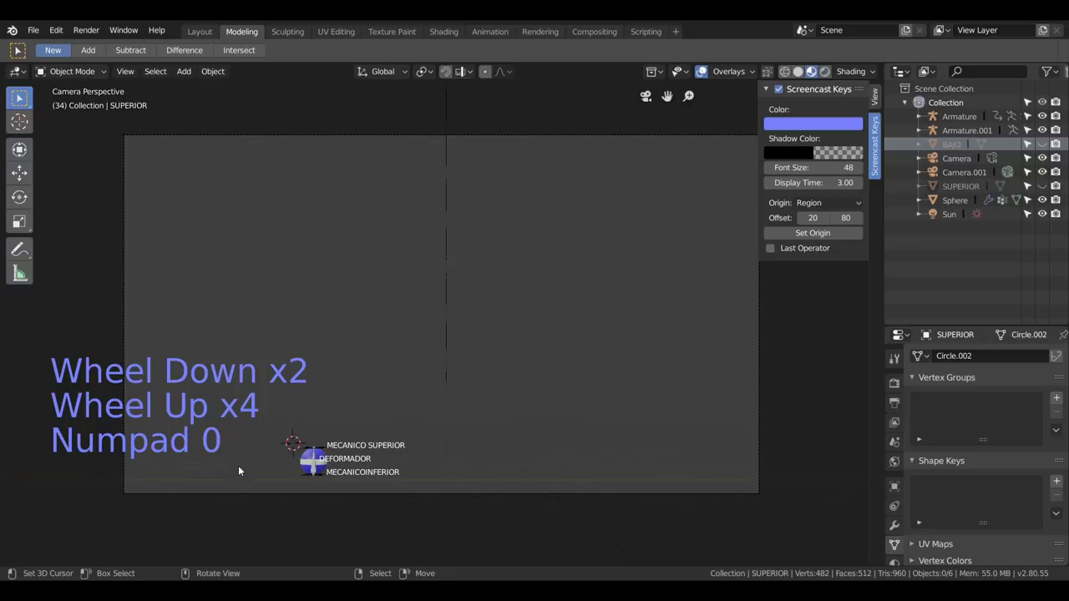
{"action": "key", "text": "KP_3"}
{"action": "scroll", "scroll_direction": "up", "scroll_amount": 3}
{"action": "middle_click", "coordinate": [368, 396]}
{"action": "middle_click", "coordinate": [448, 413]}
{"action": "right_click", "coordinate": [508, 207]}
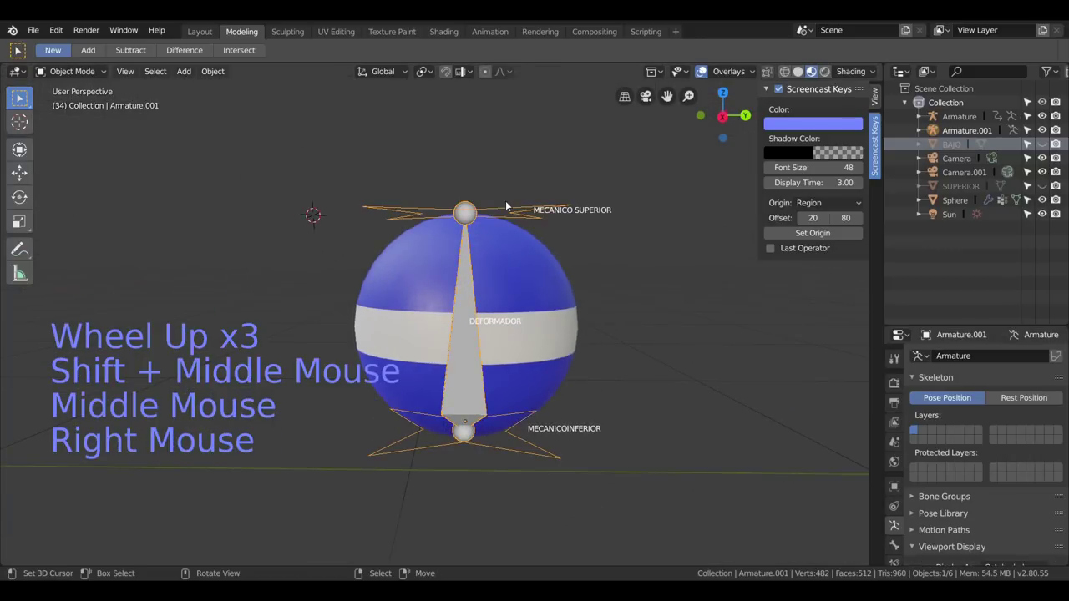
Put Armature.001 into Pose Mode and select the lower mechanical bone, undoing a stray move.
{"action": "left_click", "coordinate": [86, 72]}
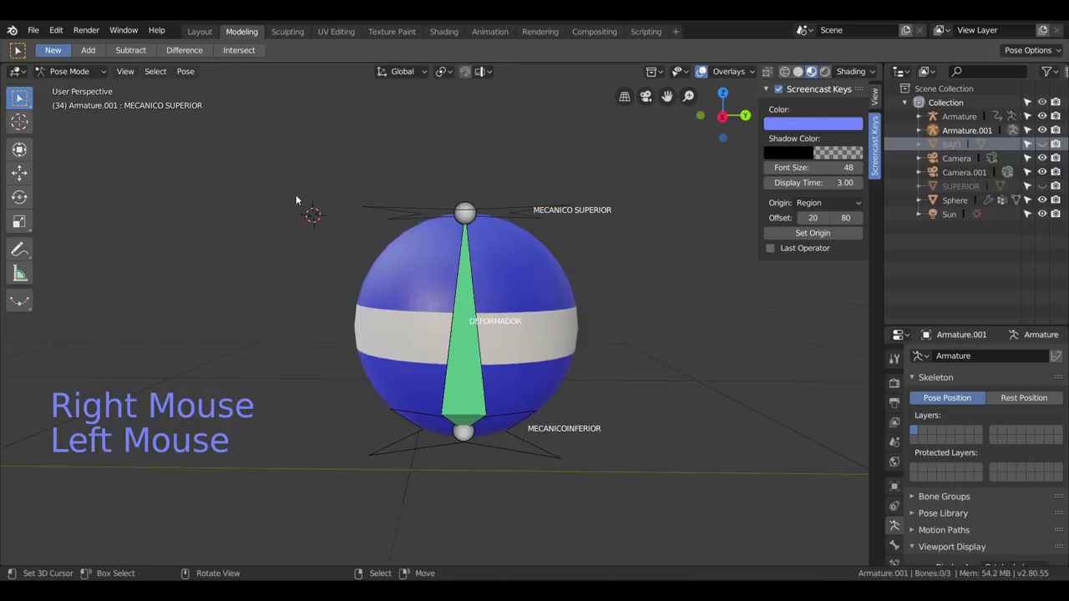
{"action": "right_click", "coordinate": [493, 209]}
{"action": "key", "text": "g"}
{"action": "right_click", "coordinate": [528, 453]}
{"action": "key", "text": "g"}
{"action": "key", "text": "ctrl+z"}
Show the armature's Object Data properties with the empty Bone Groups panel expanded.
{"action": "scroll", "scroll_direction": "down", "scroll_amount": 3}
{"action": "scroll", "scroll_direction": "down", "scroll_amount": 3}
{"action": "key", "text": "KP_3"}
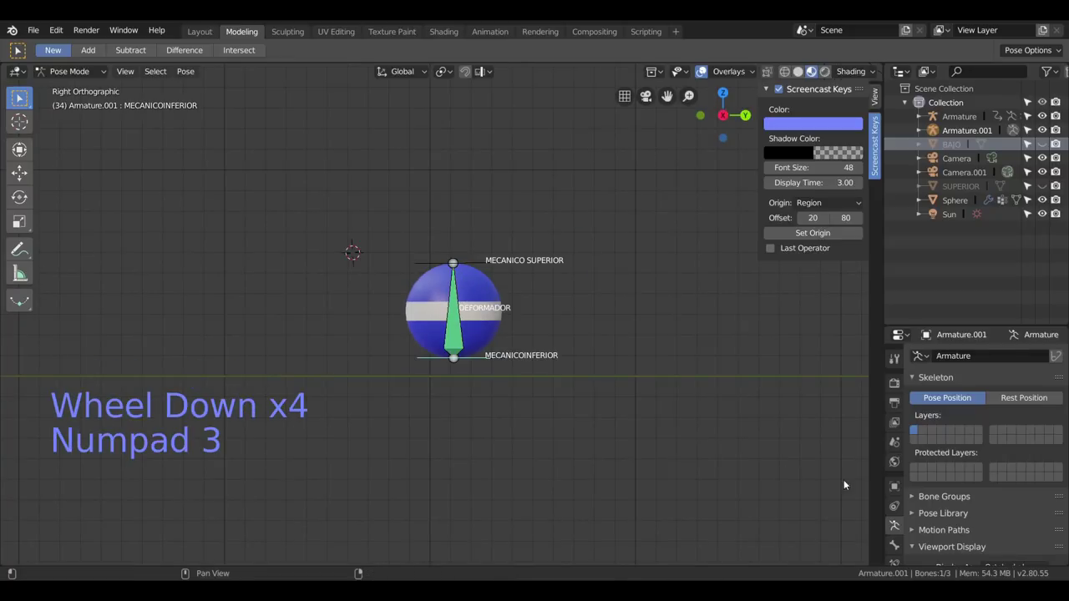
{"action": "left_click", "coordinate": [897, 524]}
{"action": "scroll", "scroll_direction": "down", "scroll_amount": 3}
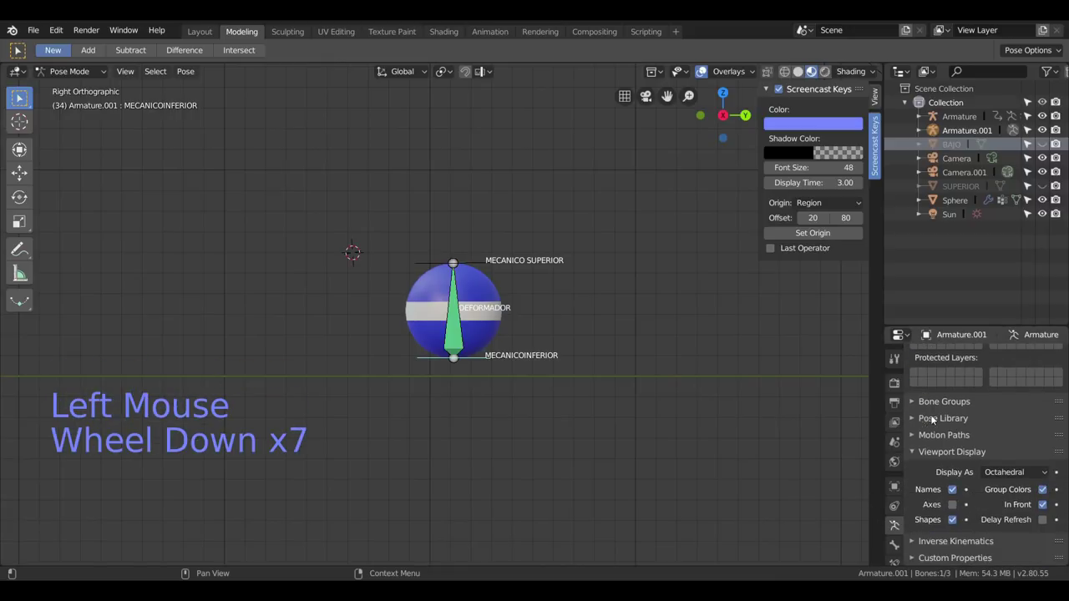
{"action": "scroll", "scroll_direction": "down", "scroll_amount": 3}
{"action": "scroll", "scroll_direction": "up", "scroll_amount": 3}
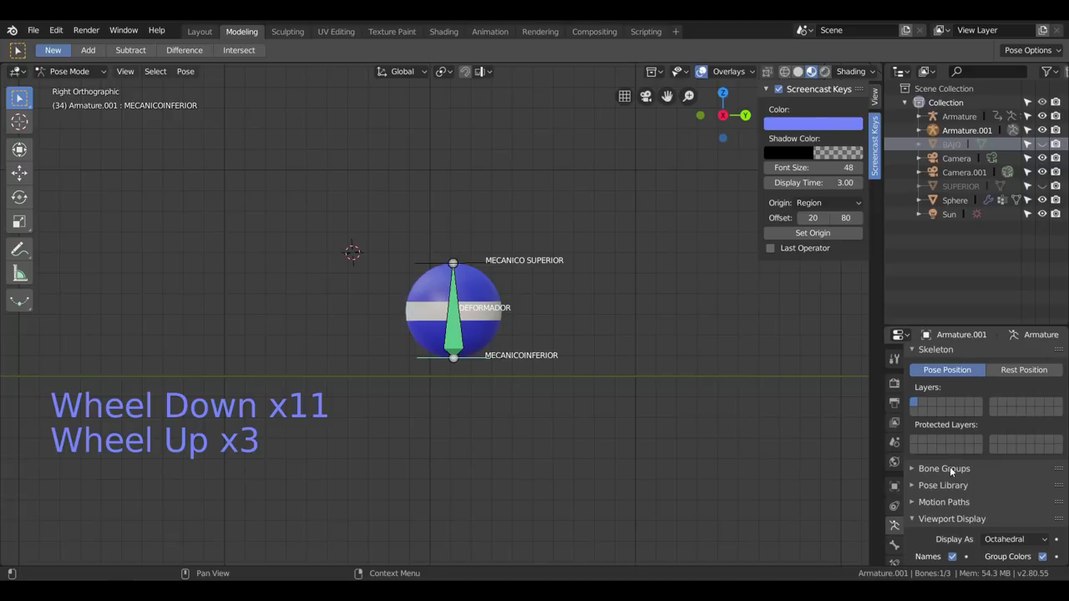
{"action": "left_click", "coordinate": [933, 473]}
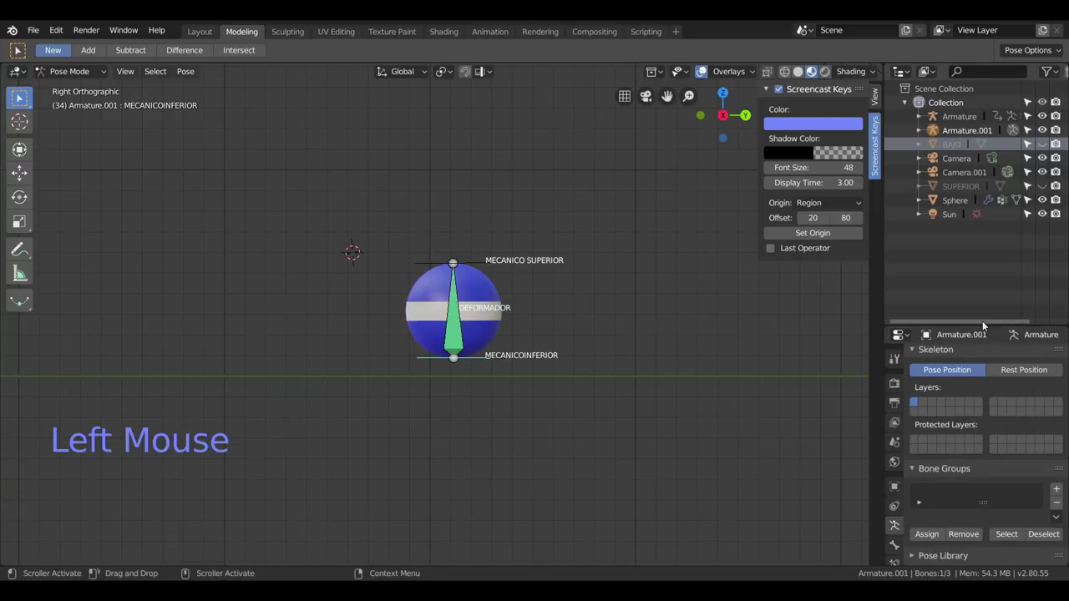
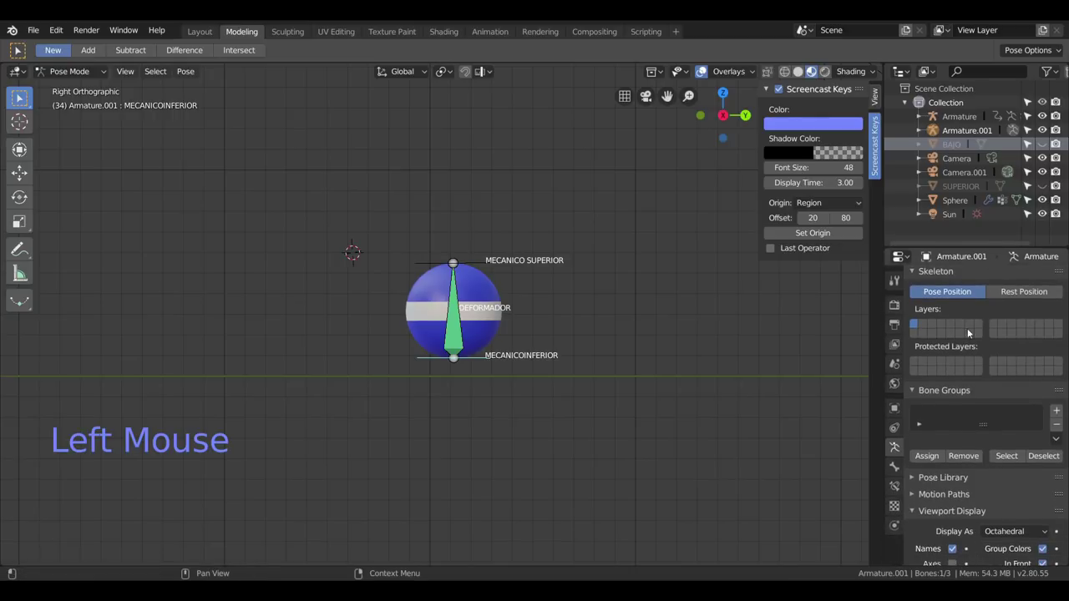
Select the mechanical bones, then the DEFORMADOR bone to be relayered.
{"action": "scroll", "scroll_direction": "down", "scroll_amount": 3}
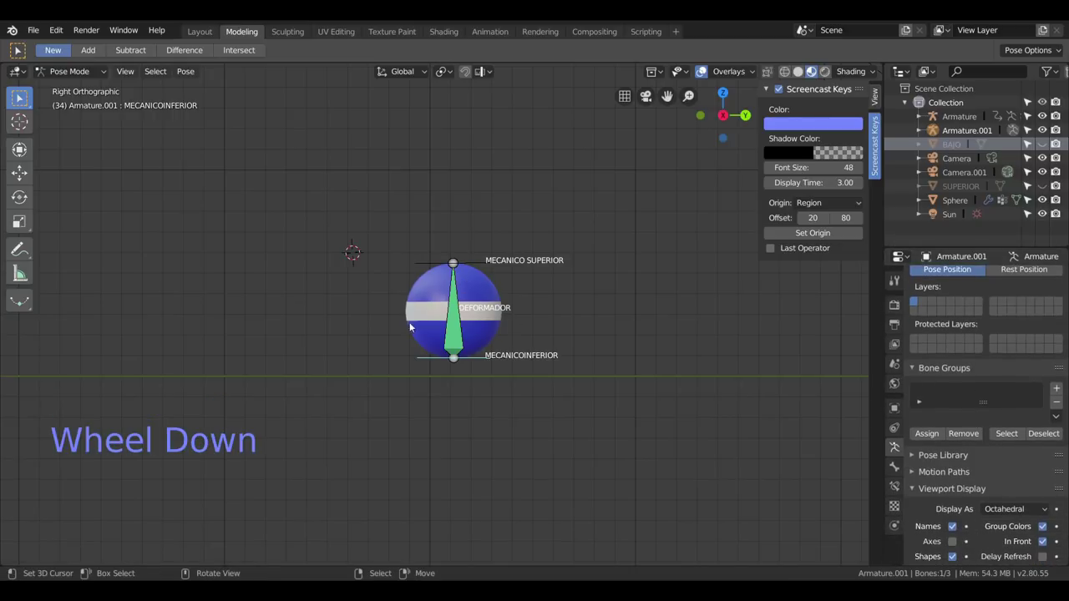
{"action": "scroll", "scroll_direction": "up", "scroll_amount": 3}
{"action": "right_click", "coordinate": [500, 244]}
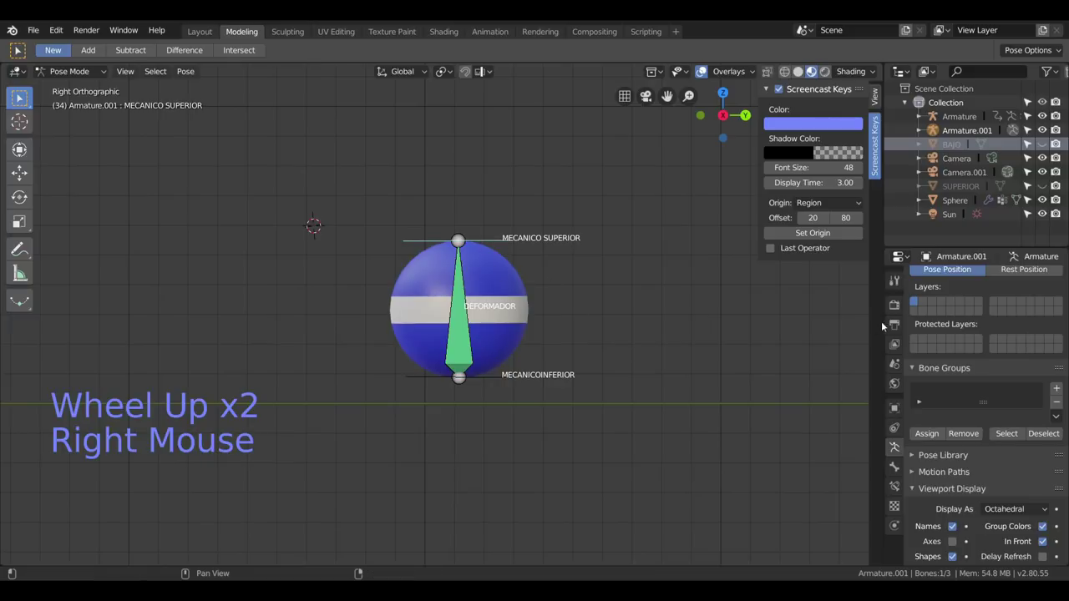
{"action": "right_click", "coordinate": [496, 379]}
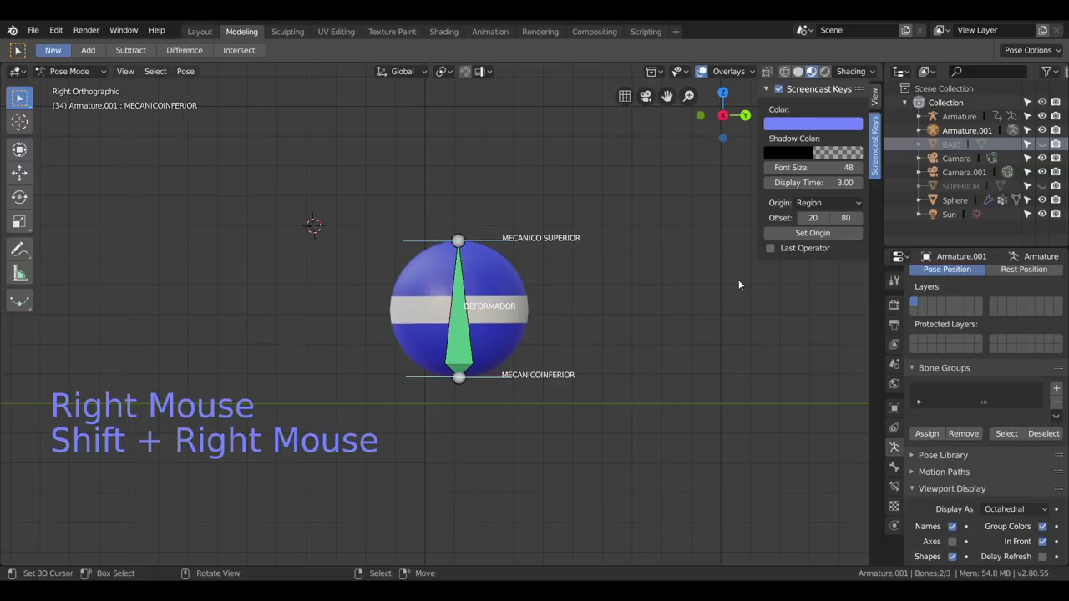
{"action": "key", "text": "m"}
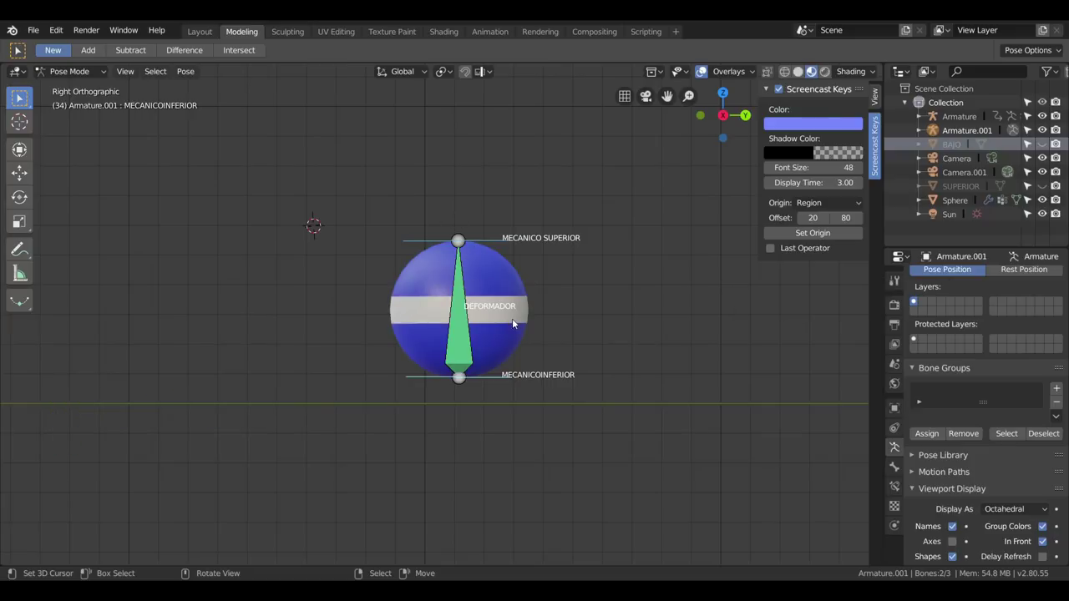
{"action": "right_click", "coordinate": [464, 331]}
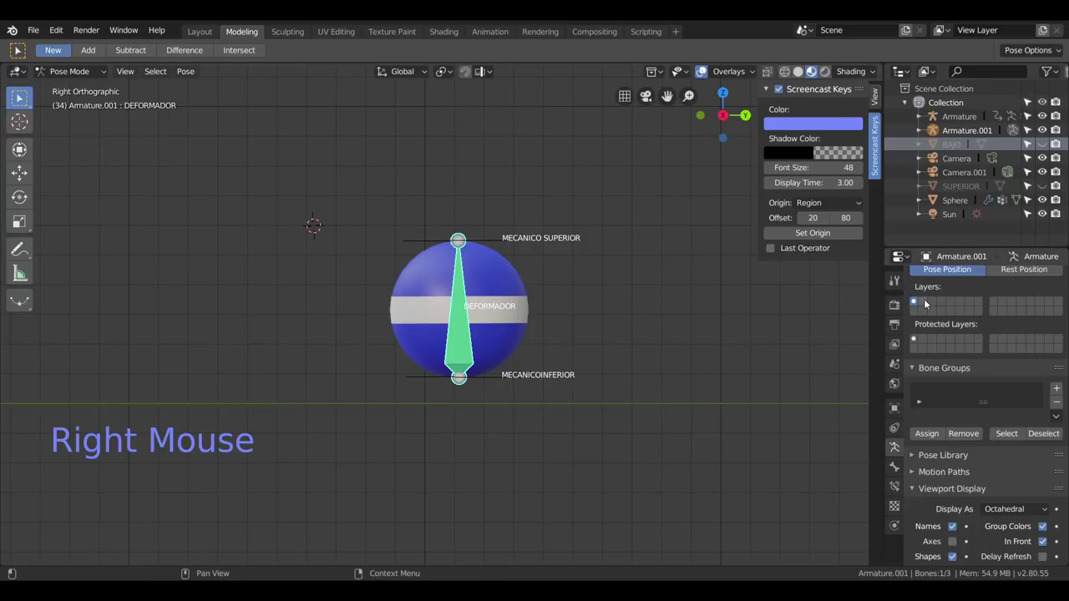
Move DEFORMADOR onto bone layer 2 and leave only layer 1 visible.
{"action": "left_click", "coordinate": [929, 305]}
{"action": "left_click", "coordinate": [919, 304]}
{"action": "key", "text": "m"}
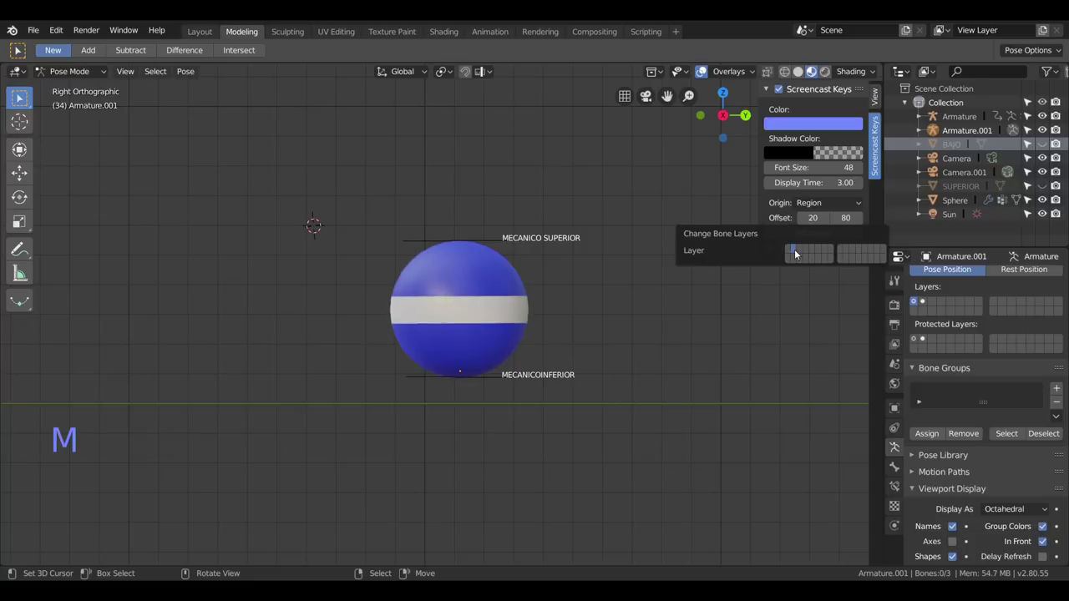
{"action": "left_click", "coordinate": [927, 307]}
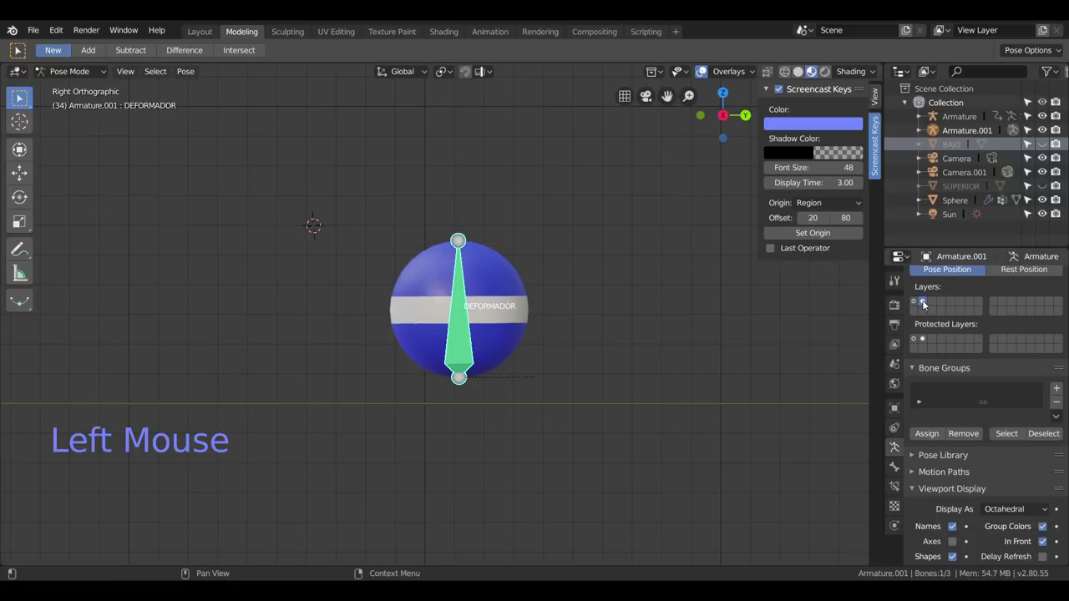
{"action": "left_click", "coordinate": [916, 306]}
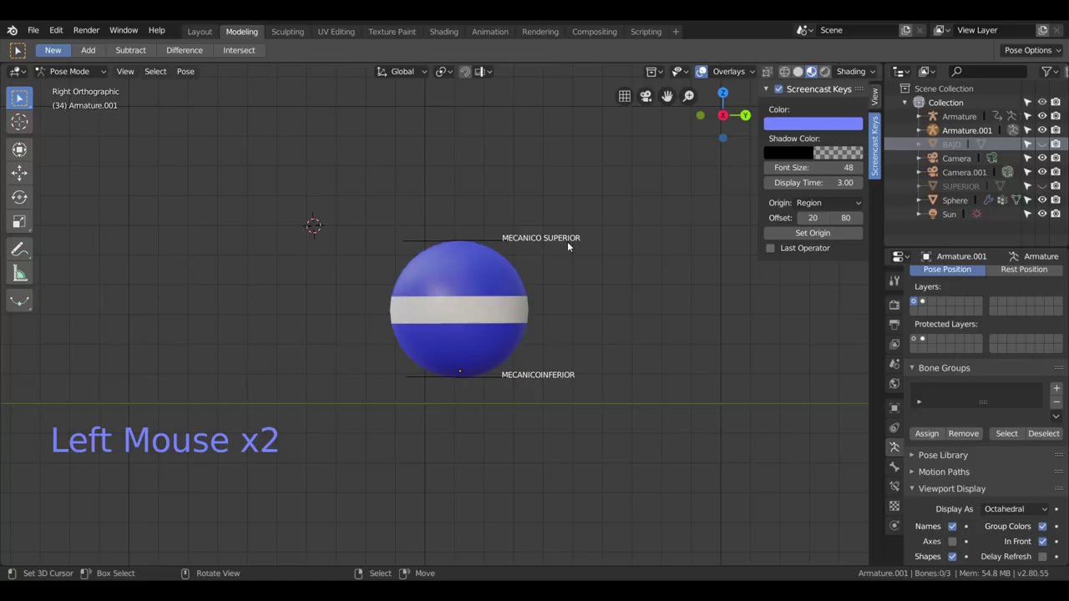
Orbit around the sphere to inspect the mechanical star controls.
{"action": "scroll", "scroll_direction": "up", "scroll_amount": 3}
{"action": "scroll", "scroll_direction": "down", "scroll_amount": 3}
{"action": "middle_click", "coordinate": [468, 321]}
{"action": "scroll", "scroll_direction": "down", "scroll_amount": 3}
{"action": "middle_click", "coordinate": [612, 352]}
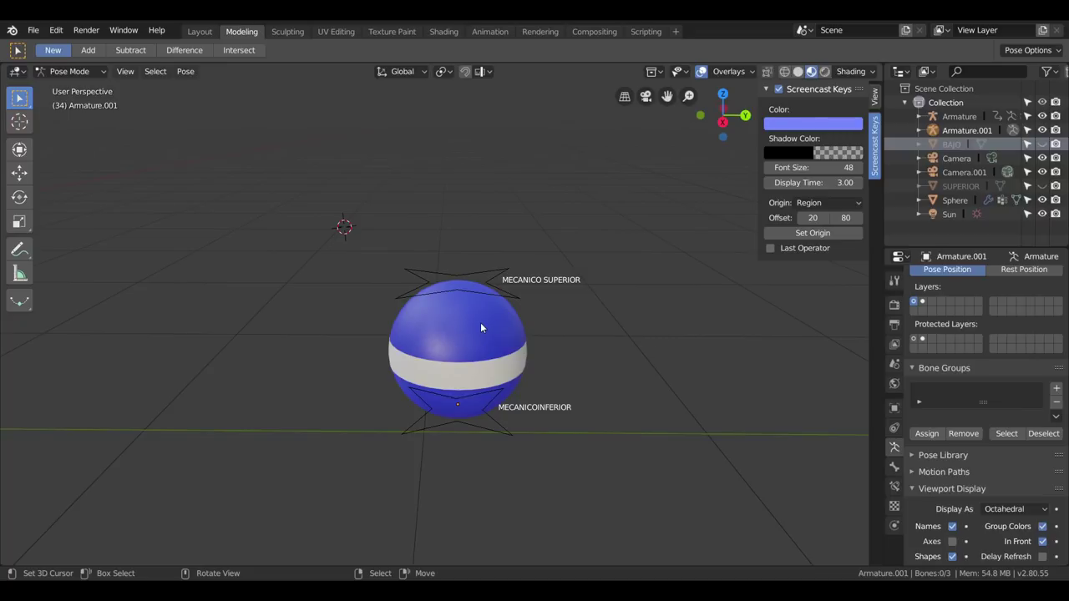
{"action": "scroll", "scroll_direction": "up", "scroll_amount": 3}
{"action": "middle_click", "coordinate": [504, 352]}
Show the deformer bone's layer and add a new bone group named Group.
{"action": "left_click", "coordinate": [927, 306]}
{"action": "left_click", "coordinate": [894, 407]}
{"action": "scroll", "scroll_direction": "up", "scroll_amount": 3}
{"action": "scroll", "scroll_direction": "down", "scroll_amount": 3}
{"action": "scroll", "scroll_direction": "down", "scroll_amount": 3}
{"action": "scroll", "scroll_direction": "down", "scroll_amount": 3}
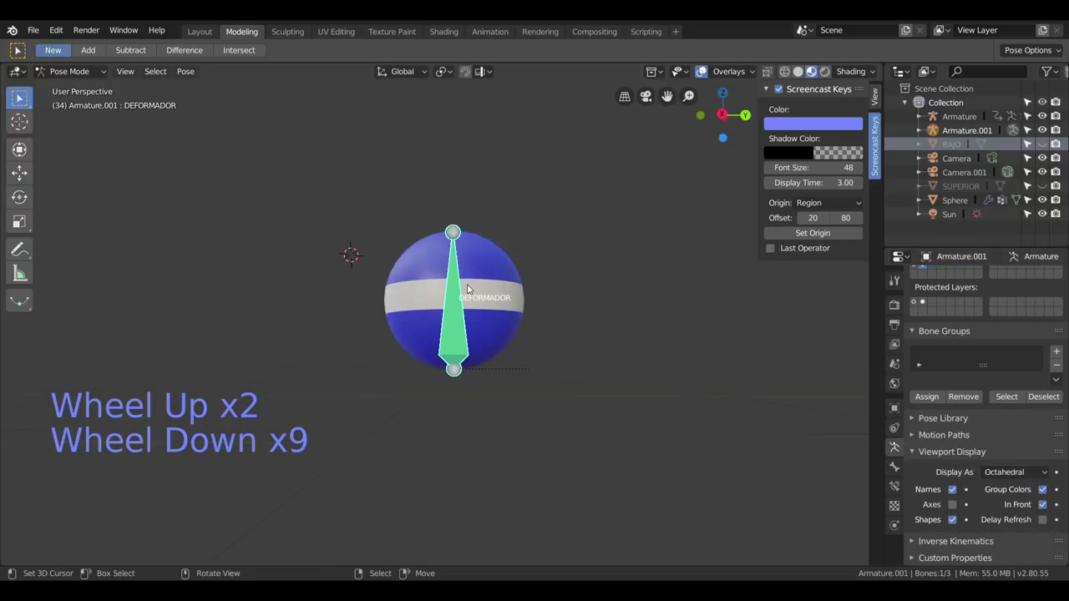
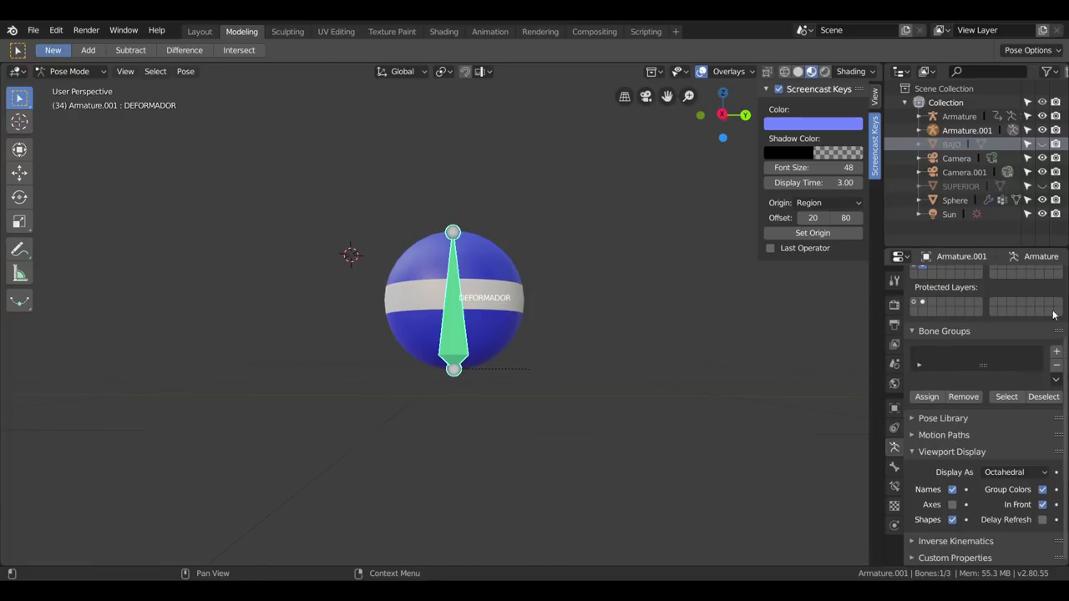
Name the group DEFORMADOR, assign the deformer bone and give it theme colour set 08.
{"action": "left_click", "coordinate": [1060, 354]}
{"action": "double_click", "coordinate": [940, 357]}
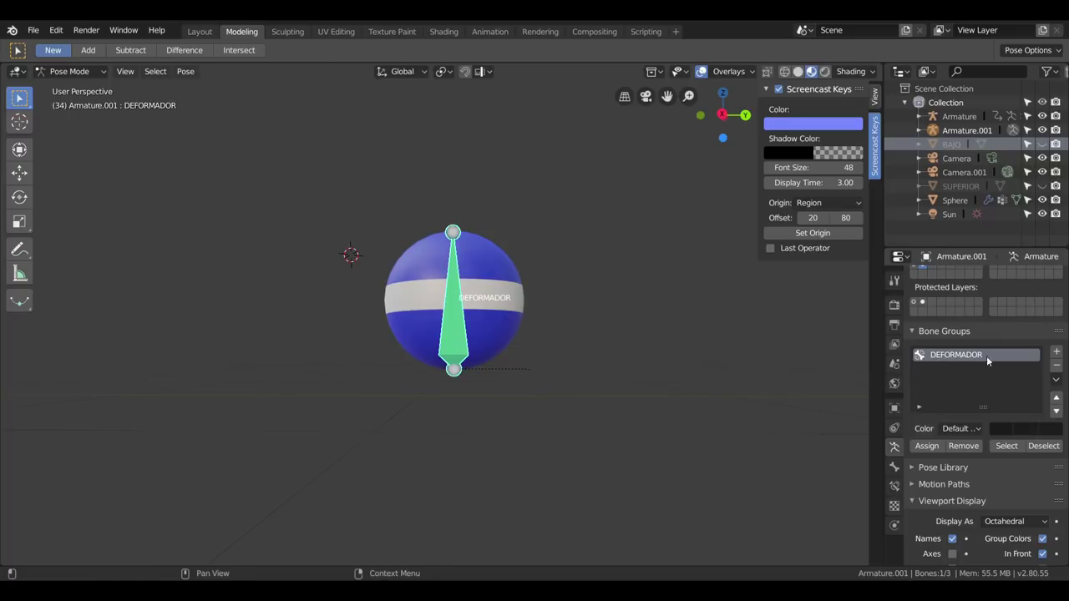
{"action": "left_click", "coordinate": [932, 449]}
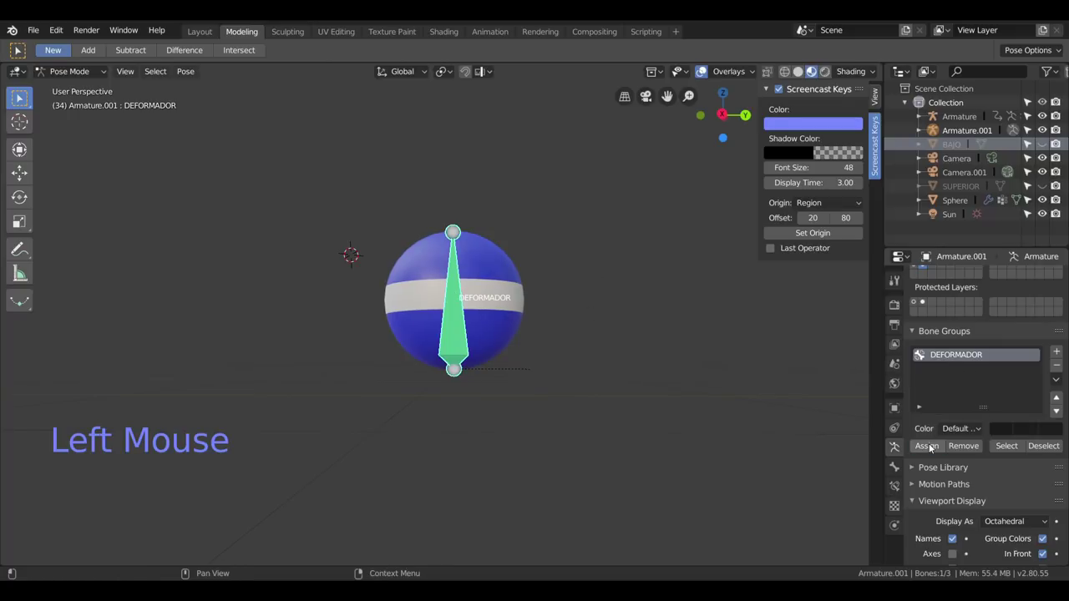
{"action": "left_click", "coordinate": [955, 429]}
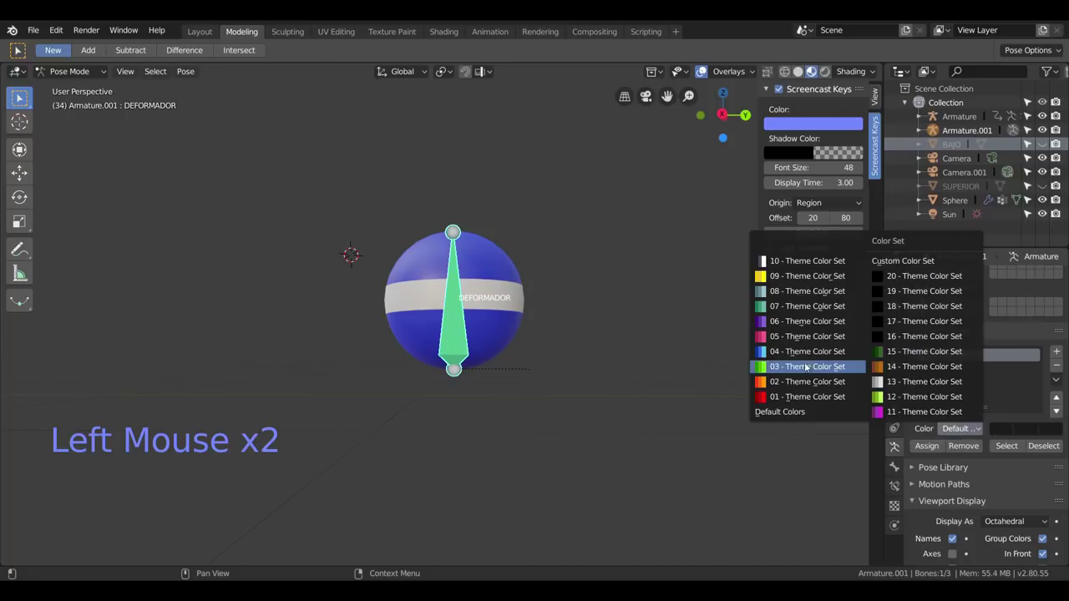
{"action": "left_click", "coordinate": [953, 432]}
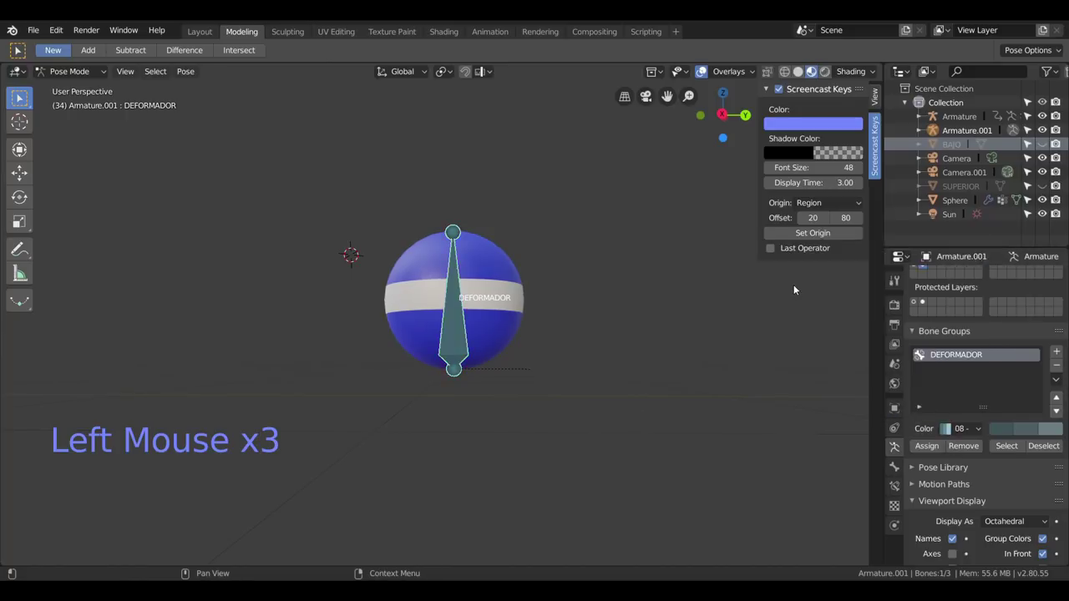
Switch back to the mechanical bone layer and select both mechanical bones.
{"action": "scroll", "scroll_direction": "down", "scroll_amount": 3}
{"action": "left_click", "coordinate": [915, 270]}
{"action": "scroll", "scroll_direction": "down", "scroll_amount": 3}
{"action": "middle_click", "coordinate": [593, 336]}
{"action": "right_click", "coordinate": [473, 304]}
{"action": "right_click", "coordinate": [466, 400]}
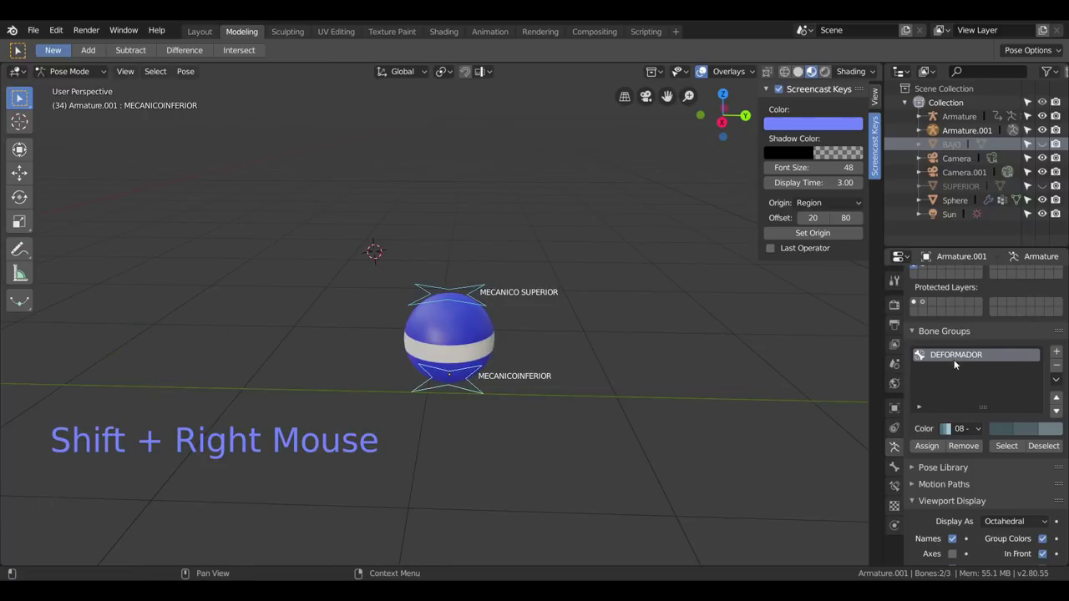
Add bone group MECANICOS for the mechanical bones, first trying a green colour set.
{"action": "left_click", "coordinate": [1060, 356]}
{"action": "double_click", "coordinate": [942, 375]}
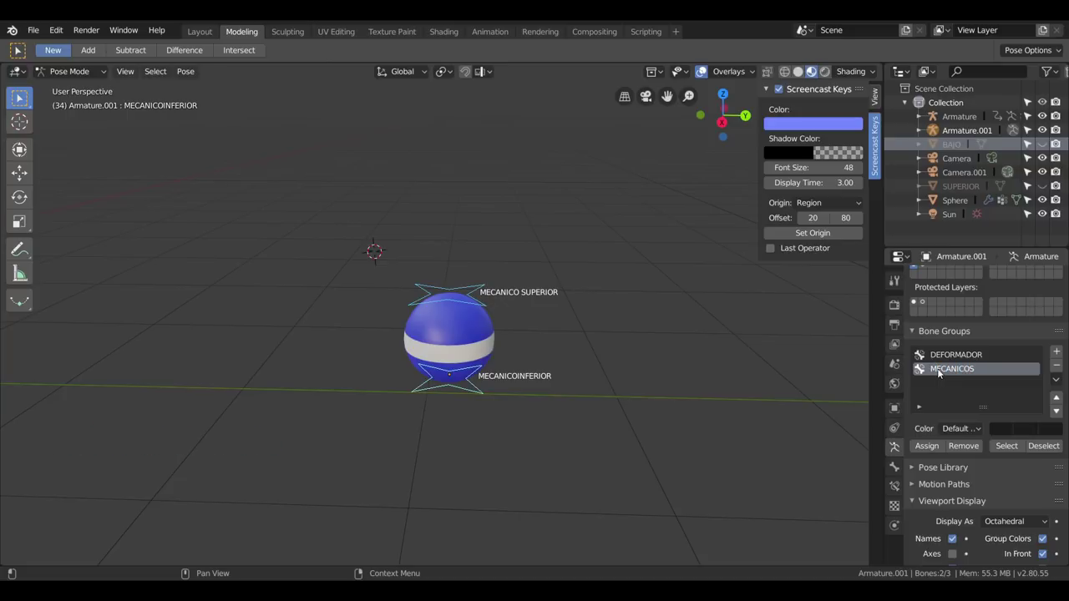
{"action": "left_click", "coordinate": [961, 431]}
{"action": "left_click", "coordinate": [935, 451]}
{"action": "scroll", "scroll_direction": "up", "scroll_amount": 3}
{"action": "middle_click", "coordinate": [539, 375]}
{"action": "right_click", "coordinate": [465, 323]}
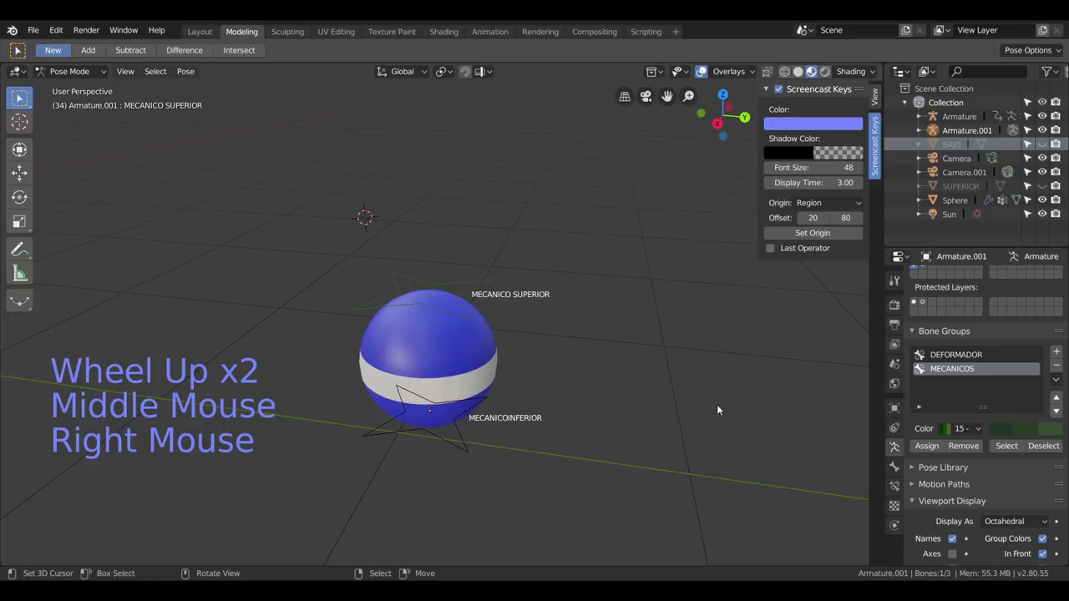
{"action": "scroll", "scroll_direction": "down", "scroll_amount": 3}
{"action": "middle_click", "coordinate": [566, 344]}
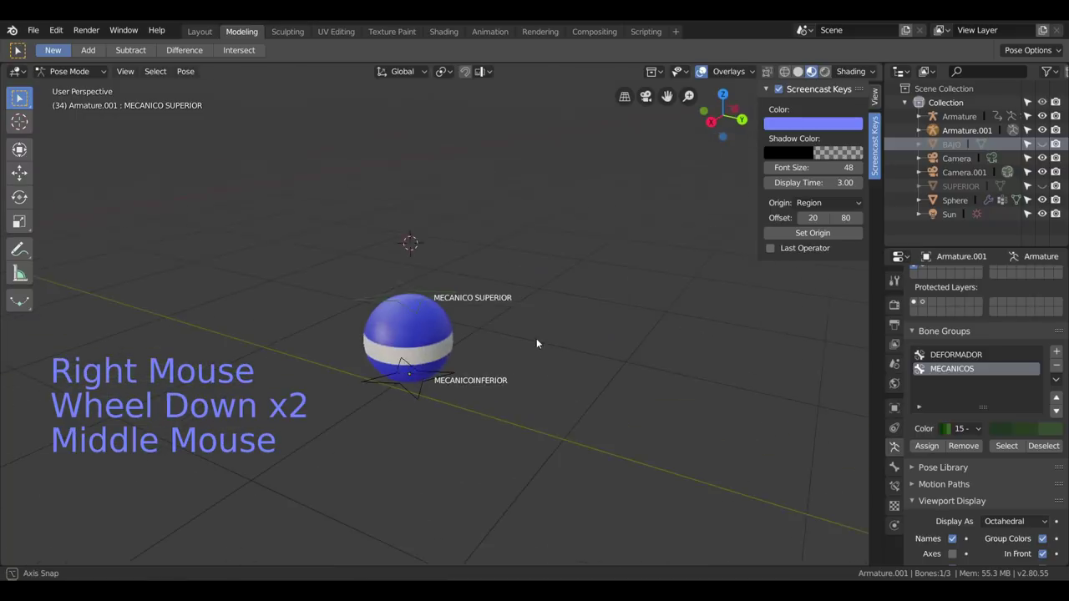
{"action": "scroll", "scroll_direction": "up", "scroll_amount": 3}
Change MECANICOS to 01 - Theme Color Set (red) and check it on both star controls.
{"action": "left_click", "coordinate": [958, 436]}
{"action": "middle_click", "coordinate": [652, 386]}
{"action": "right_click", "coordinate": [458, 399]}
{"action": "right_click", "coordinate": [429, 277]}
{"action": "right_click", "coordinate": [447, 401]}
{"action": "scroll", "scroll_direction": "down", "scroll_amount": 3}
{"action": "middle_click", "coordinate": [629, 385]}
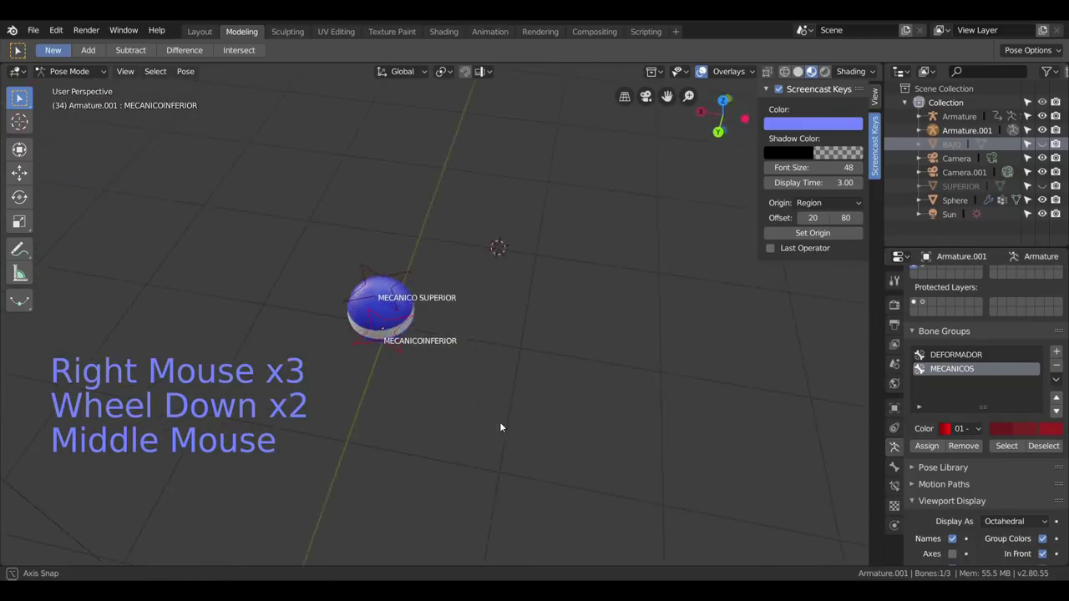
{"action": "scroll", "scroll_direction": "up", "scroll_amount": 3}
{"action": "middle_click", "coordinate": [505, 338]}
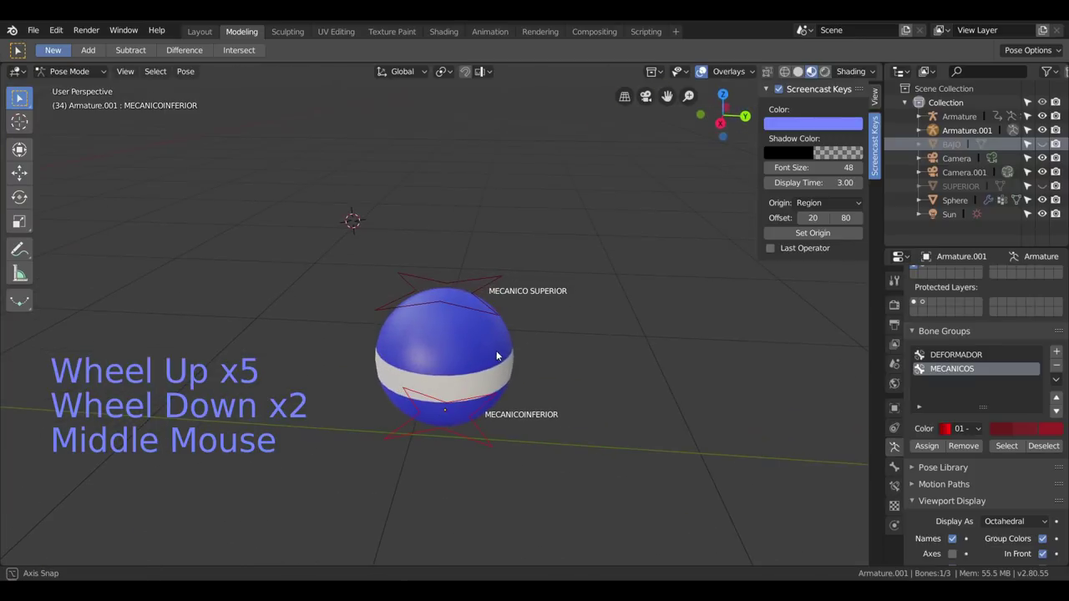
Move and rotate a mechanical control bone so the sphere follows, then undo the trial.
{"action": "key", "text": "g"}
{"action": "right_click", "coordinate": [529, 315]}
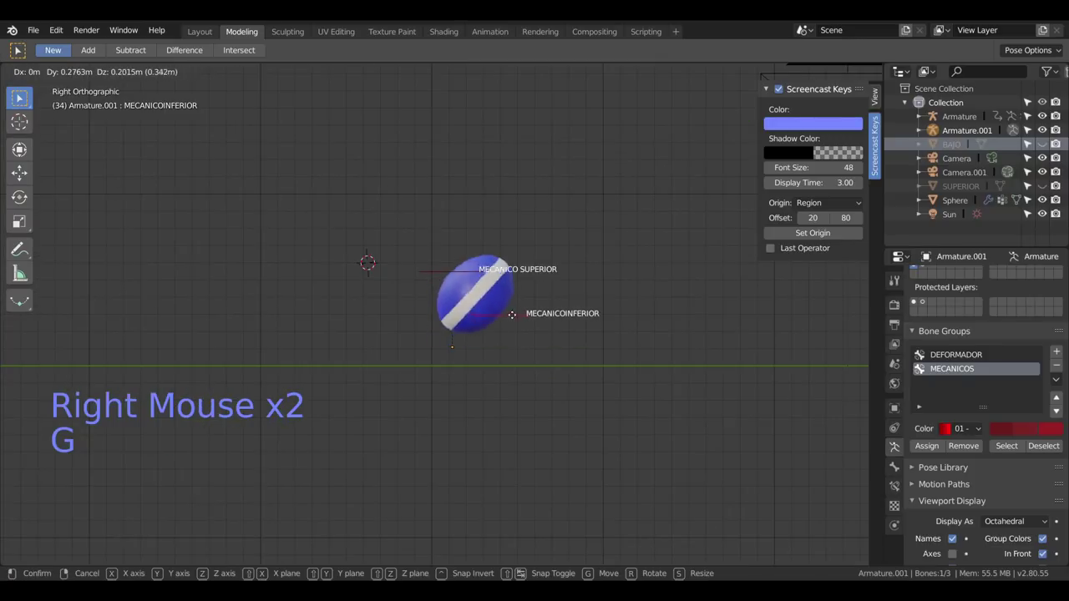
{"action": "key", "text": "ctrl+z"}
{"action": "right_click", "coordinate": [478, 278]}
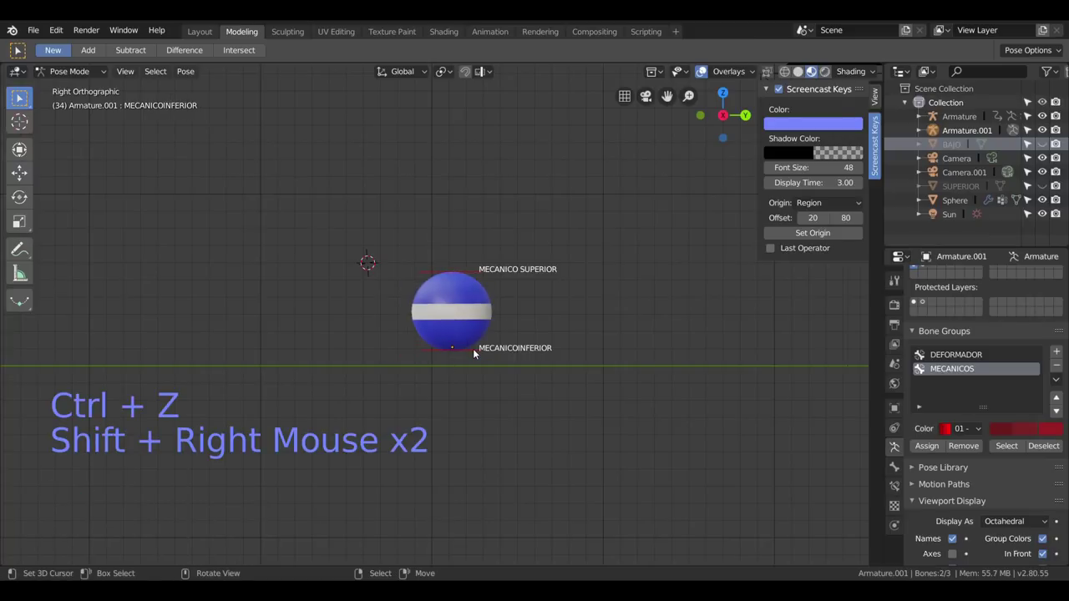
{"action": "key", "text": "g"}
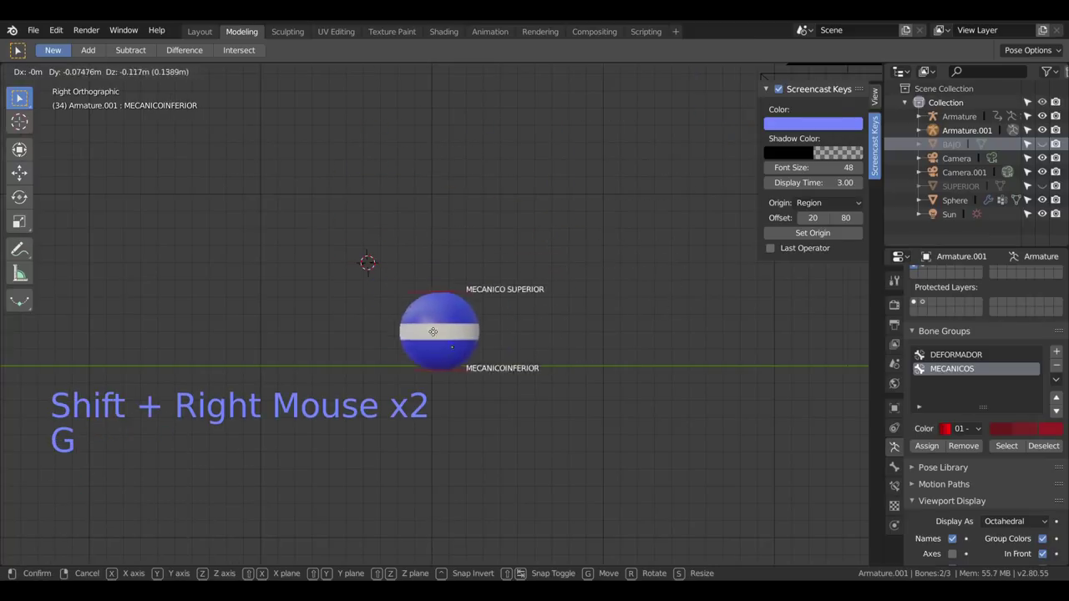
{"action": "key", "text": "r"}
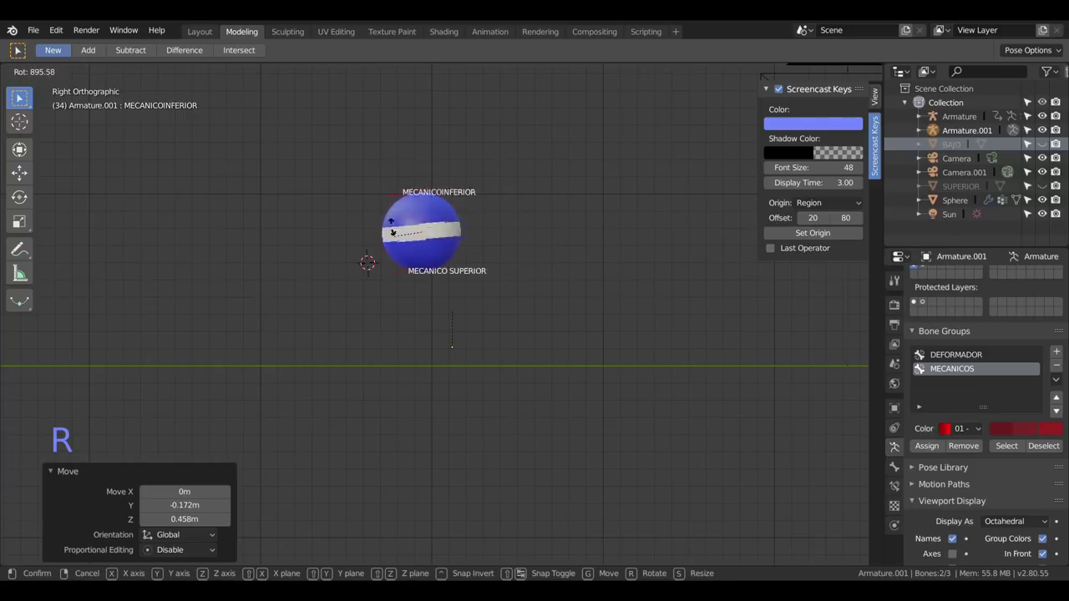
{"action": "key", "text": "ctrl+z"}
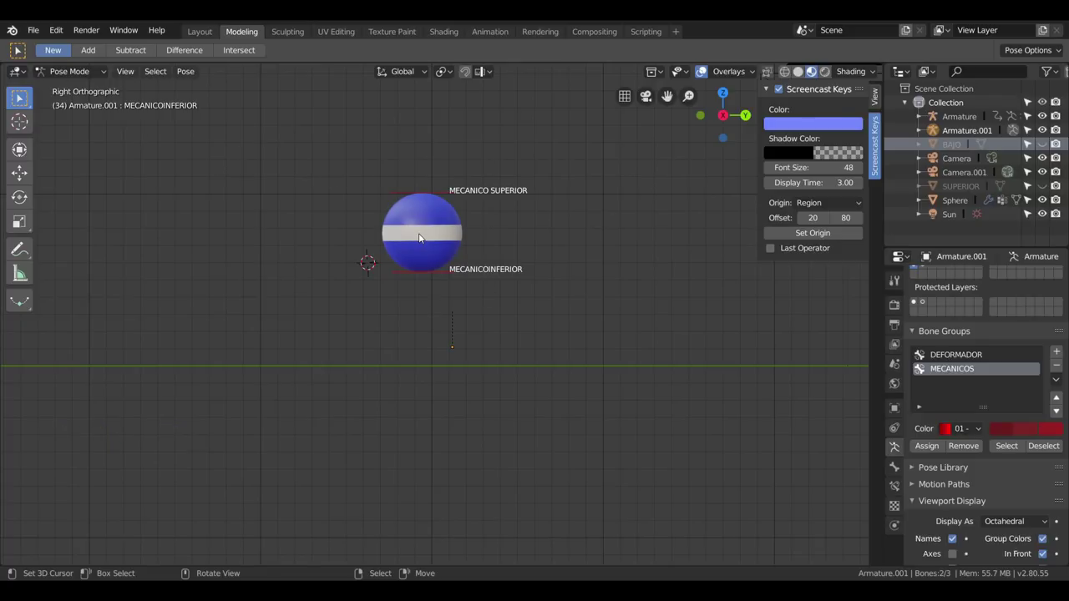
Toggle the armature through Edit Mode back to Pose Mode and select all bones.
{"action": "left_click", "coordinate": [60, 78]}
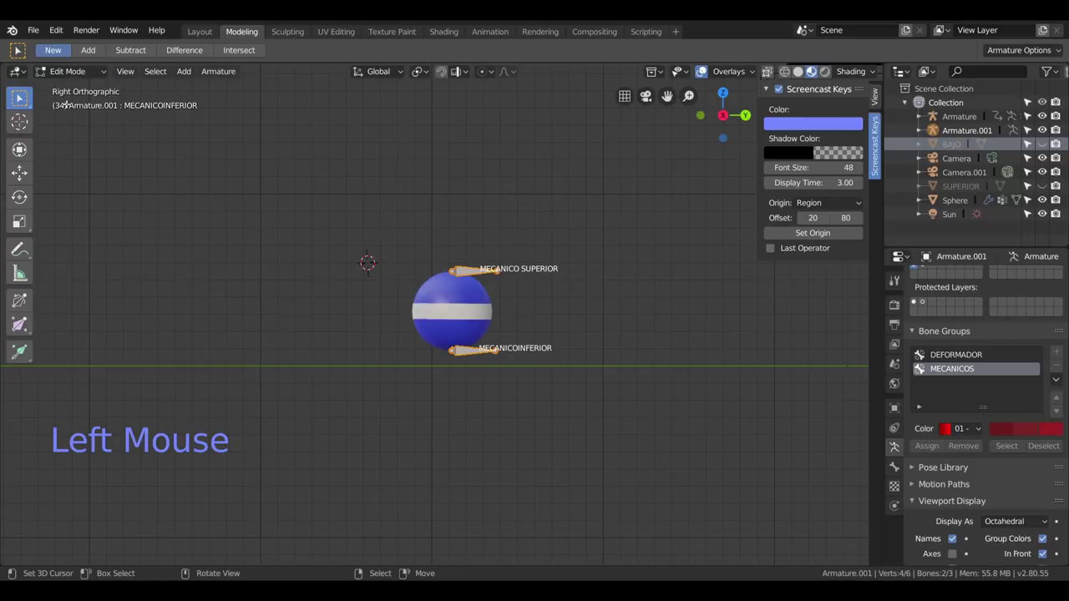
{"action": "left_click", "coordinate": [70, 80]}
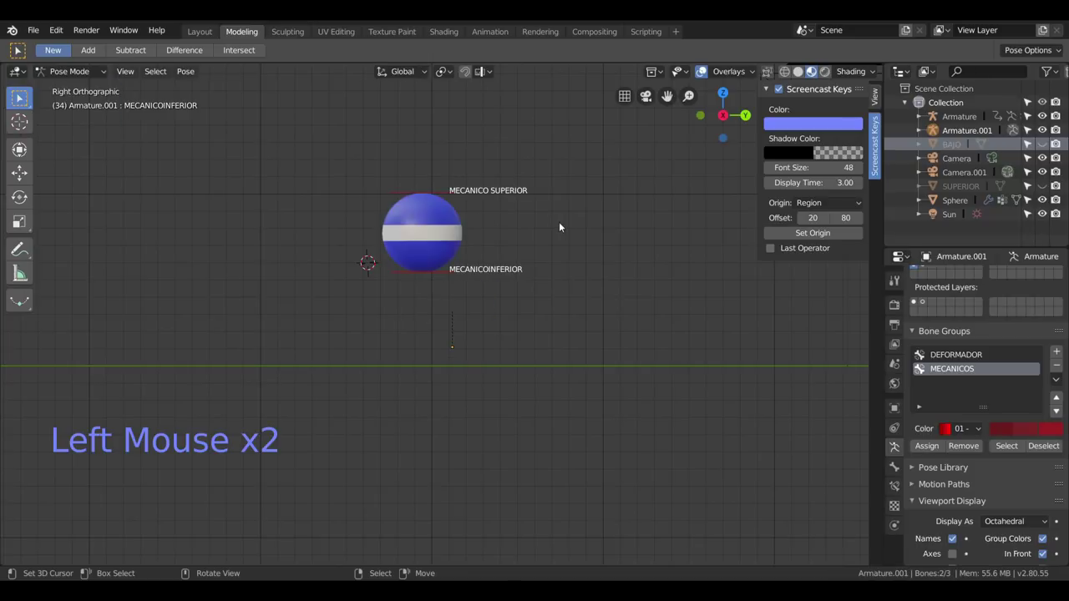
{"action": "key", "text": "a"}
{"action": "key", "text": "a"}
{"action": "key", "text": "b"}
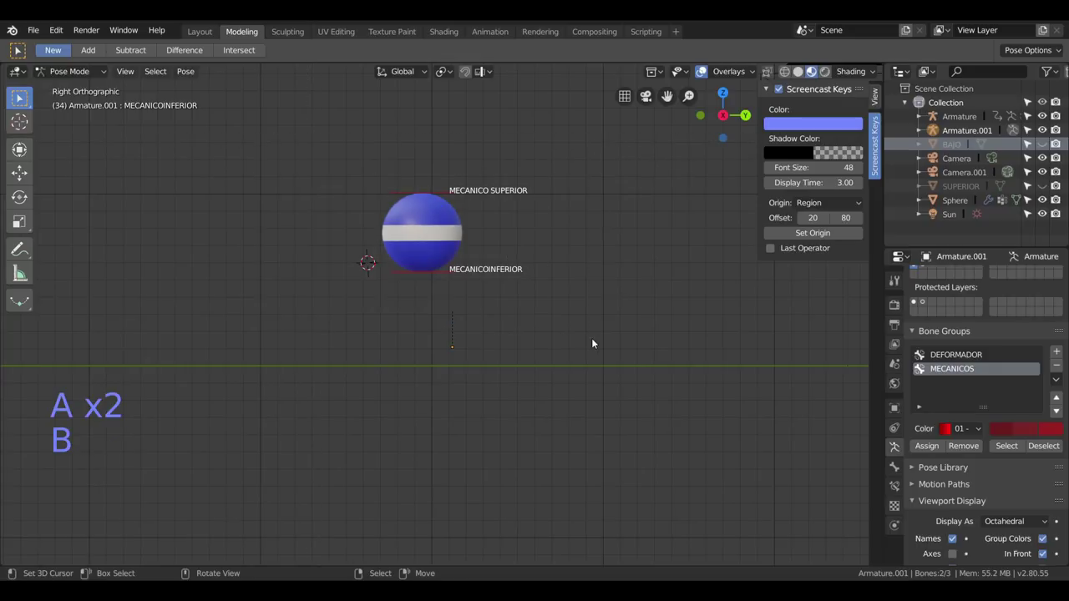
Make the deformer bone's layer visible alongside layer 1 so all three bones show.
{"action": "double_click", "coordinate": [915, 269]}
{"action": "scroll", "scroll_direction": "up", "scroll_amount": 3}
{"action": "scroll", "scroll_direction": "down", "scroll_amount": 3}
{"action": "scroll", "scroll_direction": "down", "scroll_amount": 3}
{"action": "left_click", "coordinate": [917, 291]}
{"action": "left_click", "coordinate": [927, 286]}
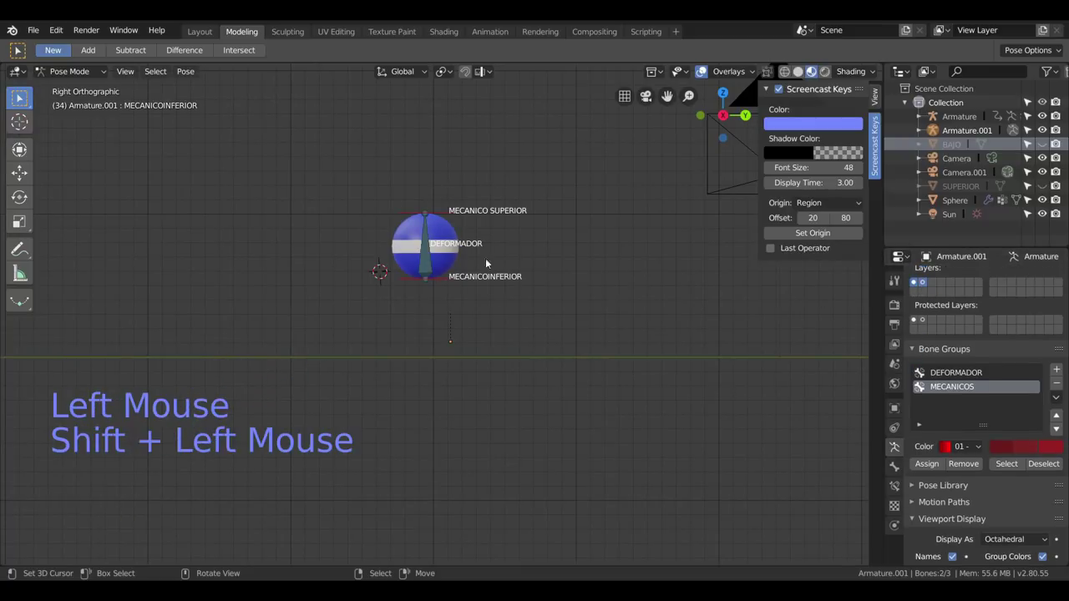
Select all bones, clear their pose transforms and switch the armature to Edit Mode.
{"action": "key", "text": "a"}
{"action": "scroll", "scroll_direction": "up", "scroll_amount": 3}
{"action": "key", "text": "b"}
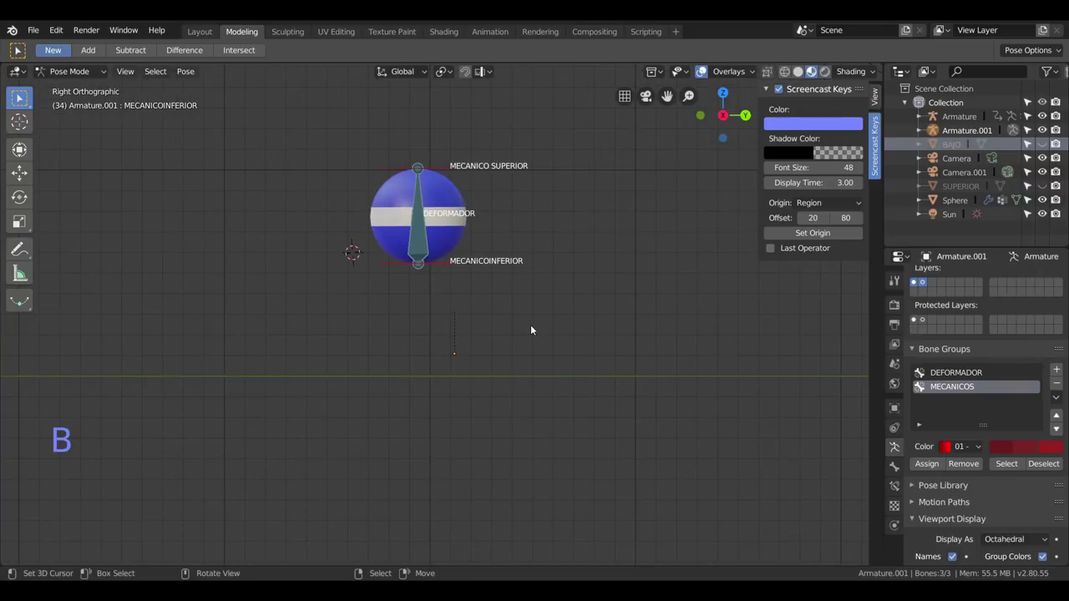
{"action": "key", "text": "alt+g"}
{"action": "key", "text": "alt+r"}
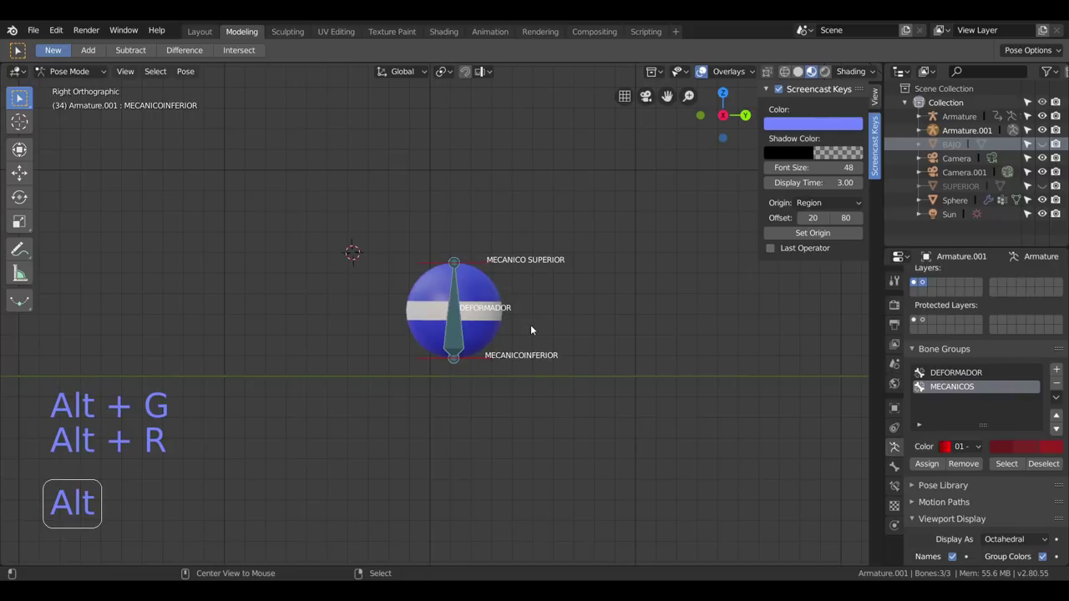
{"action": "key", "text": "alt+s"}
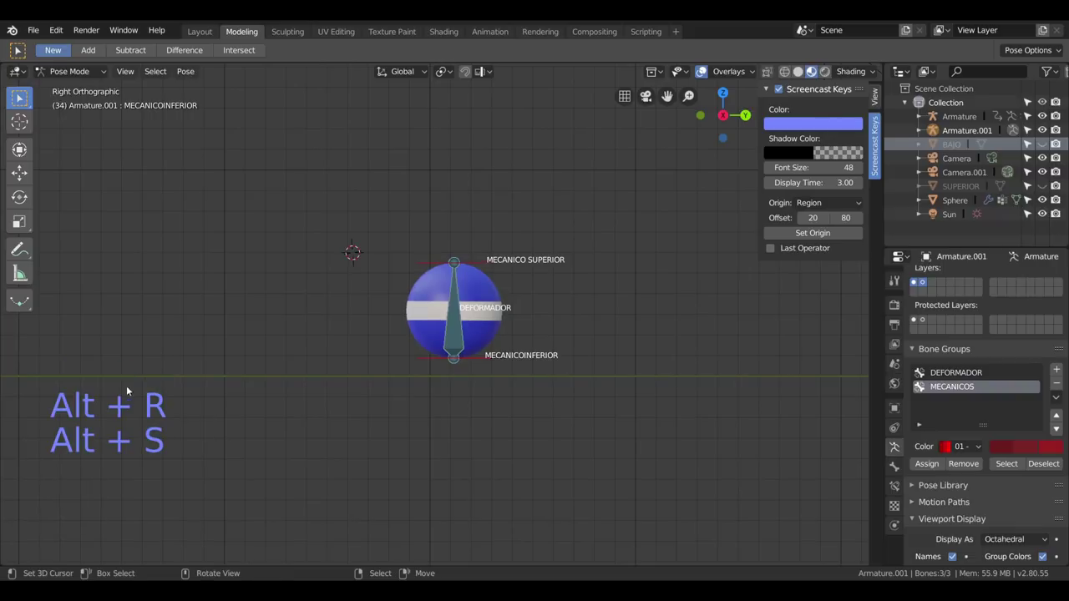
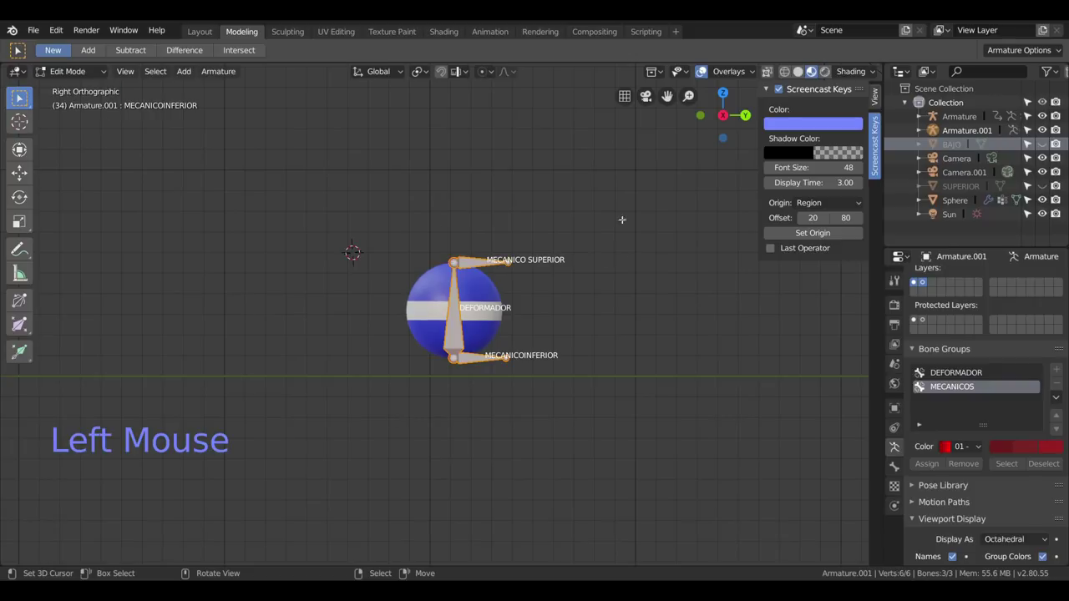
{"action": "left_click", "coordinate": [77, 78]}
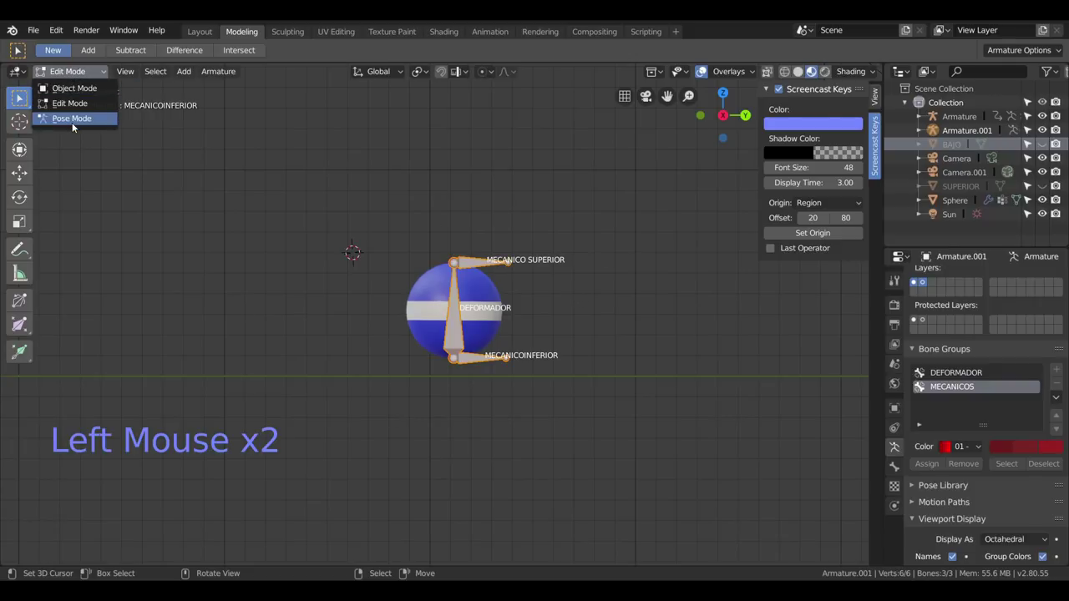